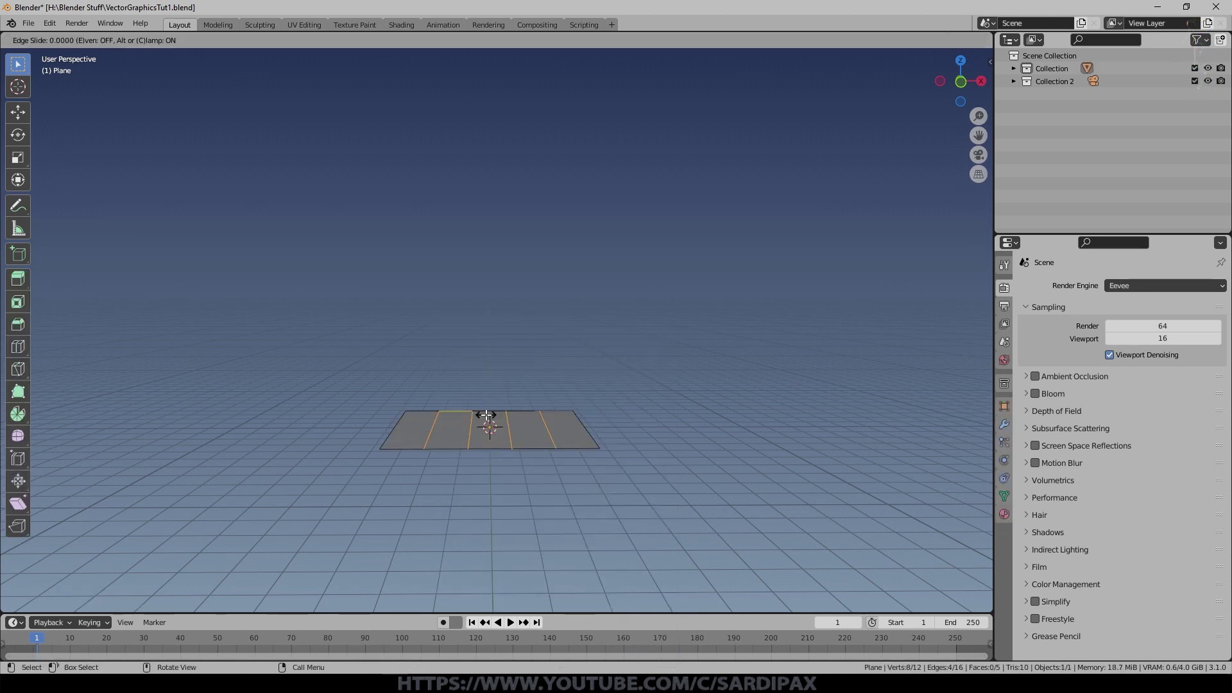
Step: Add loop cuts across the plane in Edit Mode to divide it into lanes
{"action": "key", "text": "Tab"}
{"action": "key", "text": "ctrl+r"}
{"action": "left_click", "coordinate": [605, 544]}
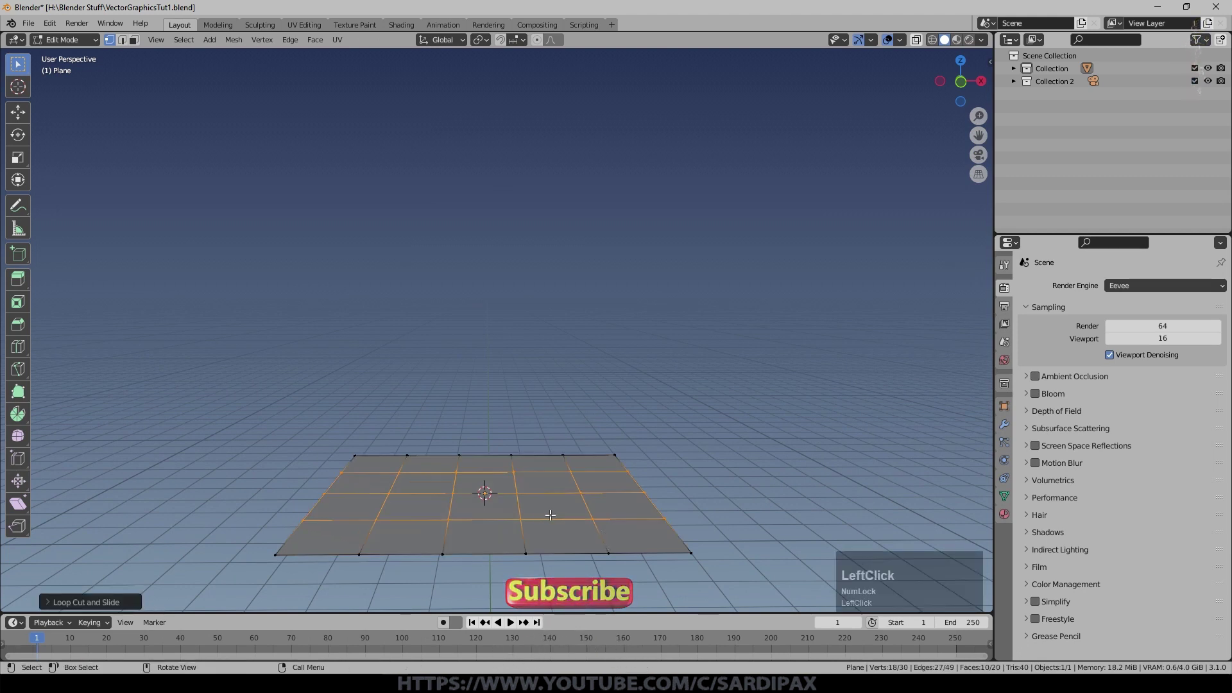
{"action": "key", "text": "ctrl+r"}
{"action": "left_click", "coordinate": [296, 533]}
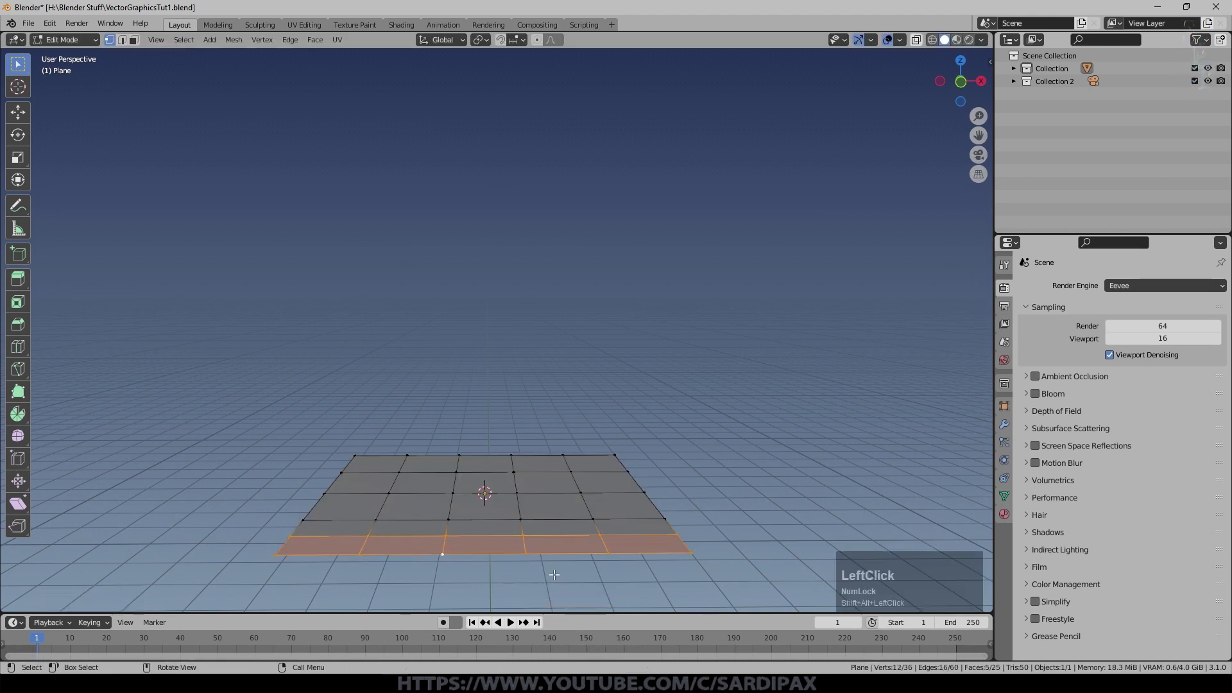
Step: Raise the front edge and lower the middle lane faces along Z, then return to Object Mode
{"action": "key", "text": "g"}
{"action": "key", "text": "z"}
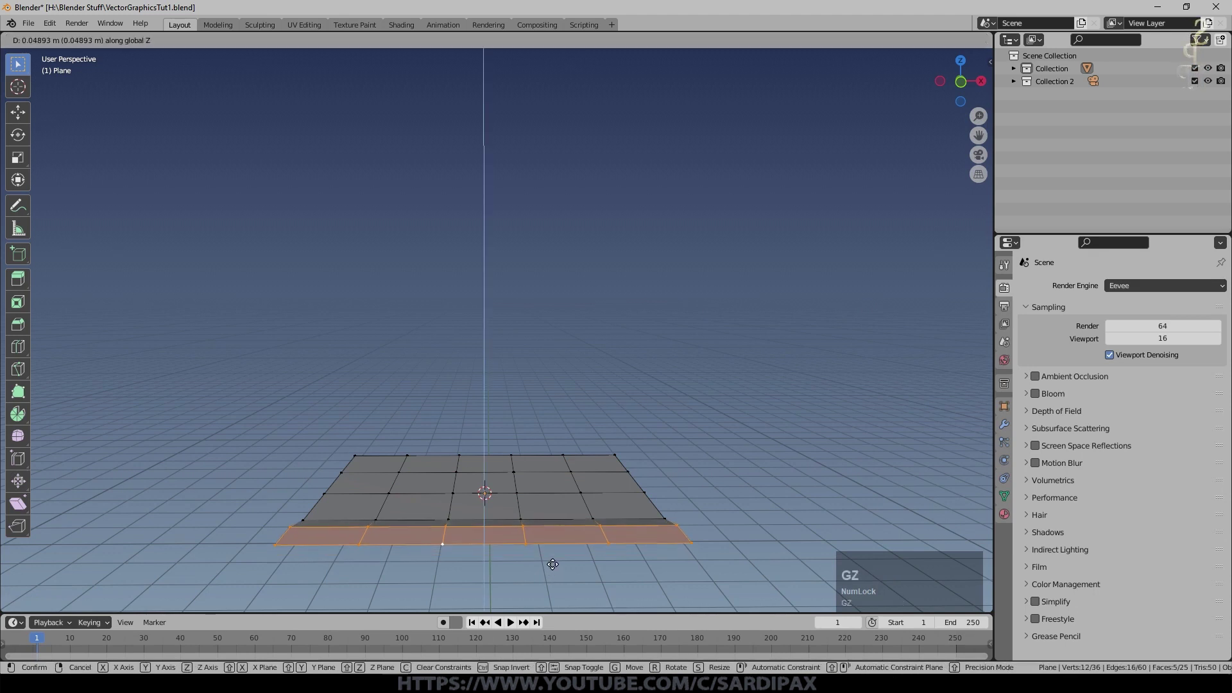
{"action": "left_click", "coordinate": [554, 558]}
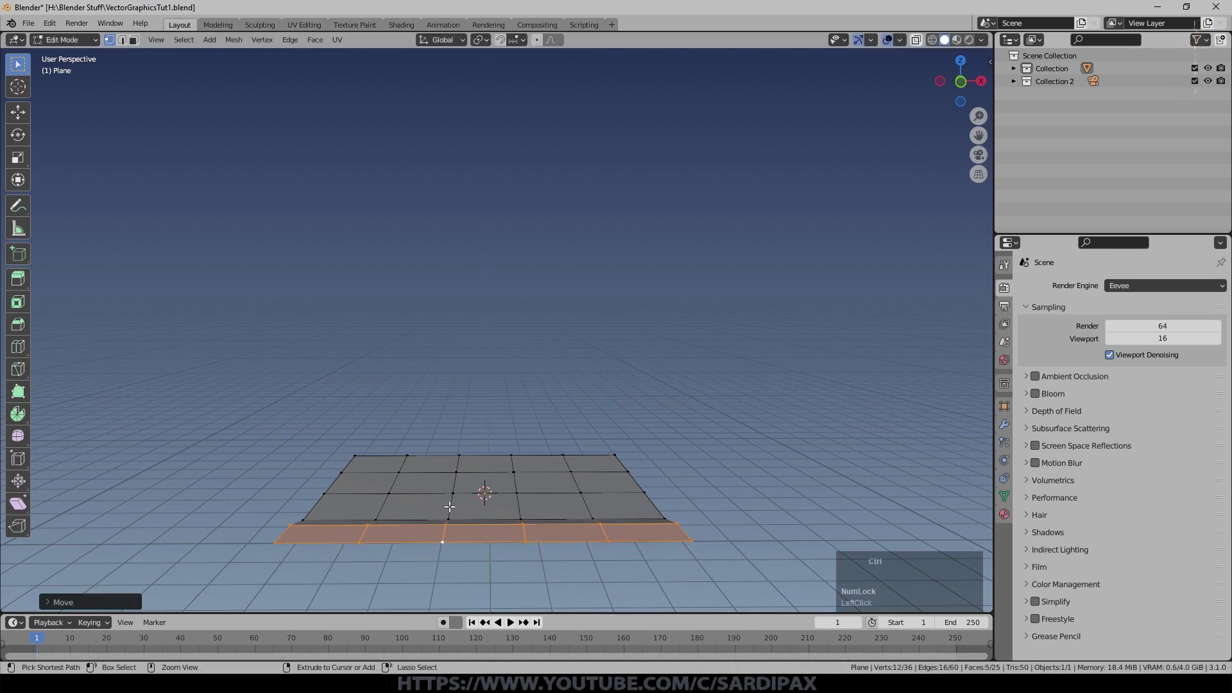
{"action": "key", "text": "g"}
{"action": "key", "text": "z"}
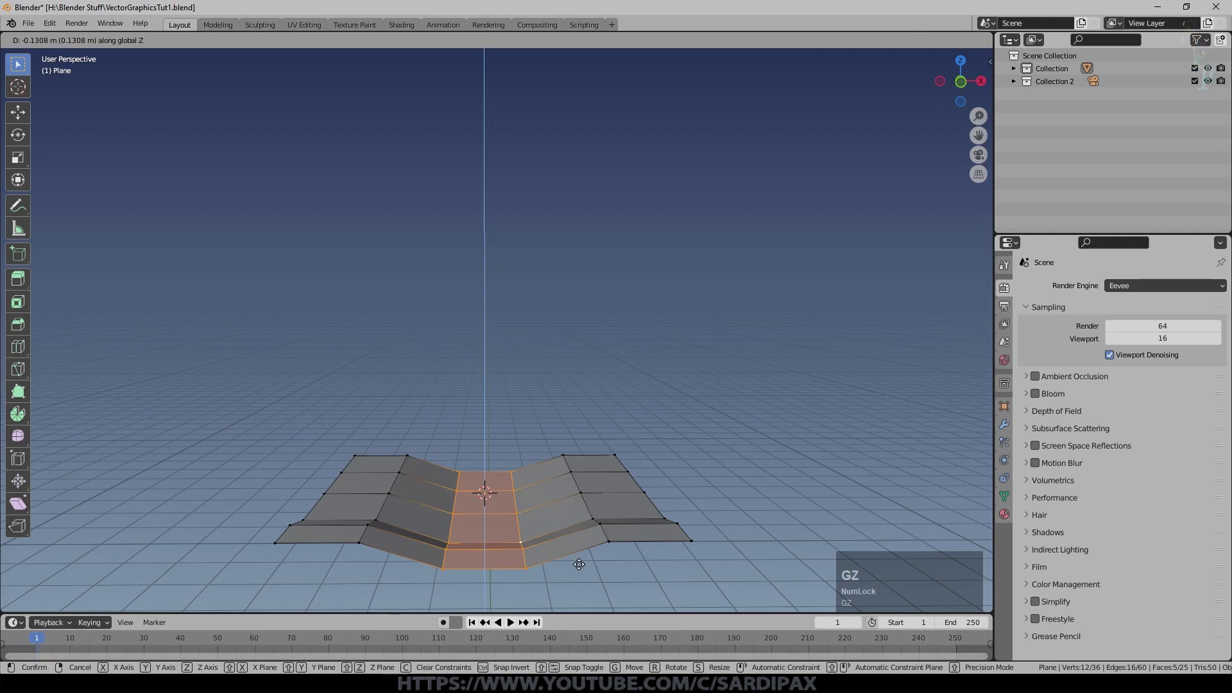
{"action": "left_click", "coordinate": [597, 541]}
{"action": "key", "text": "Tab"}
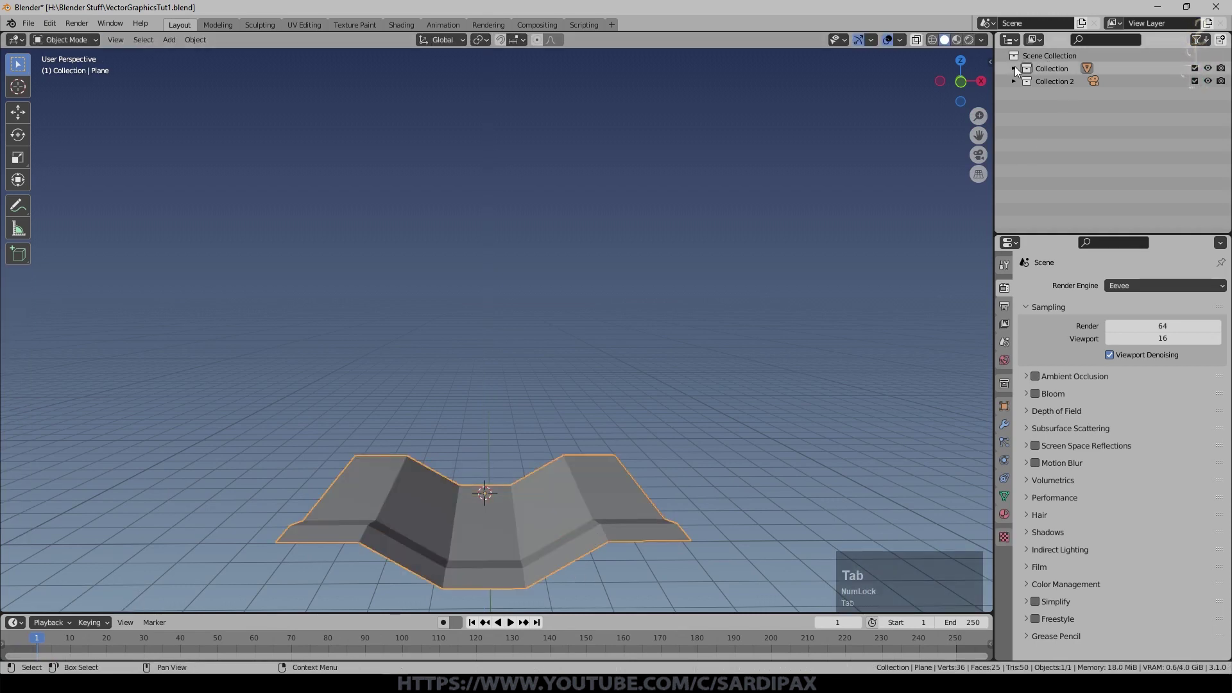
{"action": "left_click", "coordinate": [1016, 67]}
Step: Rename the plane to Floor and add a Mirror modifier to it
{"action": "key", "text": "shift+f"}
{"action": "key", "text": "l"}
{"action": "type", "text": "loor"}
{"action": "key", "text": "Return"}
{"action": "left_click", "coordinate": [565, 455]}
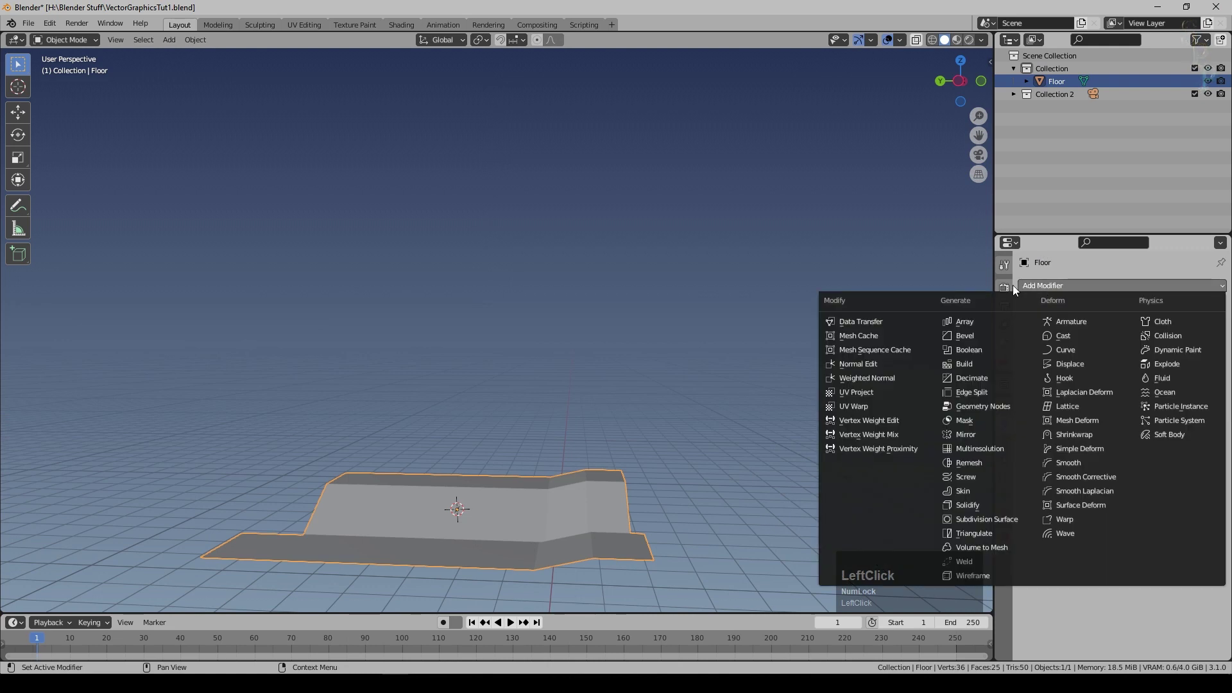
{"action": "left_click", "coordinate": [978, 439]}
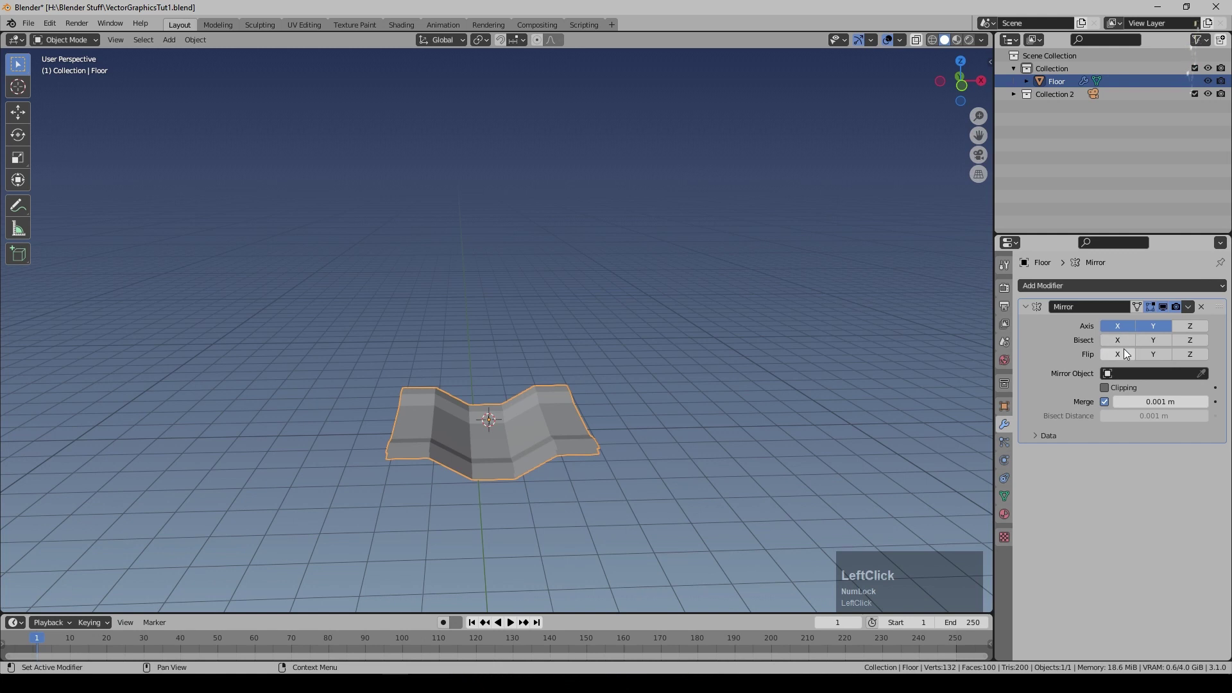
Step: Shift all Floor geometry along Y from top view so its edge meets the mirror line
{"action": "key", "text": "Tab"}
{"action": "key", "text": "a"}
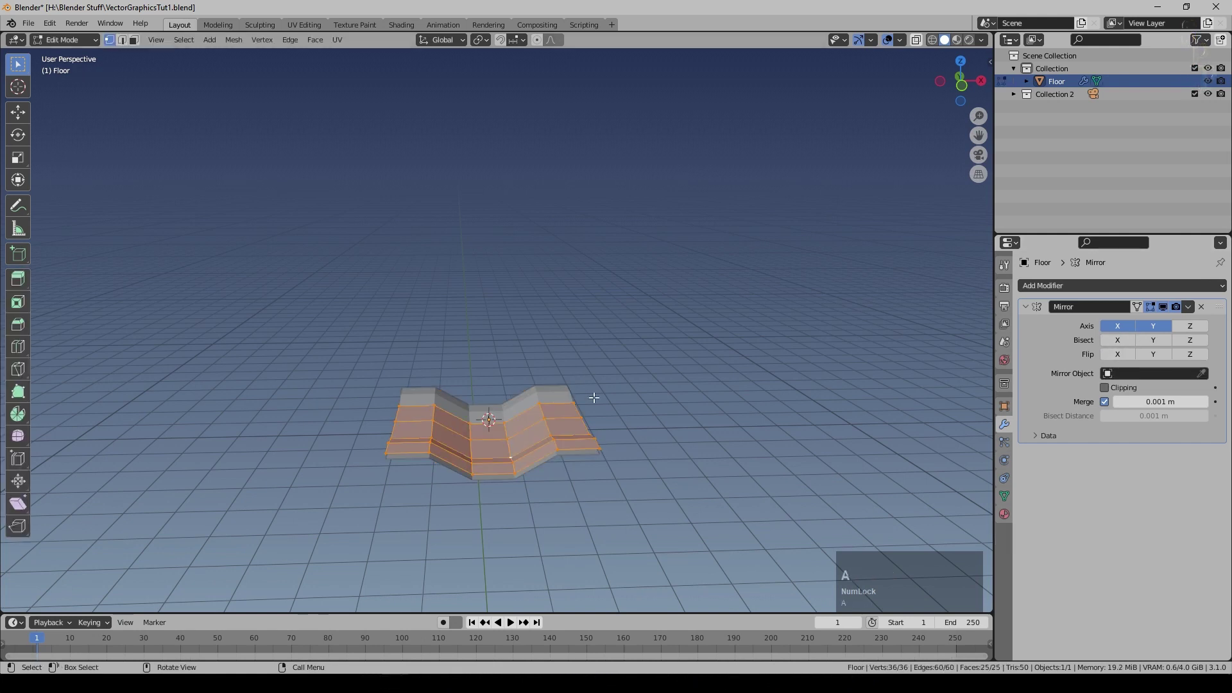
{"action": "key", "text": "KP_7"}
{"action": "key", "text": "g"}
{"action": "key", "text": "y"}
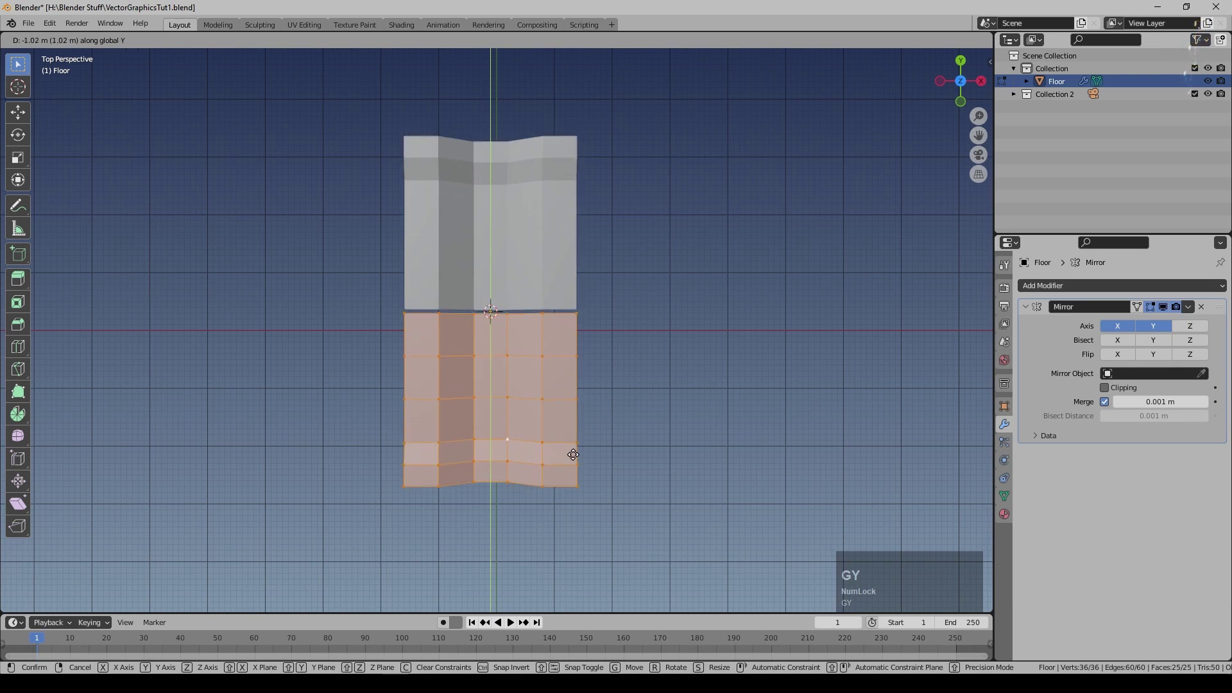
{"action": "left_click", "coordinate": [575, 450]}
{"action": "scroll", "scroll_direction": "up", "scroll_amount": 3}
{"action": "key", "text": "g"}
{"action": "key", "text": "y"}
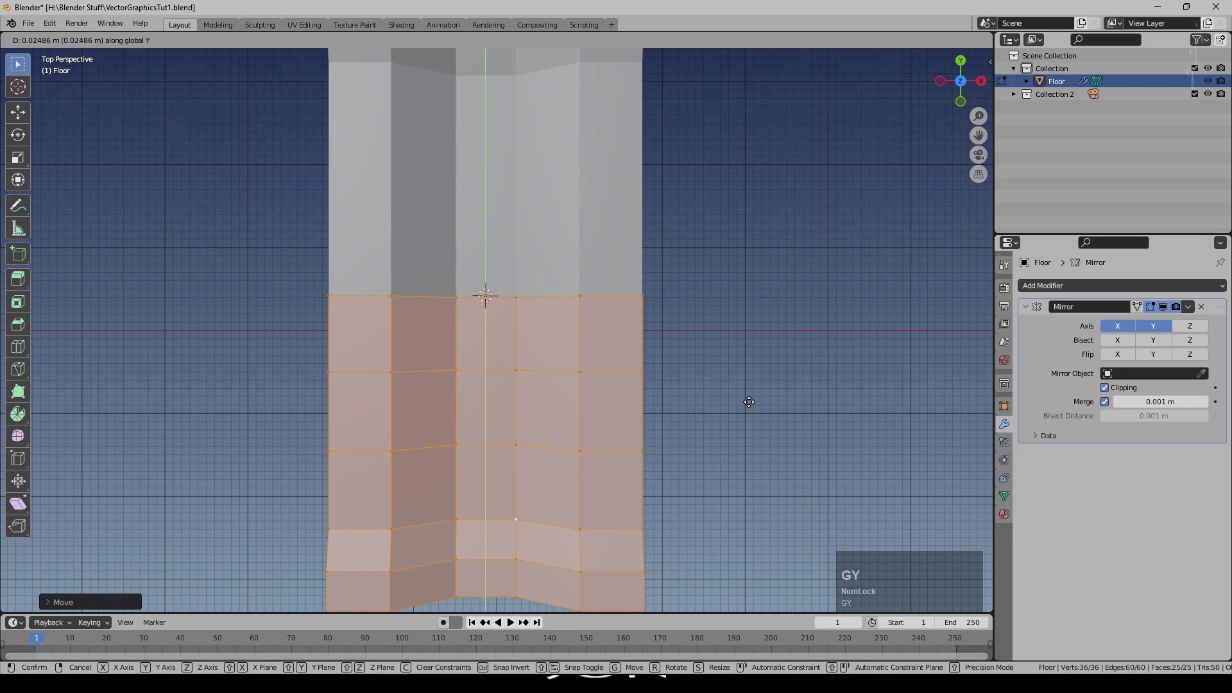
{"action": "left_click", "coordinate": [751, 397]}
{"action": "scroll", "scroll_direction": "up", "scroll_amount": 3}
{"action": "middle_click", "coordinate": [720, 440]}
{"action": "key", "text": "Tab"}
Step: Add an Array modifier to Floor with a count of 100 repeats
{"action": "left_click", "coordinate": [1119, 295]}
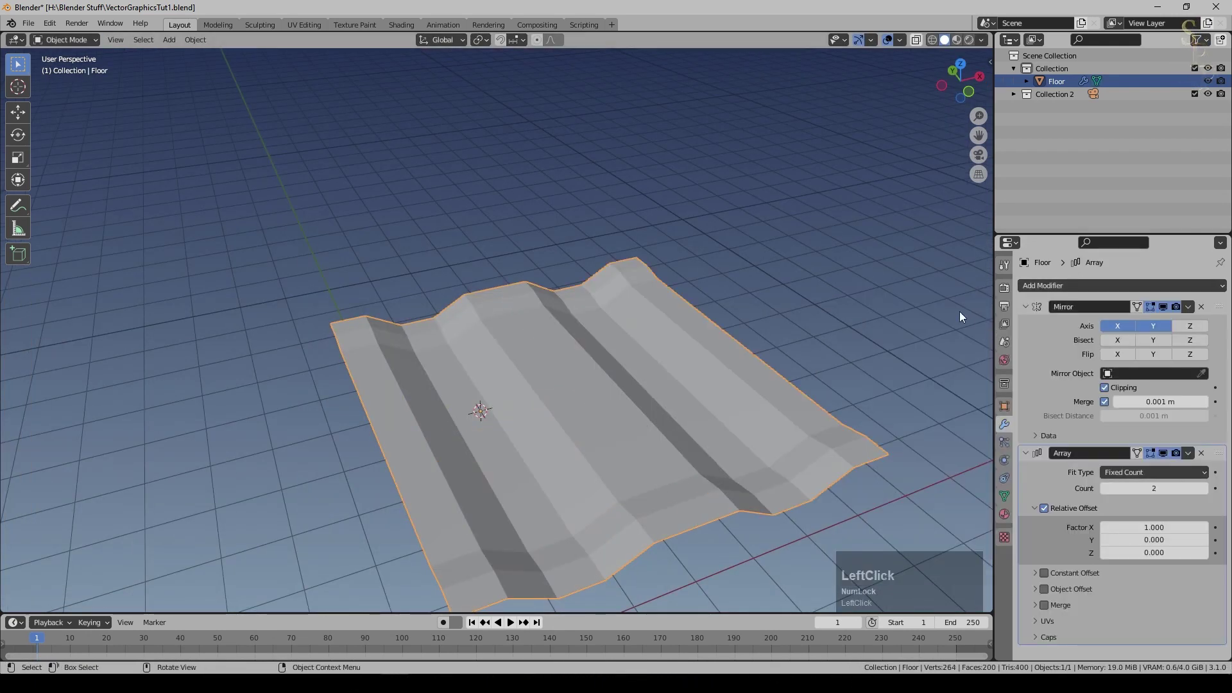
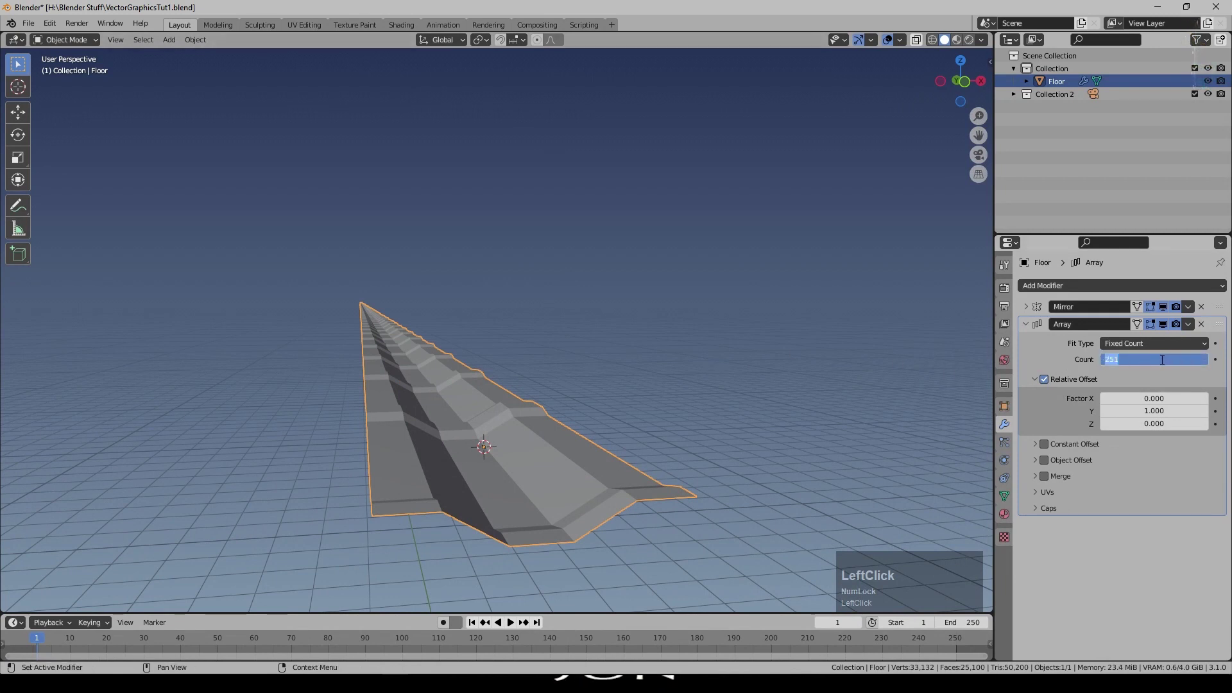
{"action": "key", "text": "KP_1"}
{"action": "key", "text": "KP_0"}
{"action": "key", "text": "KP_Enter"}
Step: Orbit the viewport to look down the length of the long road
{"action": "middle_click", "coordinate": [719, 451]}
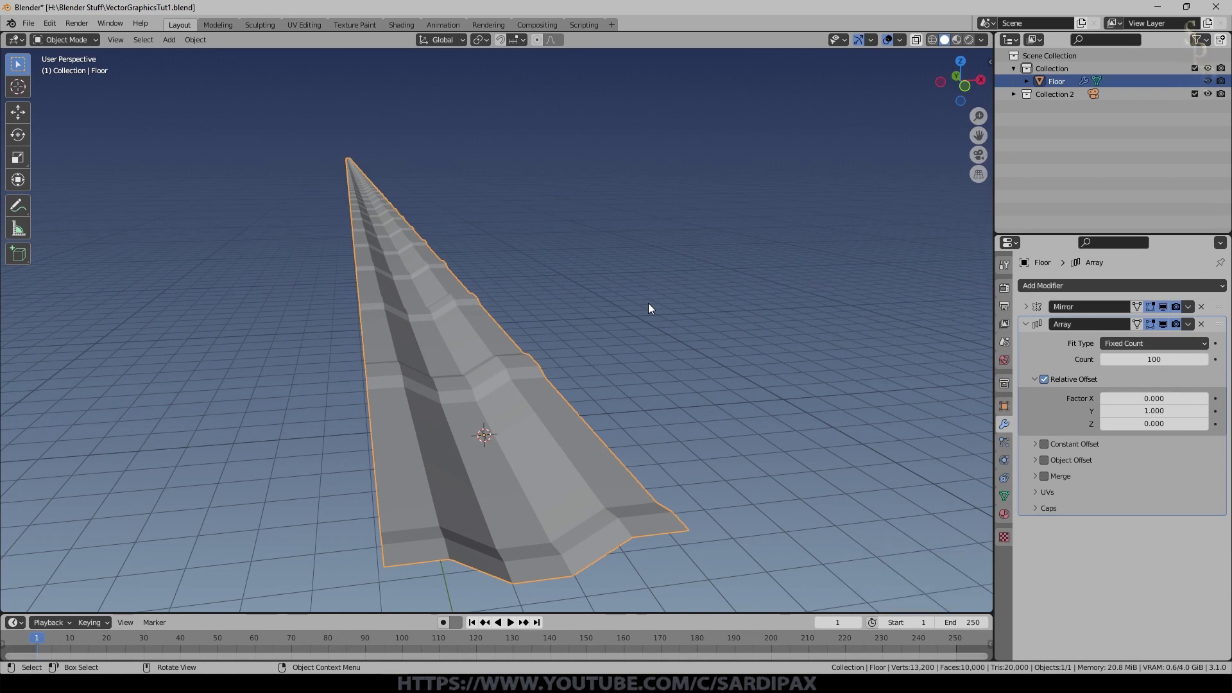
{"action": "scroll", "scroll_direction": "up", "scroll_amount": 3}
{"action": "middle_click", "coordinate": [550, 431]}
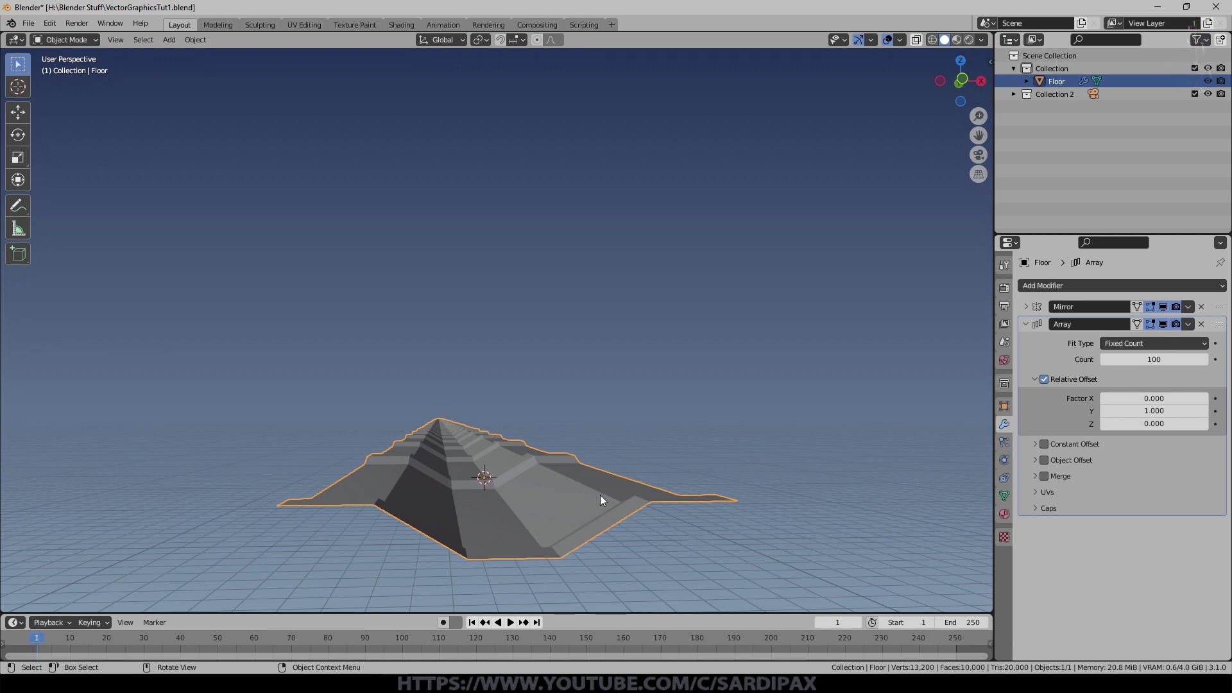
{"action": "middle_click", "coordinate": [564, 525]}
Step: Add a cube and reshape it in Edit Mode with a loop cut and scaled faces into a ship body
{"action": "key", "text": "shift+a"}
{"action": "left_click", "coordinate": [648, 65]}
{"action": "key", "text": "Tab"}
{"action": "key", "text": "ctrl+r"}
{"action": "scroll", "scroll_direction": "up", "scroll_amount": 3}
{"action": "left_click", "coordinate": [513, 345]}
{"action": "key", "text": "s"}
{"action": "left_click", "coordinate": [695, 376]}
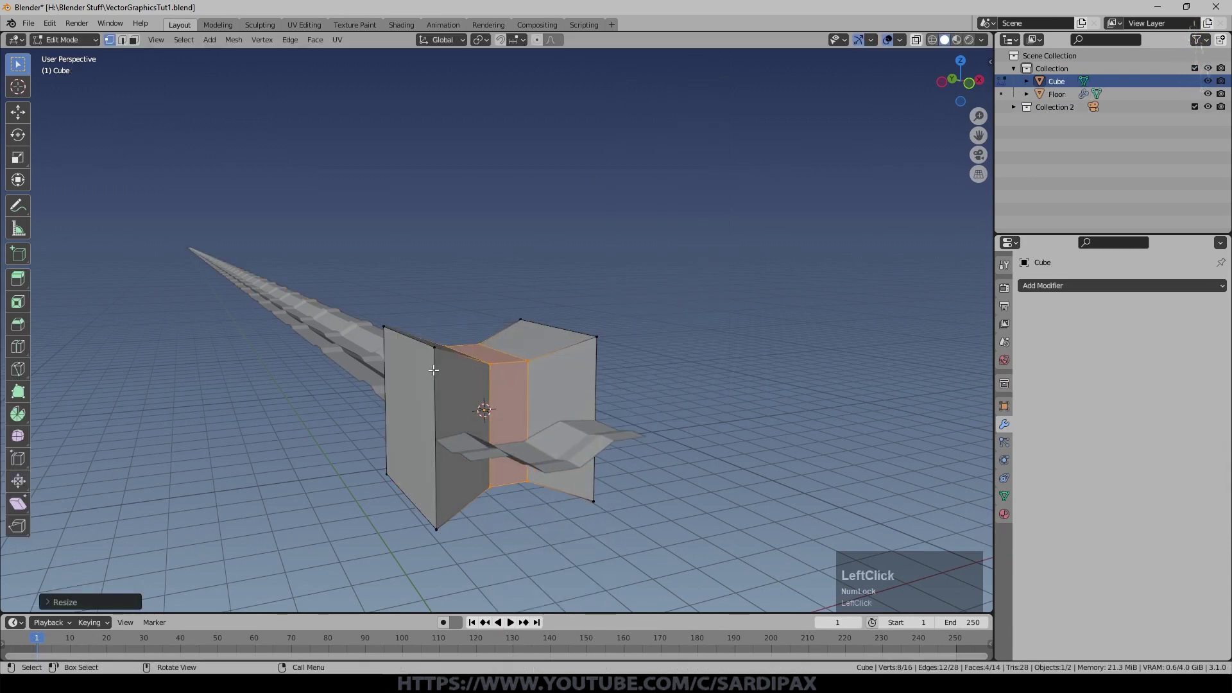
{"action": "left_click", "coordinate": [493, 389]}
{"action": "key", "text": "Tab"}
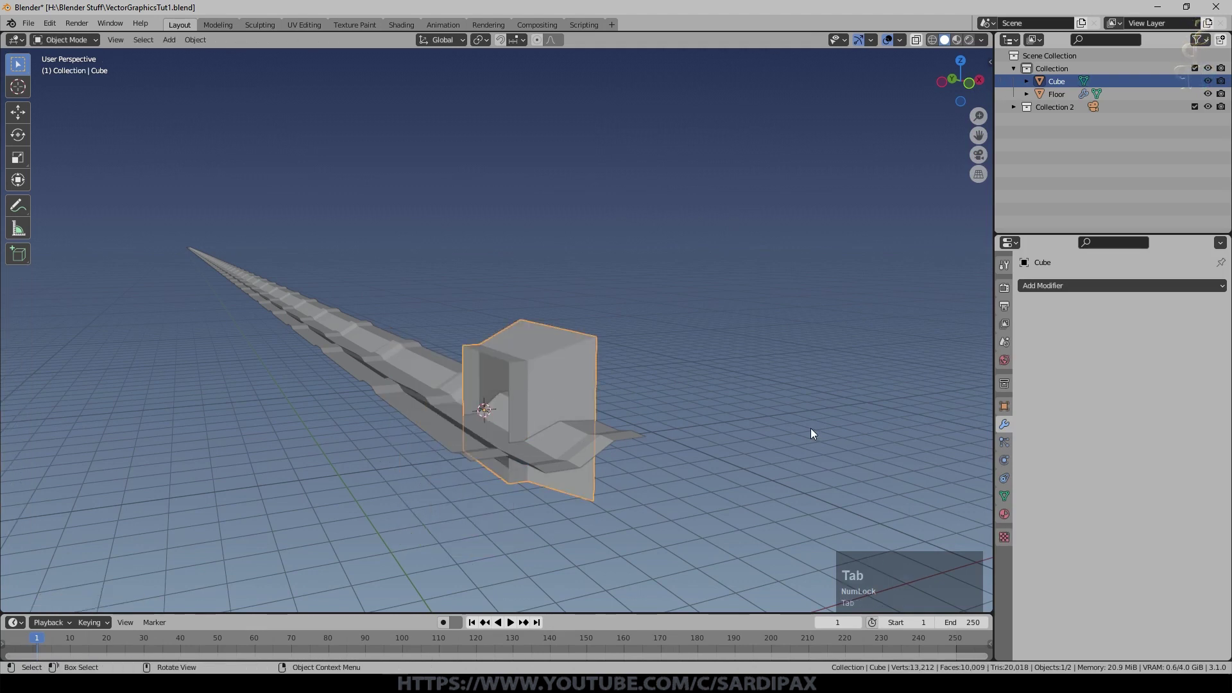
Step: Position the cube ship so it hovers above the road
{"action": "key", "text": "s"}
{"action": "left_click", "coordinate": [683, 397]}
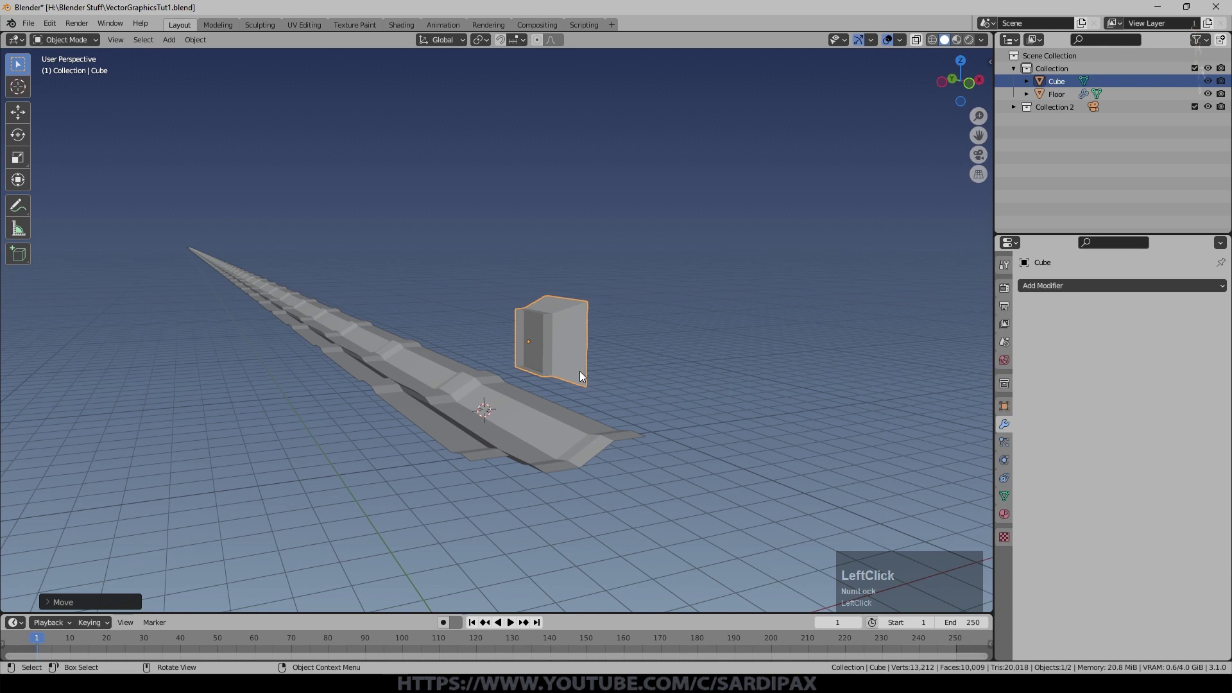
{"action": "middle_click", "coordinate": [672, 348]}
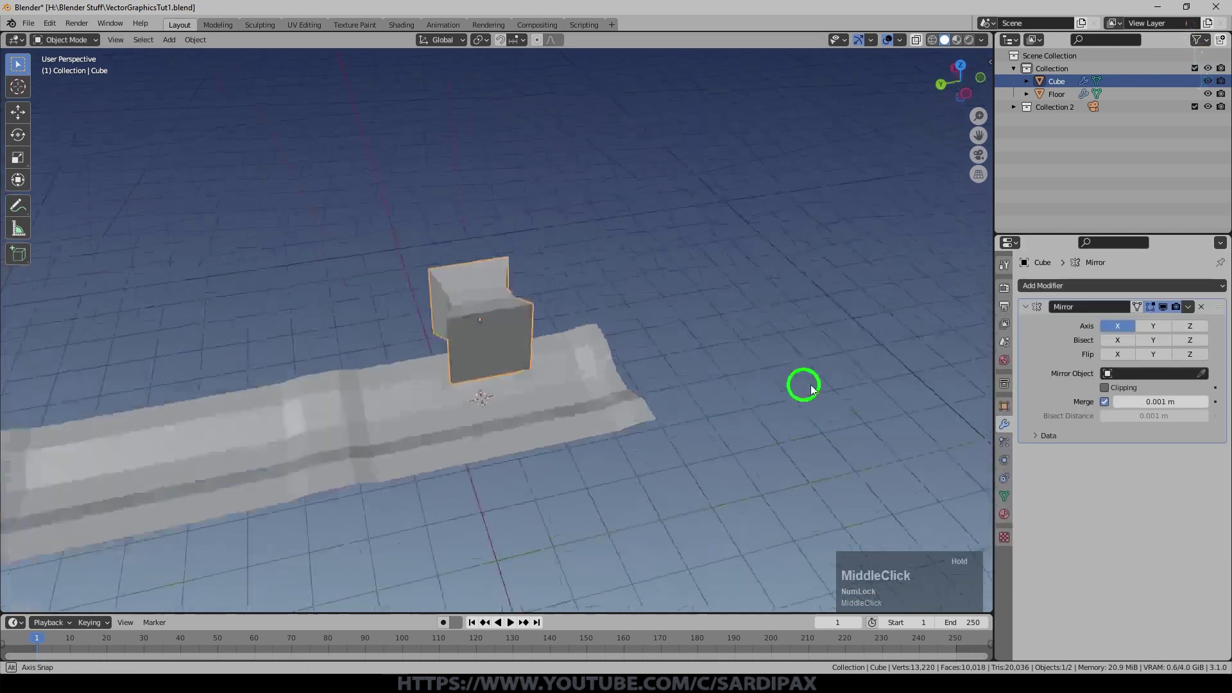
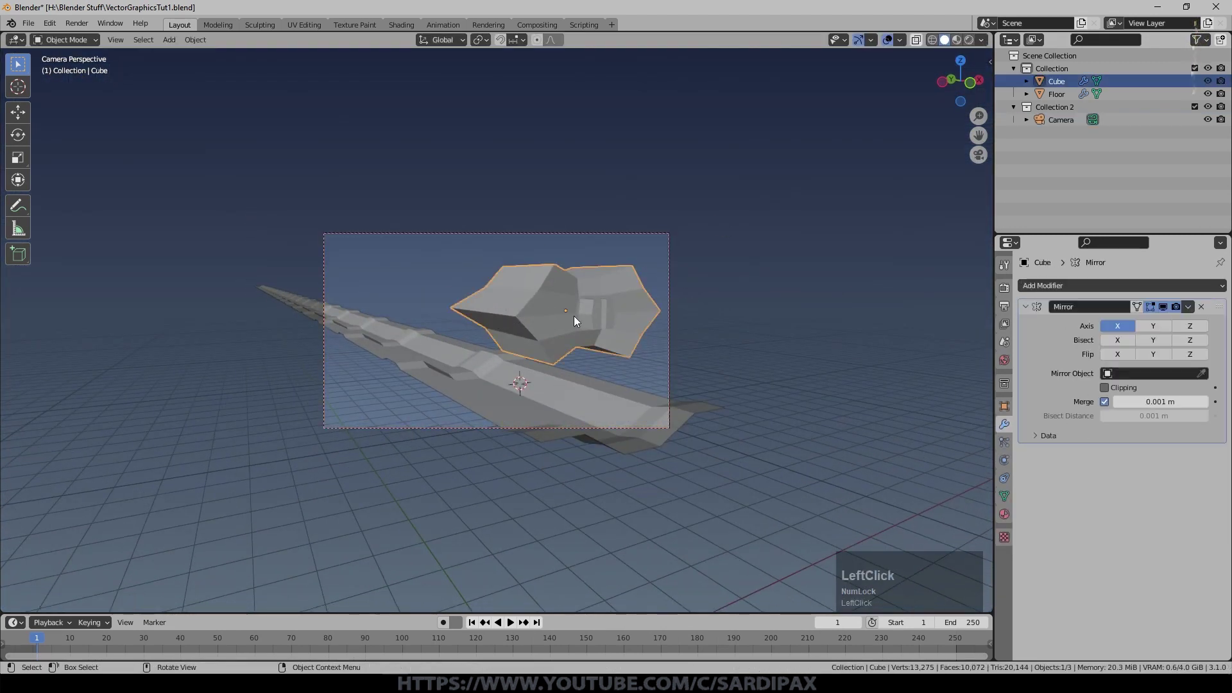
Step: Adjust the cube's placement, save the file, and create materials in Material Properties
{"action": "left_click", "coordinate": [666, 403]}
{"action": "key", "text": "r"}
{"action": "key", "text": "y"}
{"action": "left_click", "coordinate": [679, 334]}
{"action": "key", "text": "ctrl+s"}
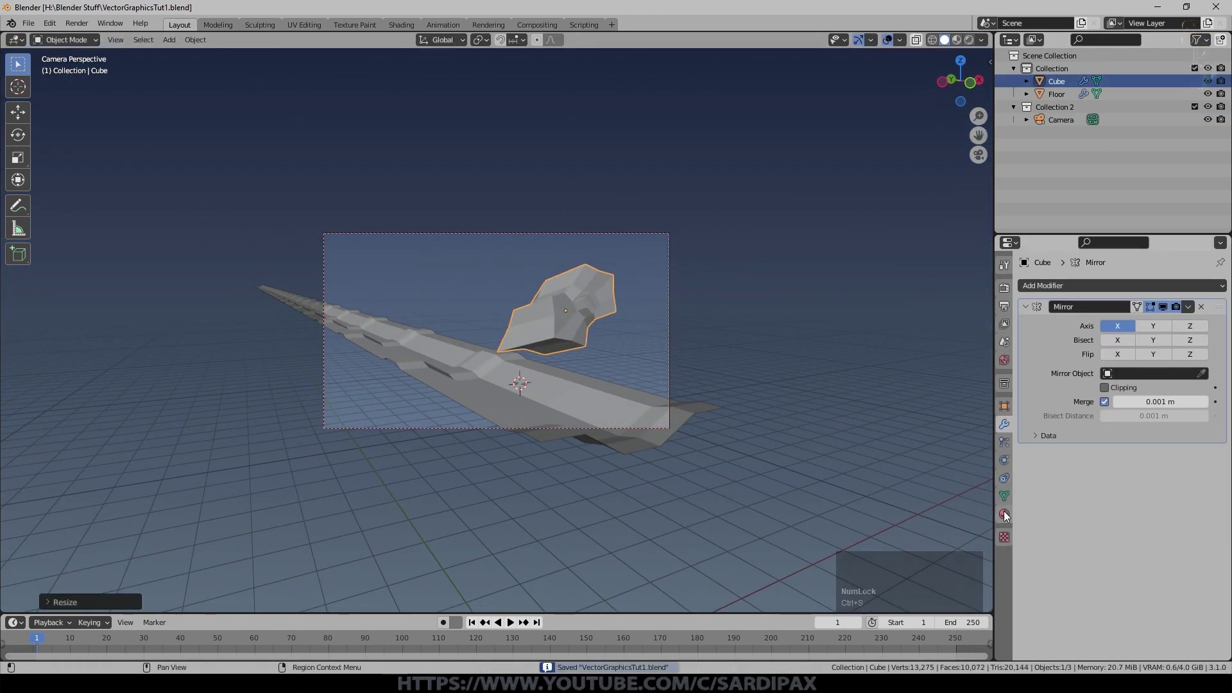
{"action": "left_click", "coordinate": [556, 384]}
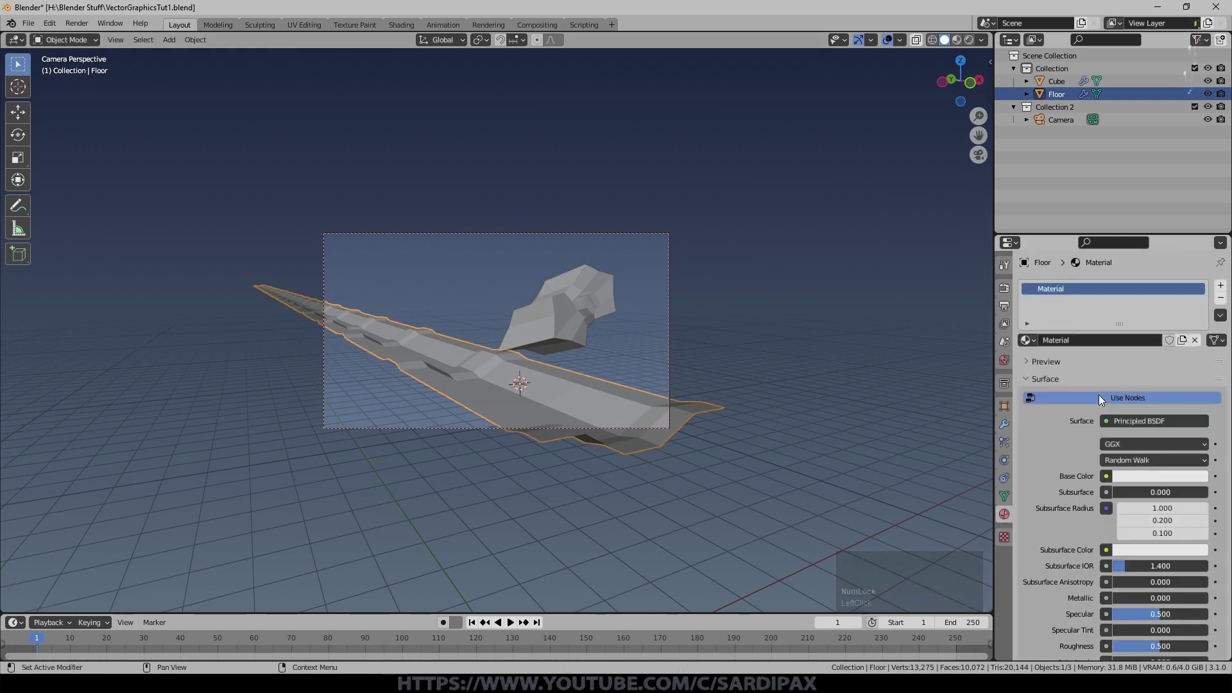
{"action": "left_click", "coordinate": [1079, 343]}
{"action": "scroll", "scroll_direction": "down", "scroll_amount": 3}
{"action": "scroll", "scroll_direction": "up", "scroll_amount": 3}
{"action": "scroll", "scroll_direction": "down", "scroll_amount": 3}
{"action": "scroll", "scroll_direction": "up", "scroll_amount": 3}
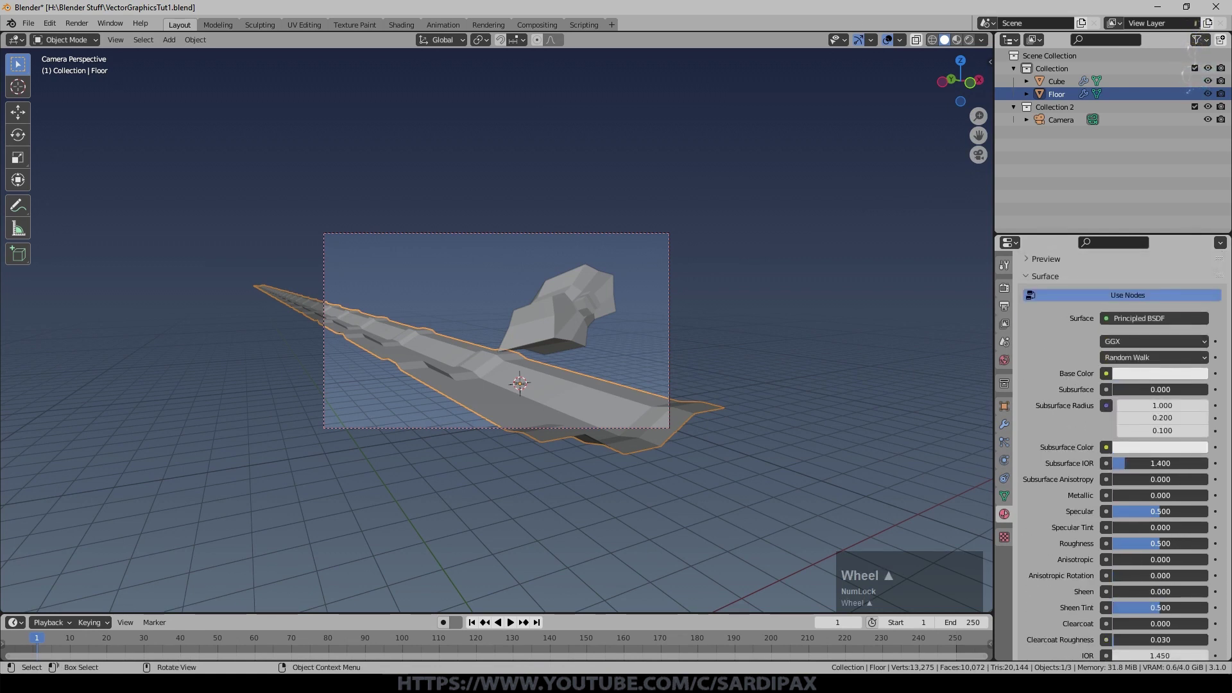
{"action": "left_click", "coordinate": [1155, 372]}
Step: Copy colour values between the Principled BSDF fields so emission stays black and alpha is 1.0 opaque
{"action": "scroll", "scroll_direction": "down", "scroll_amount": 3}
{"action": "scroll", "scroll_direction": "up", "scroll_amount": 3}
{"action": "key", "text": "ctrl+c"}
{"action": "left_click", "coordinate": [1042, 639]}
{"action": "scroll", "scroll_direction": "down", "scroll_amount": 3}
{"action": "key", "text": "ctrl+v"}
{"action": "left_click", "coordinate": [1075, 355]}
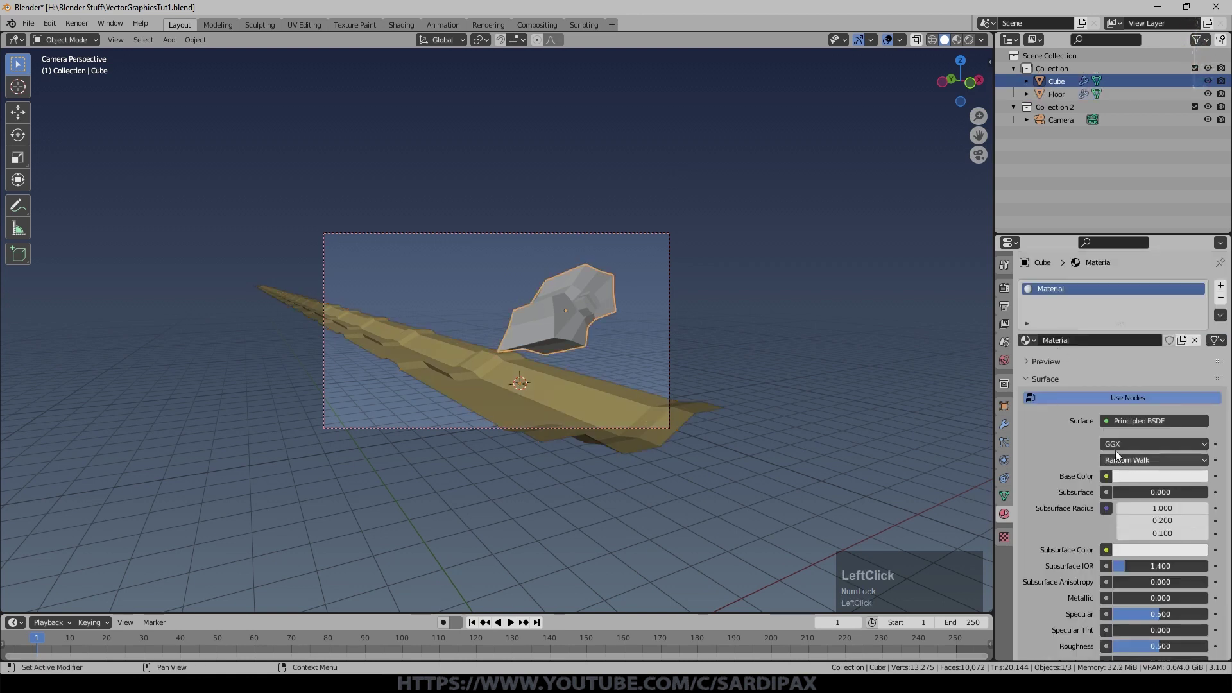
{"action": "left_click", "coordinate": [1067, 346]}
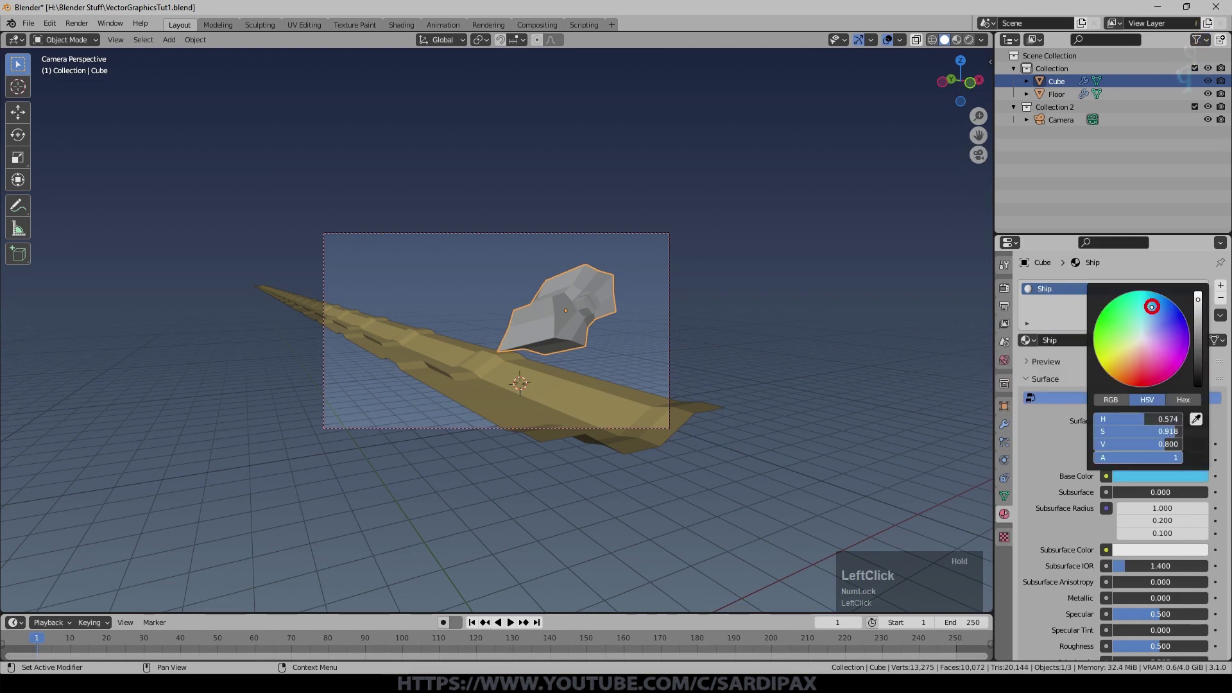
{"action": "key", "text": "ctrl+c"}
{"action": "scroll", "scroll_direction": "down", "scroll_amount": 3}
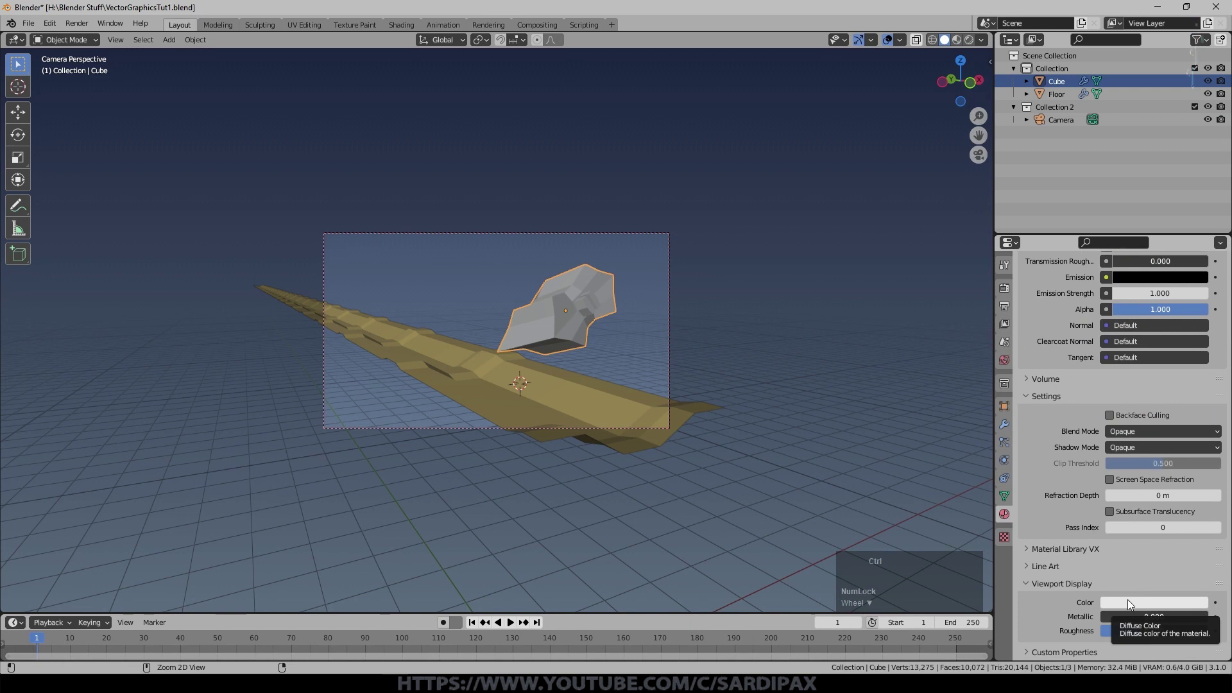
{"action": "key", "text": "ctrl+v"}
{"action": "key", "text": "KP_0"}
{"action": "scroll", "scroll_direction": "up", "scroll_amount": 3}
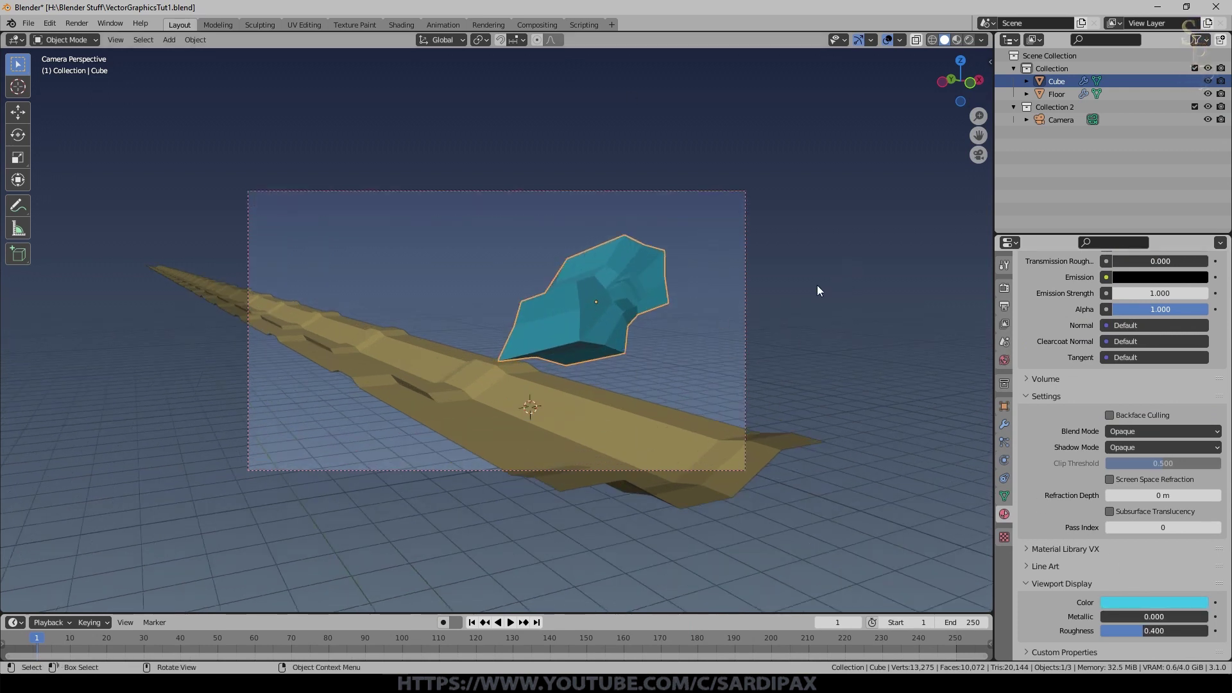
Step: Render a test frame of the cyan ship over the yellow road and close it
{"action": "key", "text": "F12"}
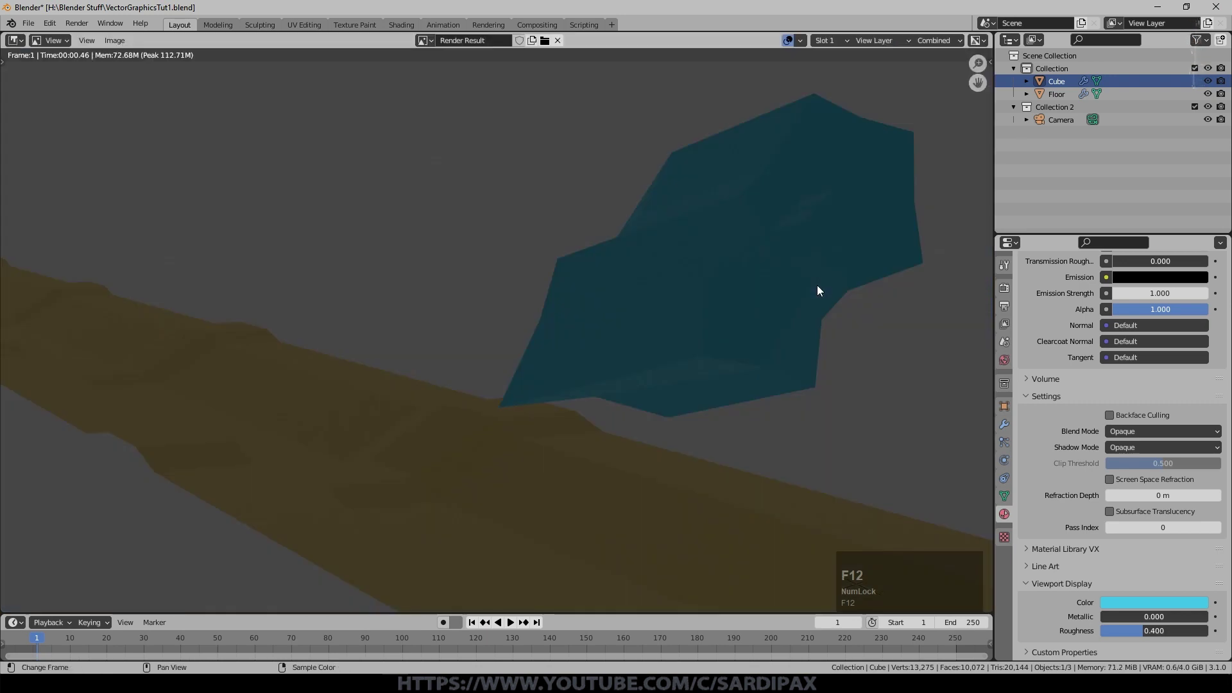
{"action": "scroll", "scroll_direction": "down", "scroll_amount": 3}
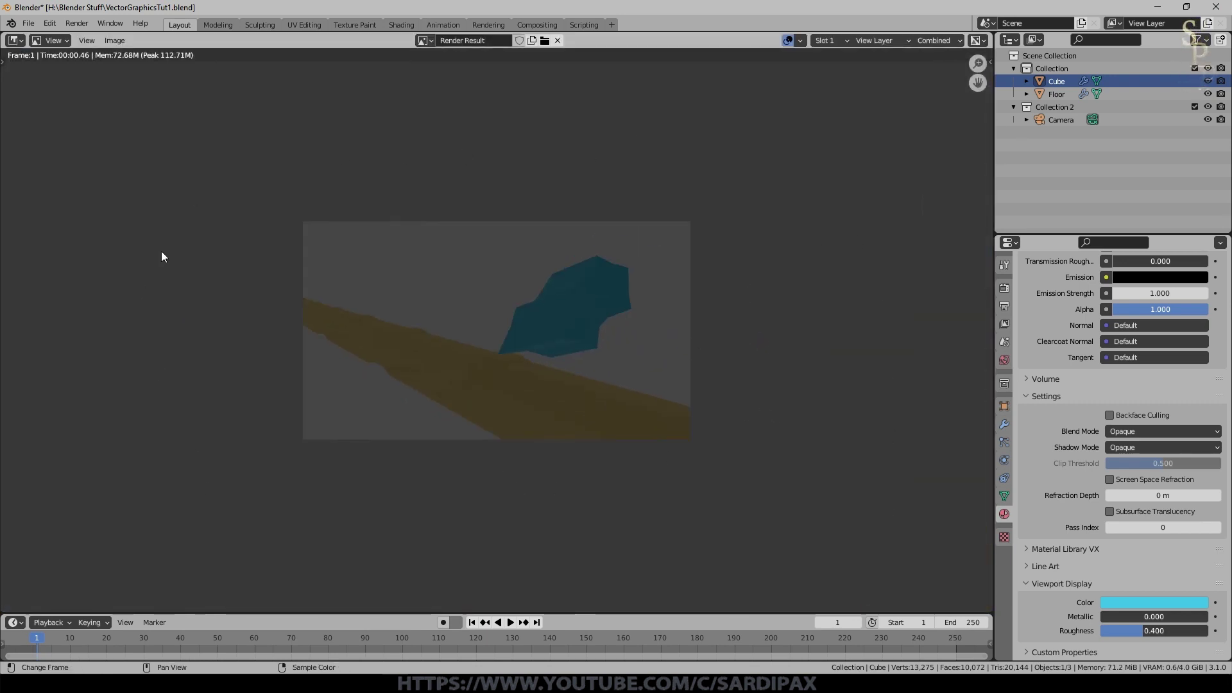
{"action": "key", "text": "Escape"}
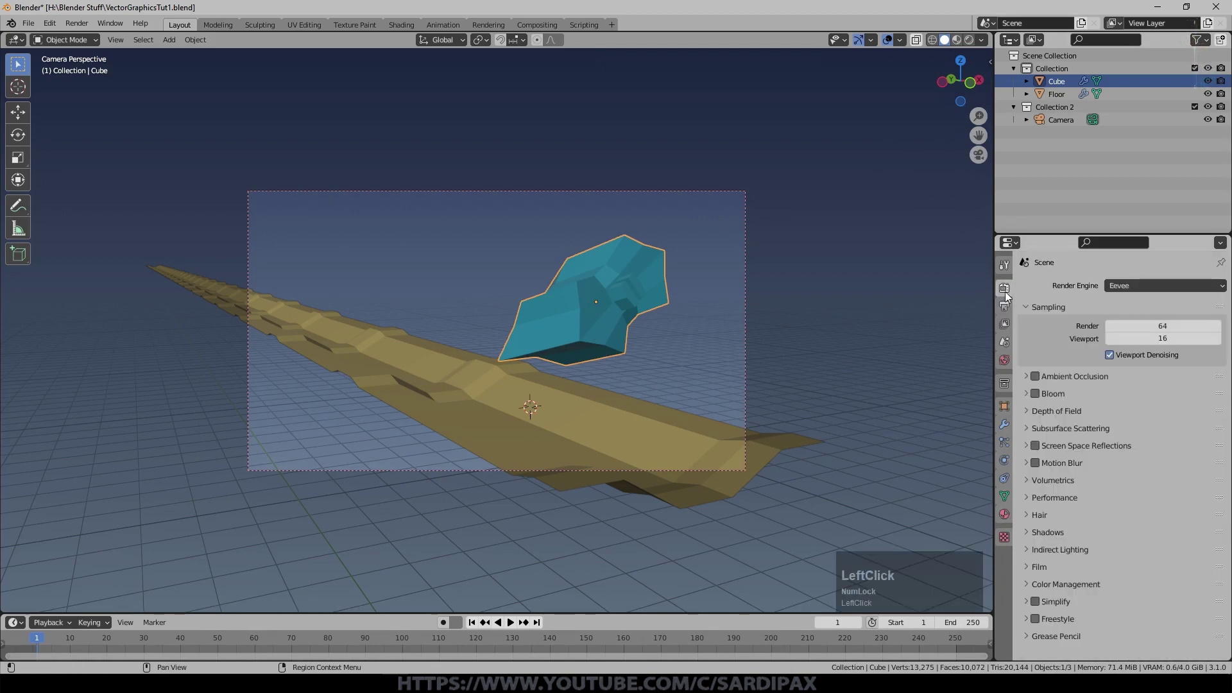
Step: Enable Freestyle in Render Properties with Absolute line thickness at 1 px
{"action": "left_click", "coordinate": [1113, 312]}
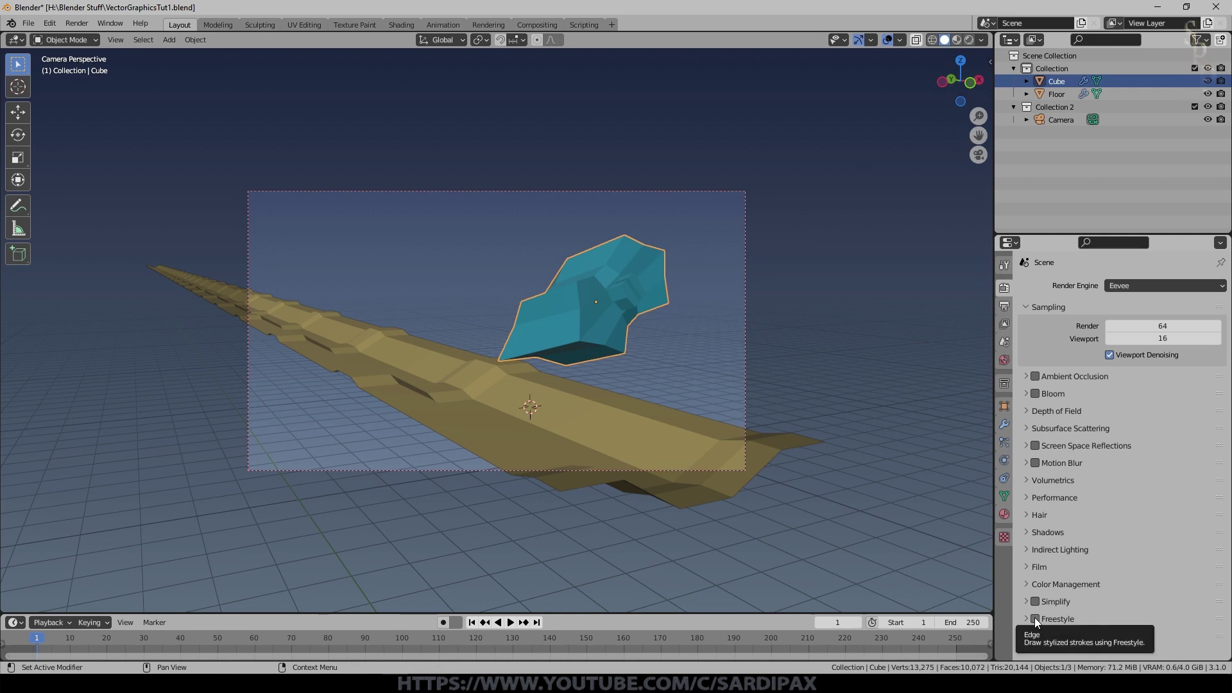
{"action": "left_click", "coordinate": [1040, 619]}
{"action": "scroll", "scroll_direction": "down", "scroll_amount": 3}
{"action": "left_click", "coordinate": [1037, 621]}
{"action": "scroll", "scroll_direction": "down", "scroll_amount": 3}
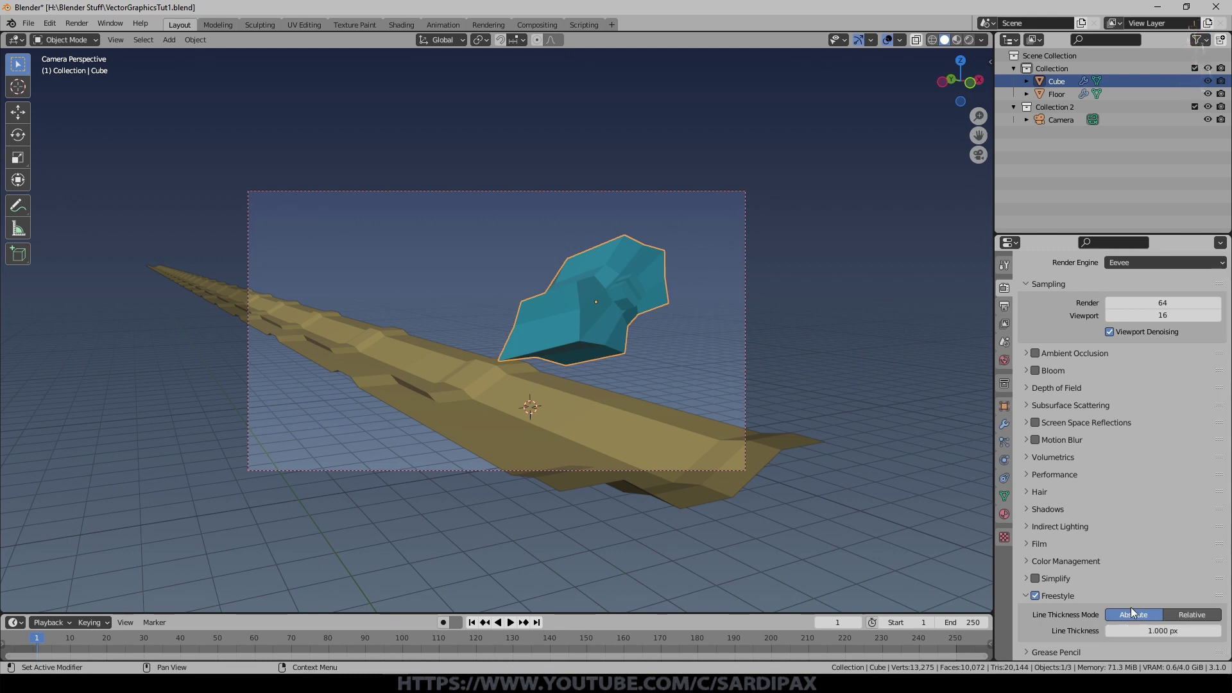
Step: Render the frame and zoom in to inspect the black Freestyle outlines
{"action": "key", "text": "F12"}
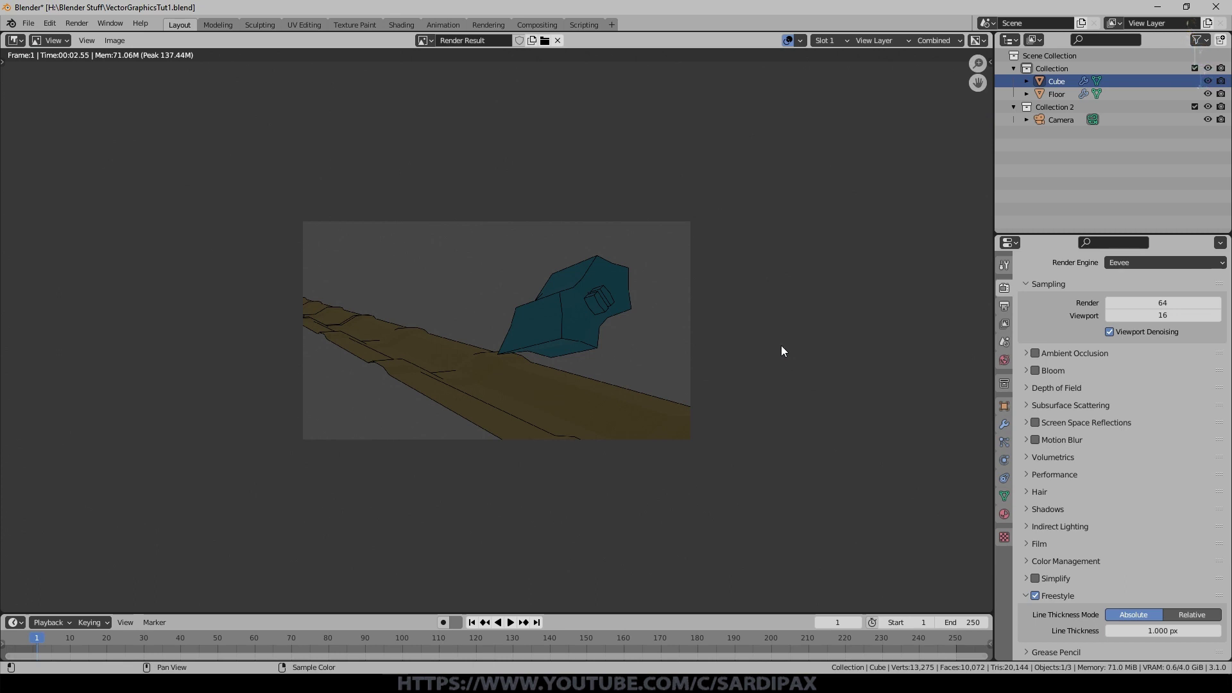
{"action": "scroll", "scroll_direction": "up", "scroll_amount": 3}
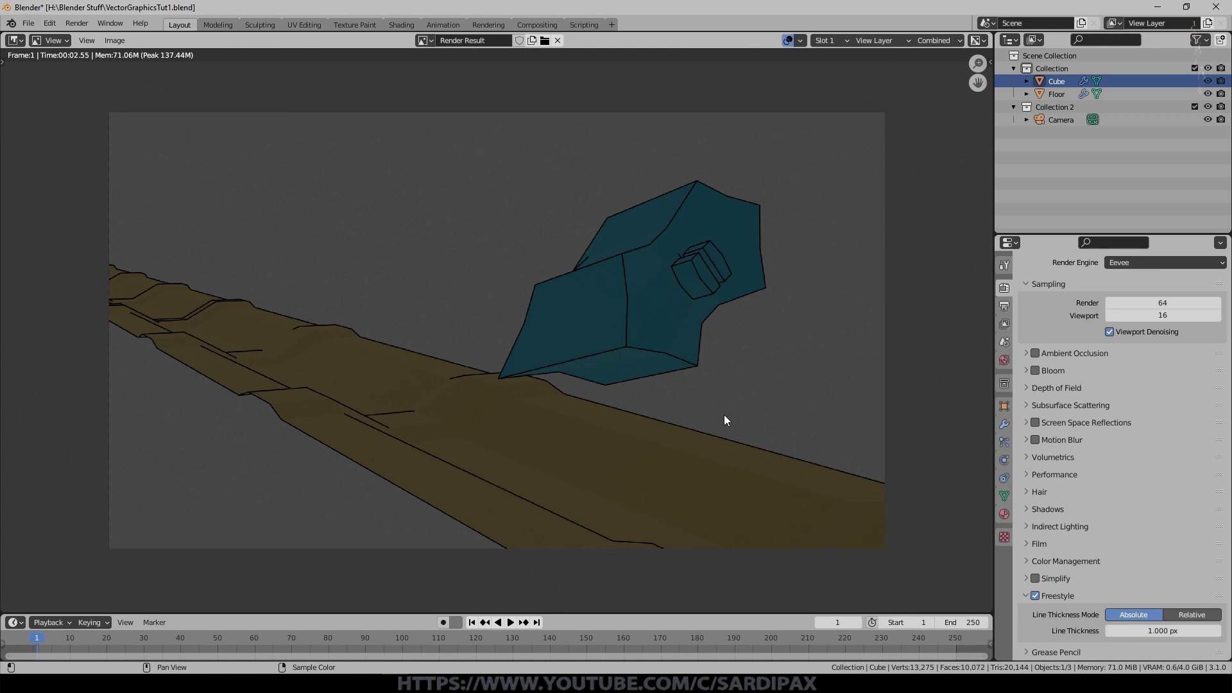
{"action": "scroll", "scroll_direction": "up", "scroll_amount": 3}
{"action": "scroll", "scroll_direction": "down", "scroll_amount": 3}
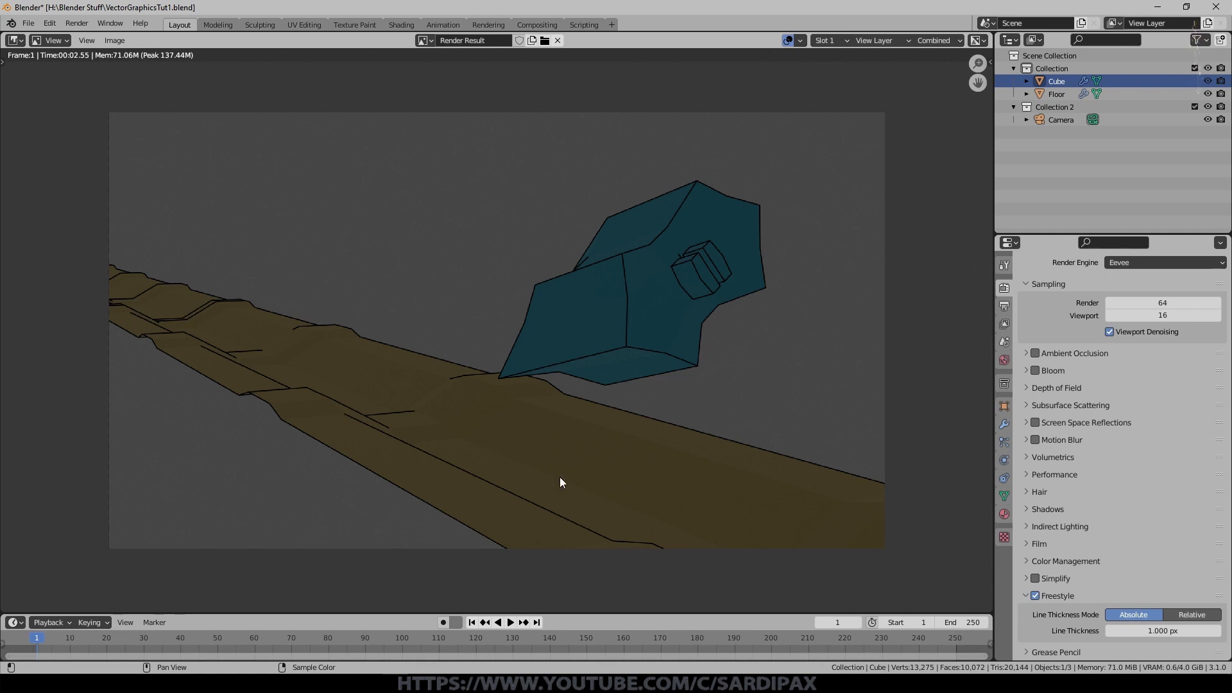
Step: Close the render, edit the Floor mesh and scale a vertex loop along X to narrow a road section
{"action": "key", "text": "Escape"}
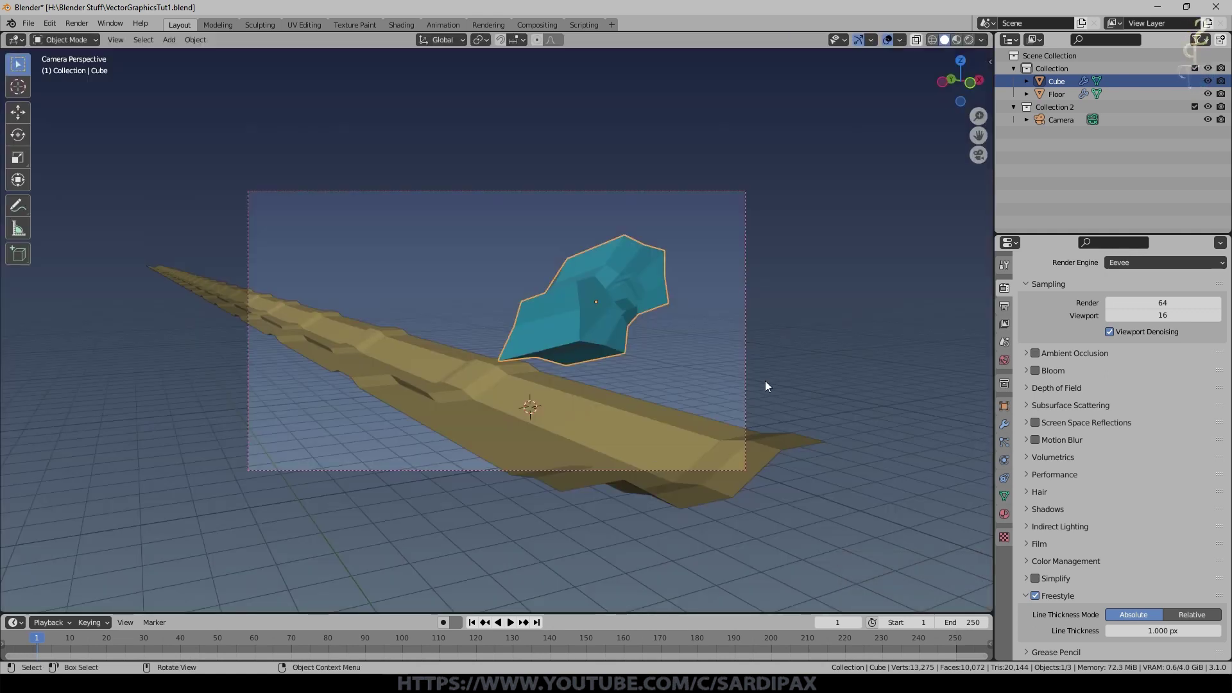
{"action": "left_click", "coordinate": [613, 438]}
{"action": "key", "text": "Tab"}
{"action": "middle_click", "coordinate": [655, 452]}
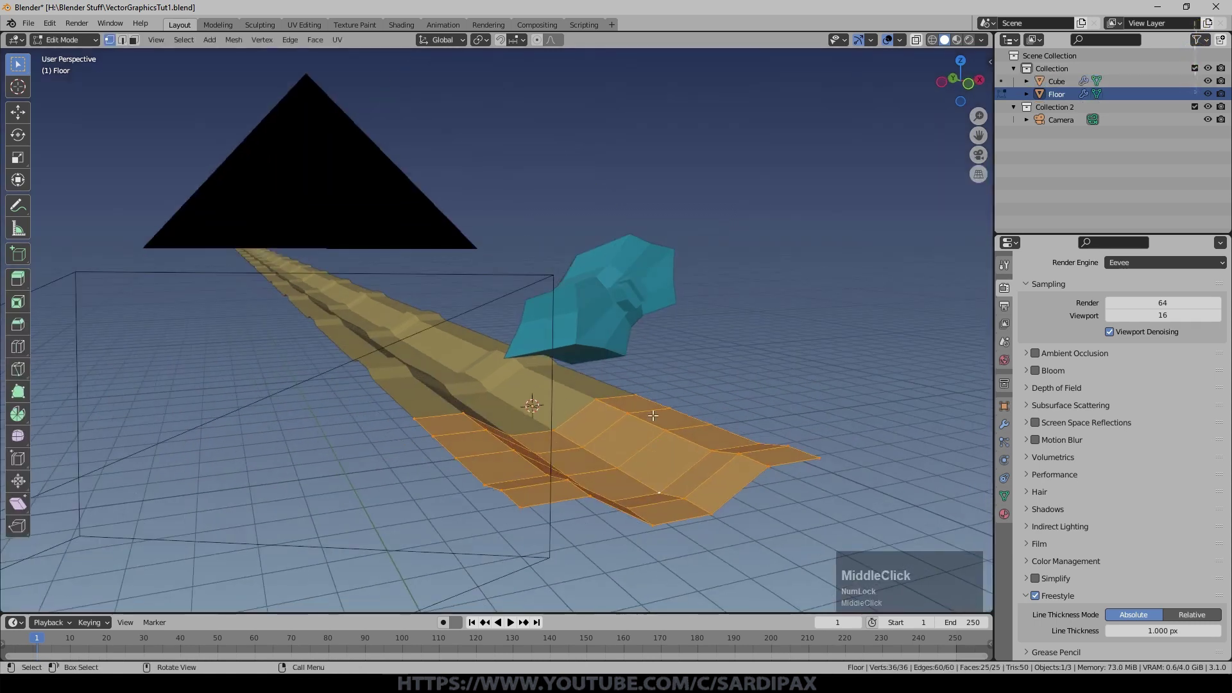
{"action": "left_click", "coordinate": [695, 437]}
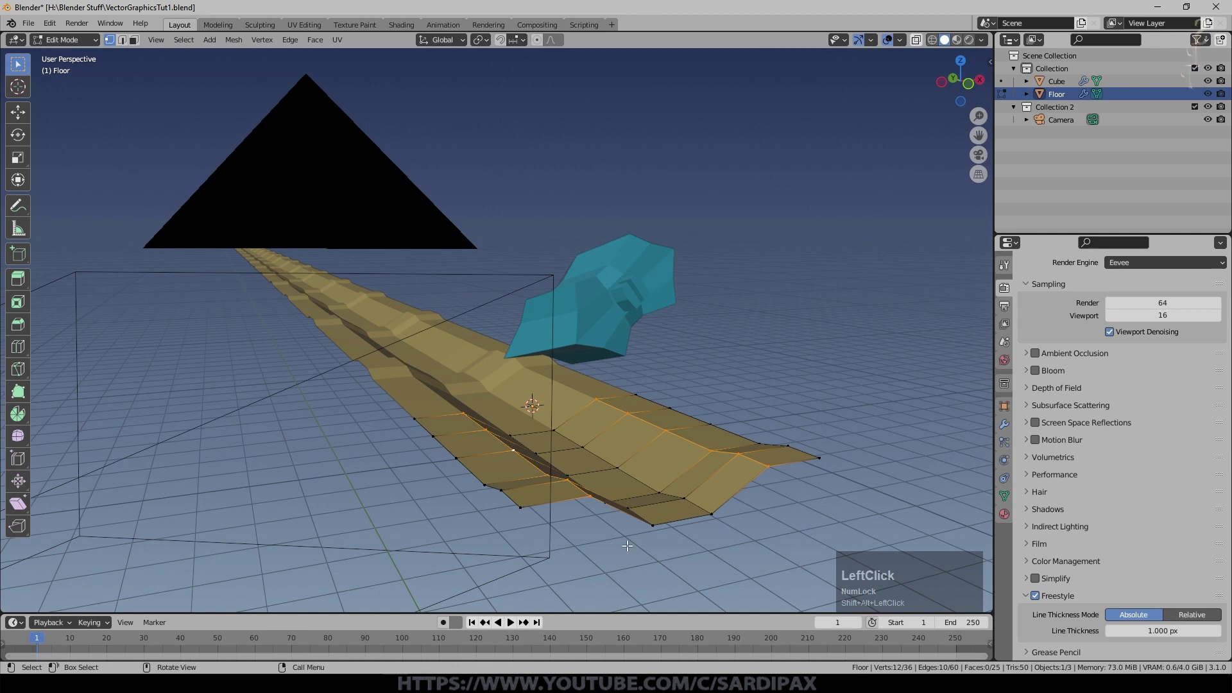
{"action": "key", "text": "s"}
{"action": "key", "text": "x"}
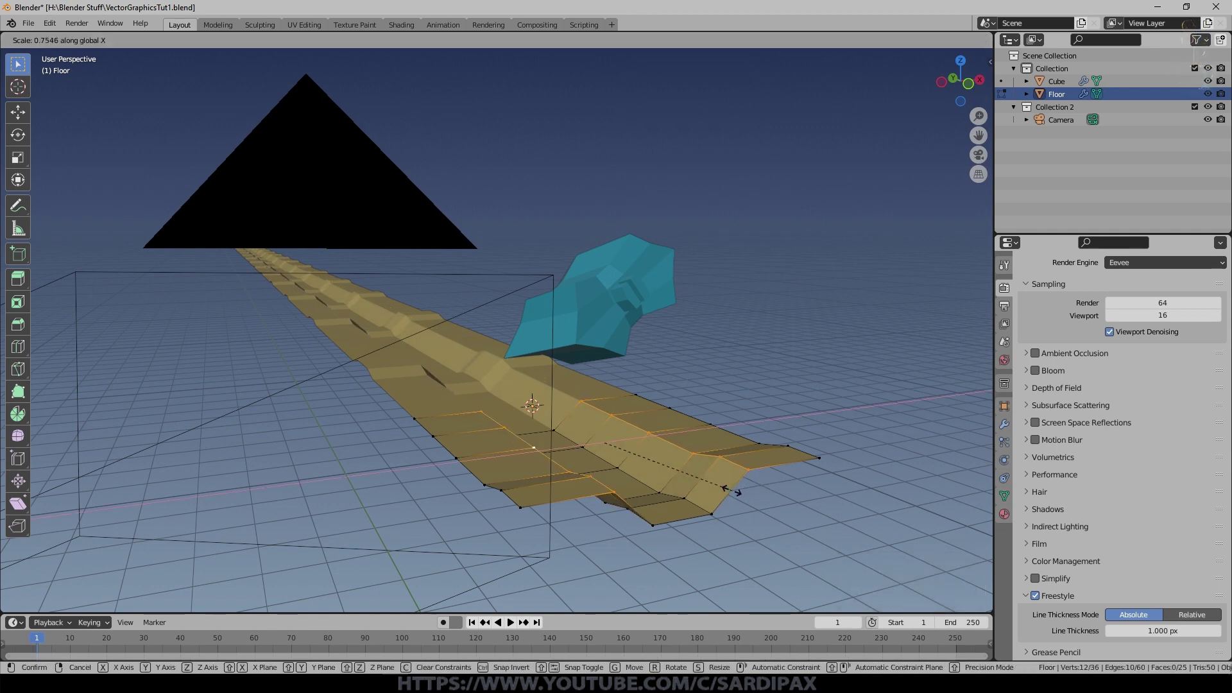
{"action": "left_click", "coordinate": [738, 486]}
Step: Scale a strip of road faces along X to widen it, then render the frame again
{"action": "middle_click", "coordinate": [634, 482]}
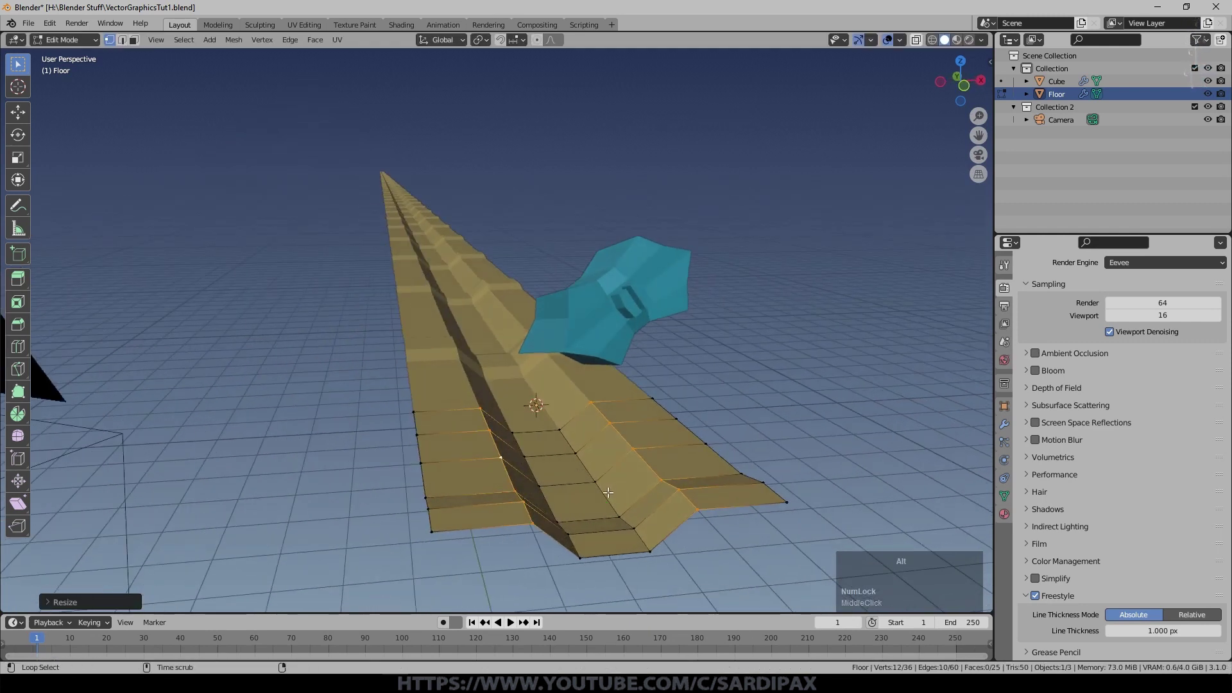
{"action": "left_click", "coordinate": [610, 489]}
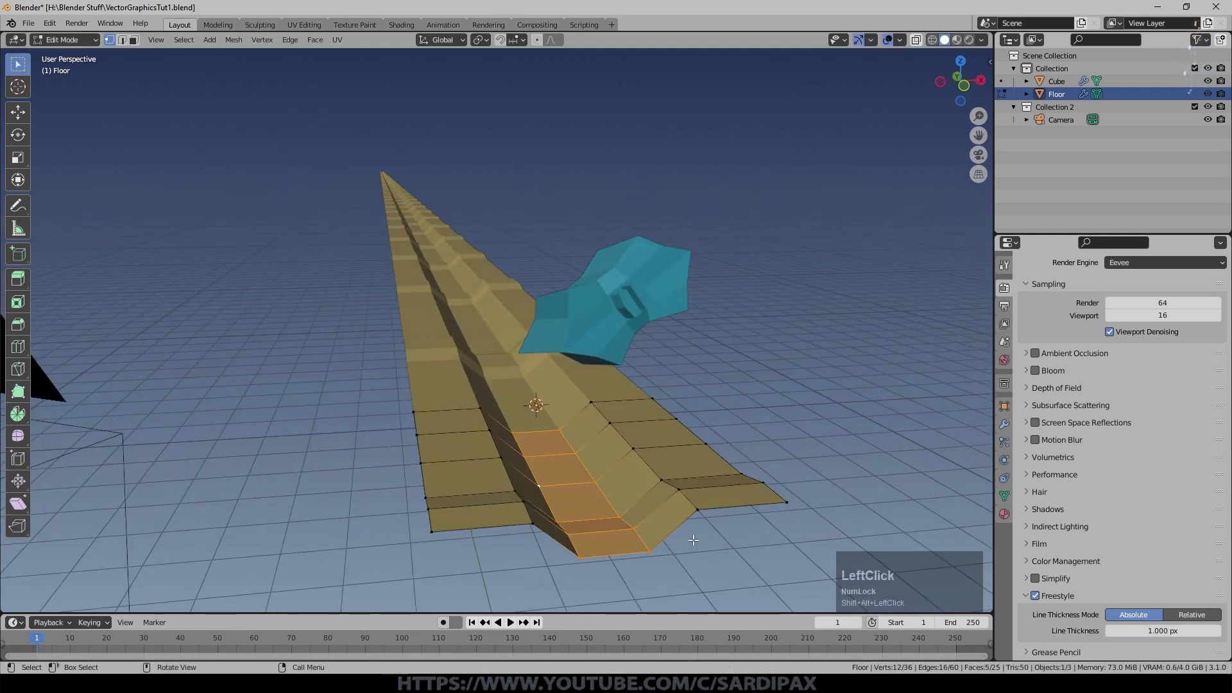
{"action": "key", "text": "s"}
{"action": "key", "text": "x"}
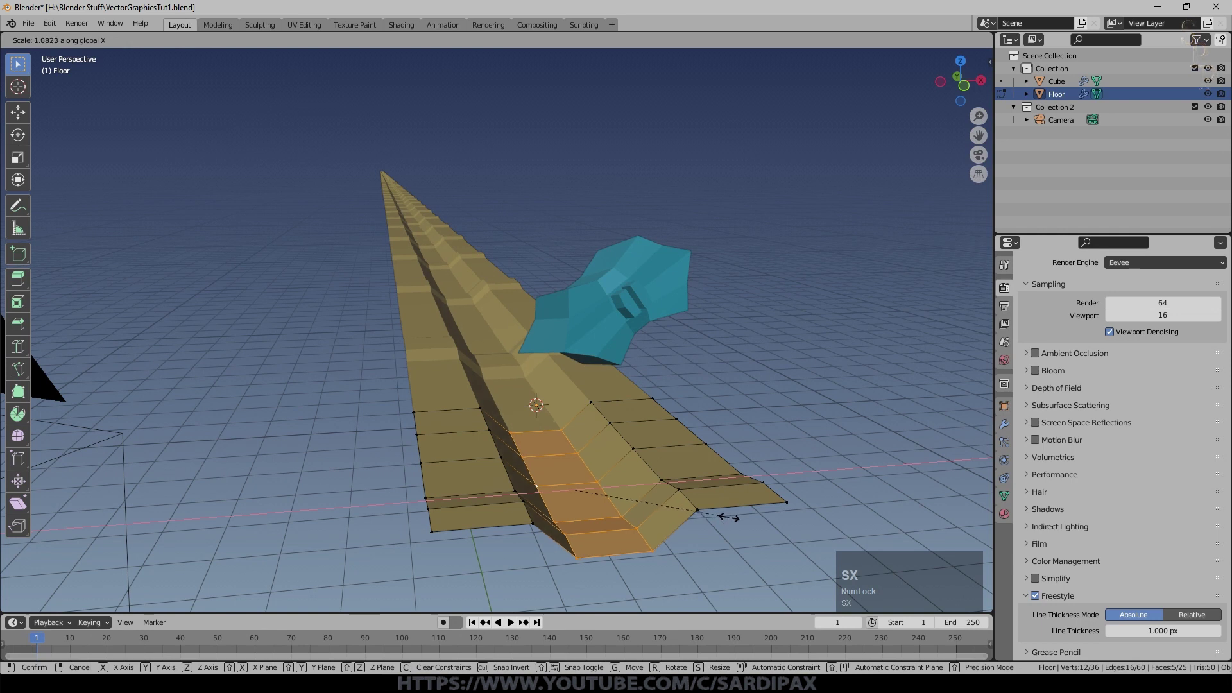
{"action": "key", "text": "Tab"}
{"action": "key", "text": "F12"}
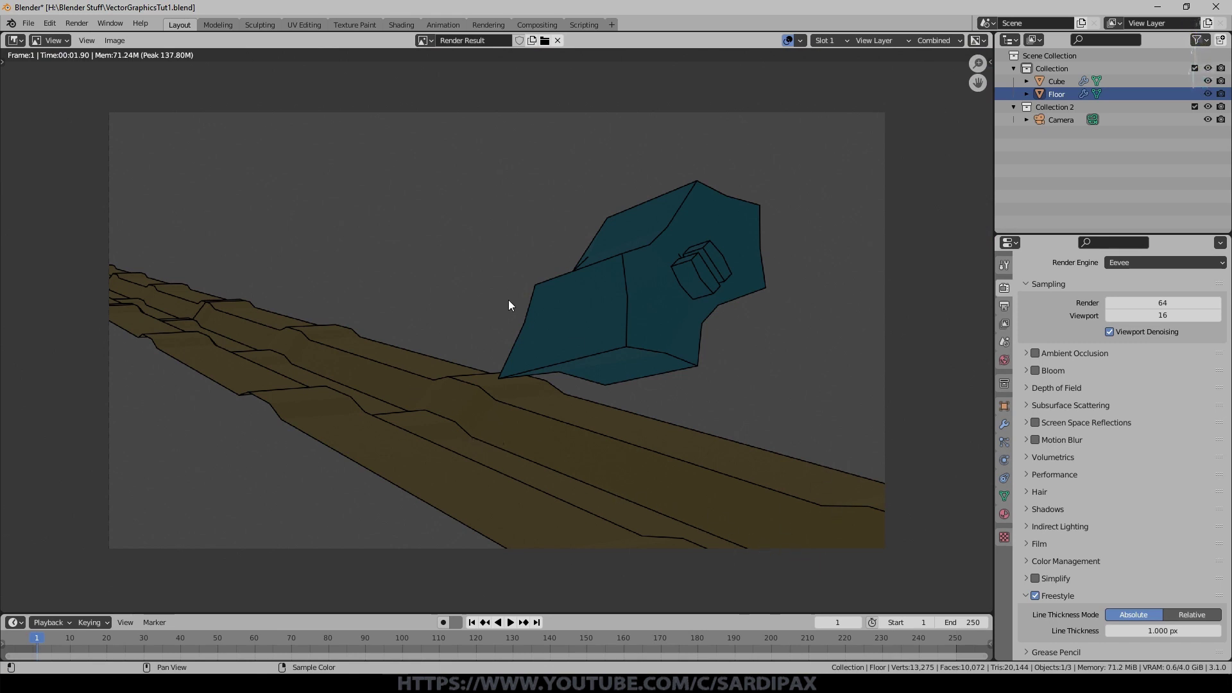
Step: Raise a strip of road faces about 0.13 m along Z into a bump and render again
{"action": "key", "text": "Escape"}
{"action": "middle_click", "coordinate": [695, 416]}
{"action": "key", "text": "Tab"}
{"action": "left_click", "coordinate": [642, 433]}
{"action": "left_click", "coordinate": [603, 419]}
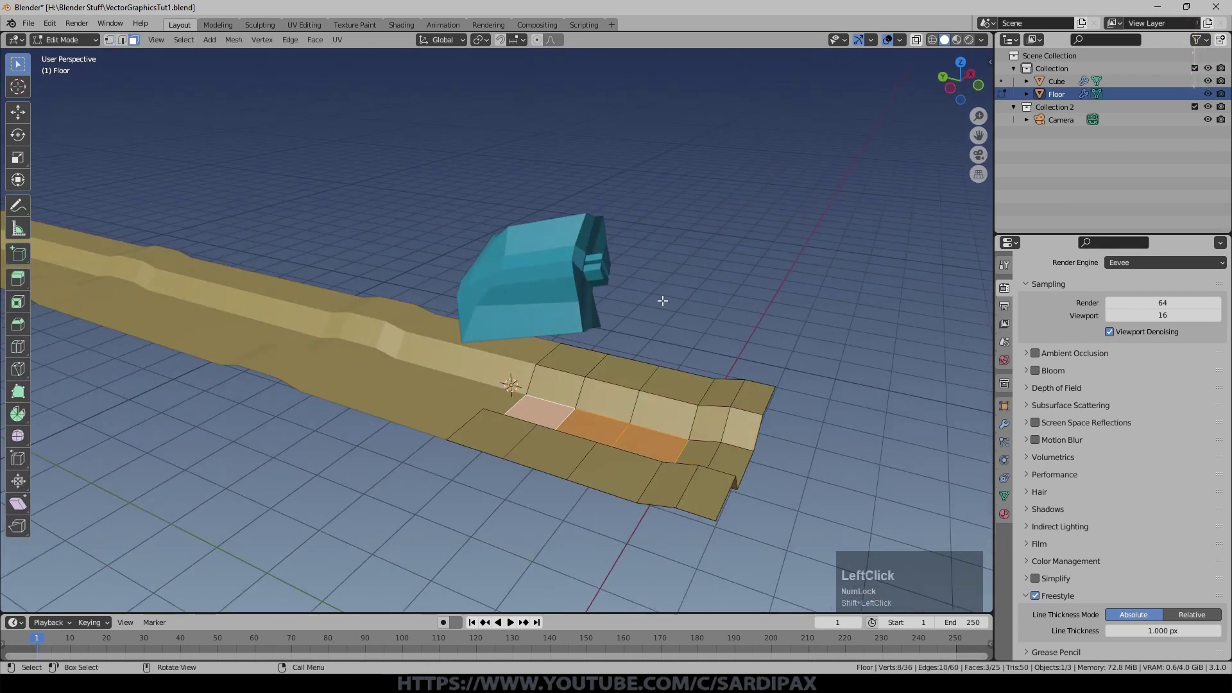
{"action": "key", "text": "Escape"}
{"action": "left_click", "coordinate": [629, 439]}
{"action": "key", "text": "g"}
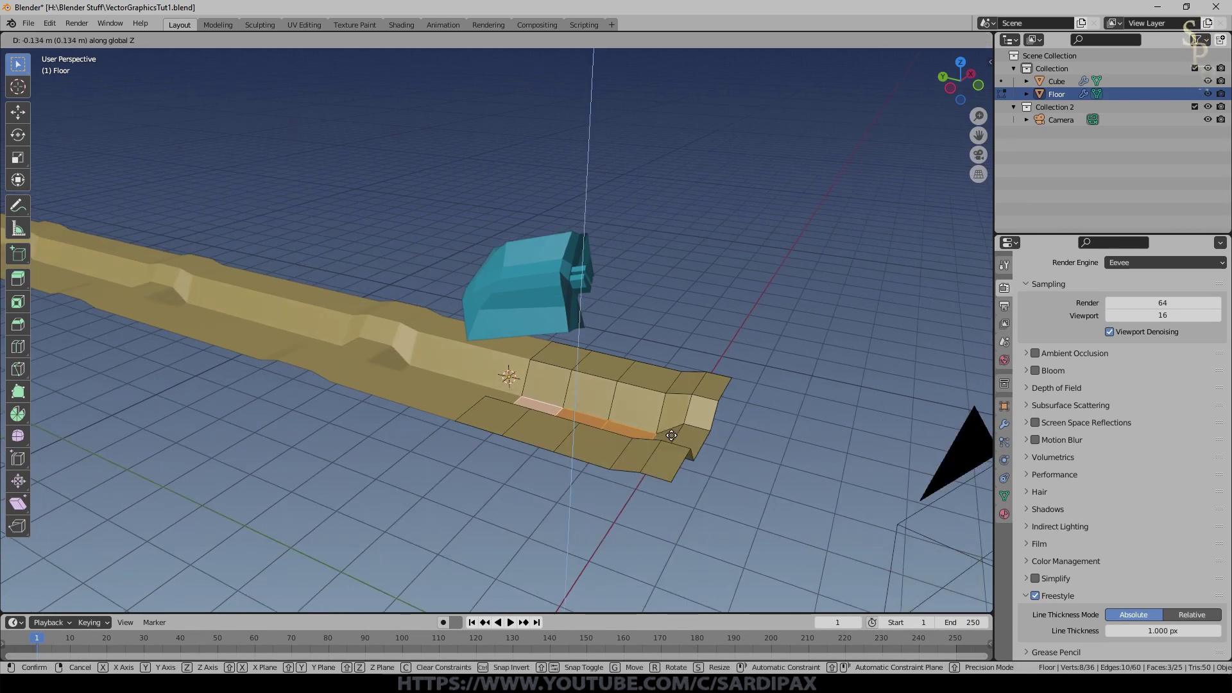
{"action": "left_click", "coordinate": [674, 431]}
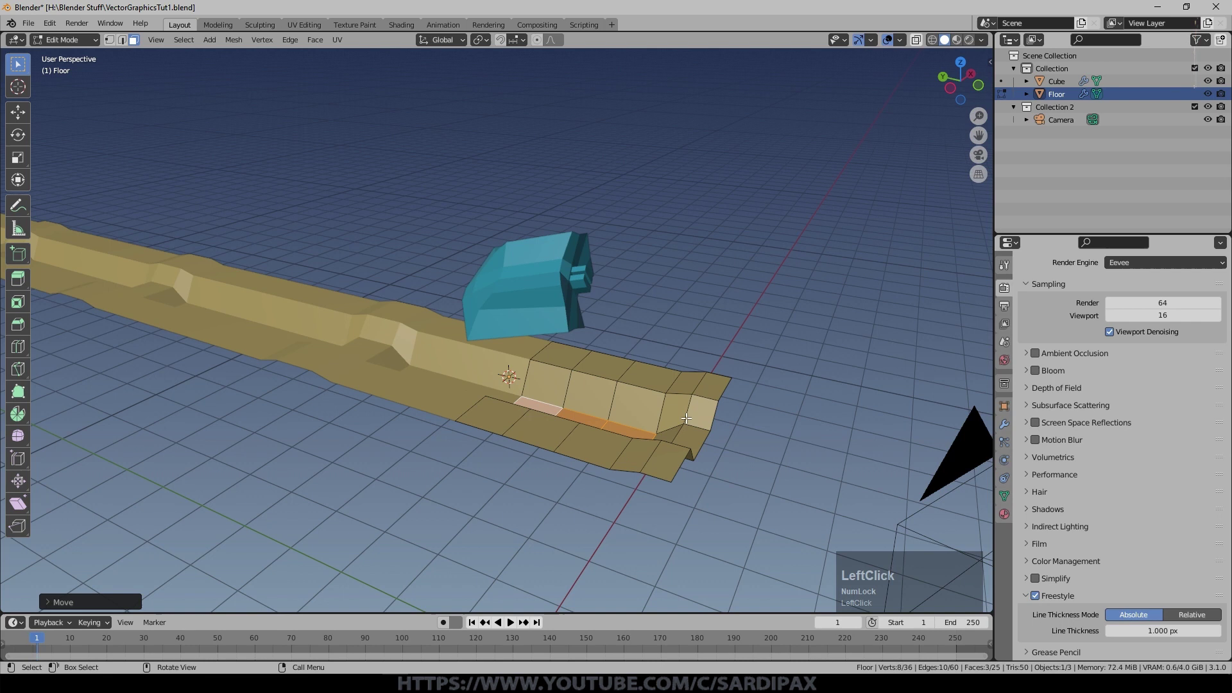
{"action": "key", "text": "F12"}
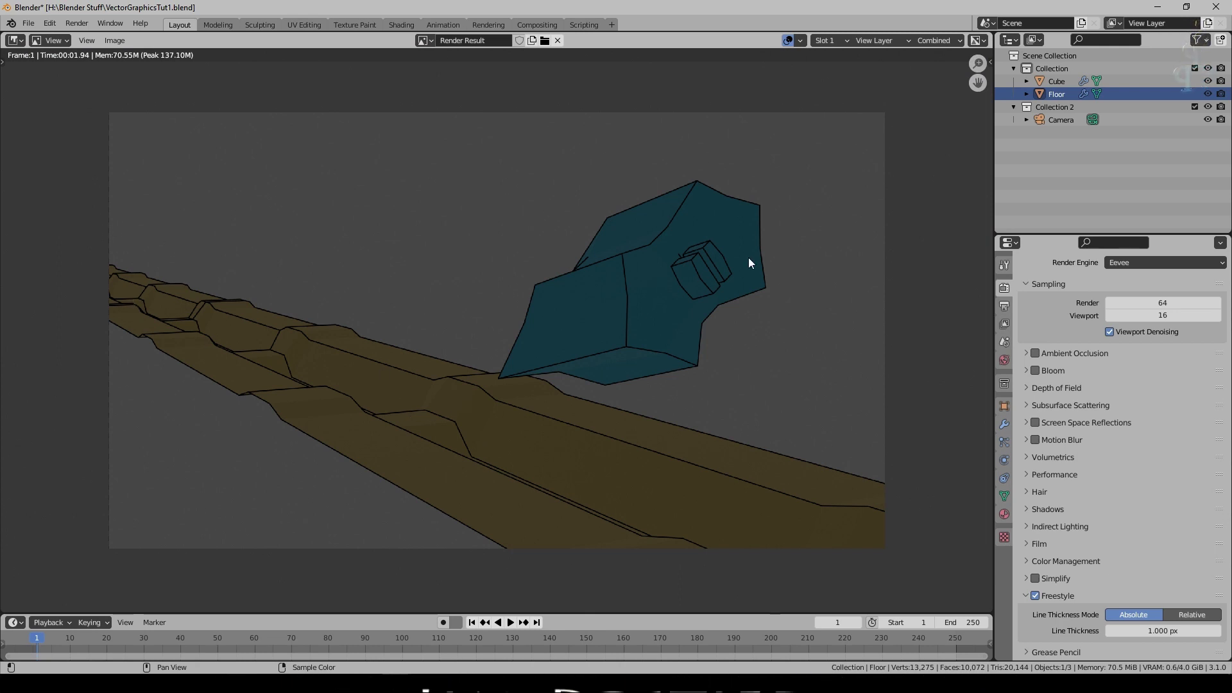
Step: Close the render, leave Edit Mode on the road, and render the frame again
{"action": "key", "text": "Escape"}
{"action": "key", "text": "KP_0"}
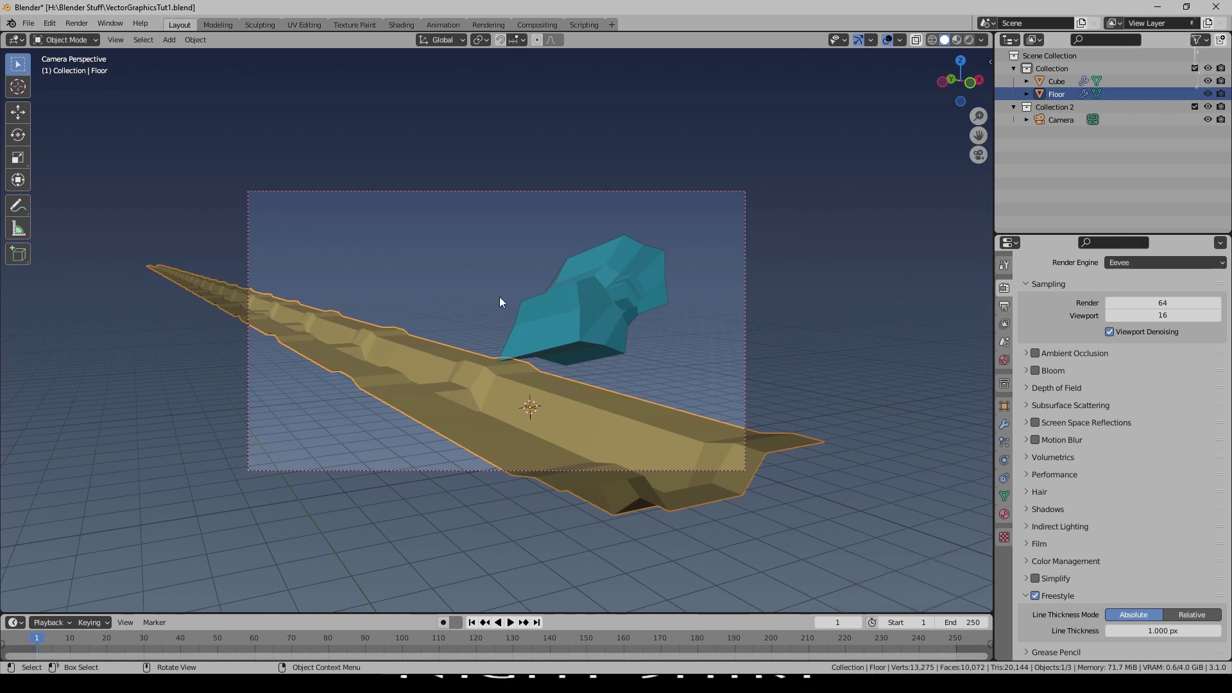
{"action": "key", "text": "F11"}
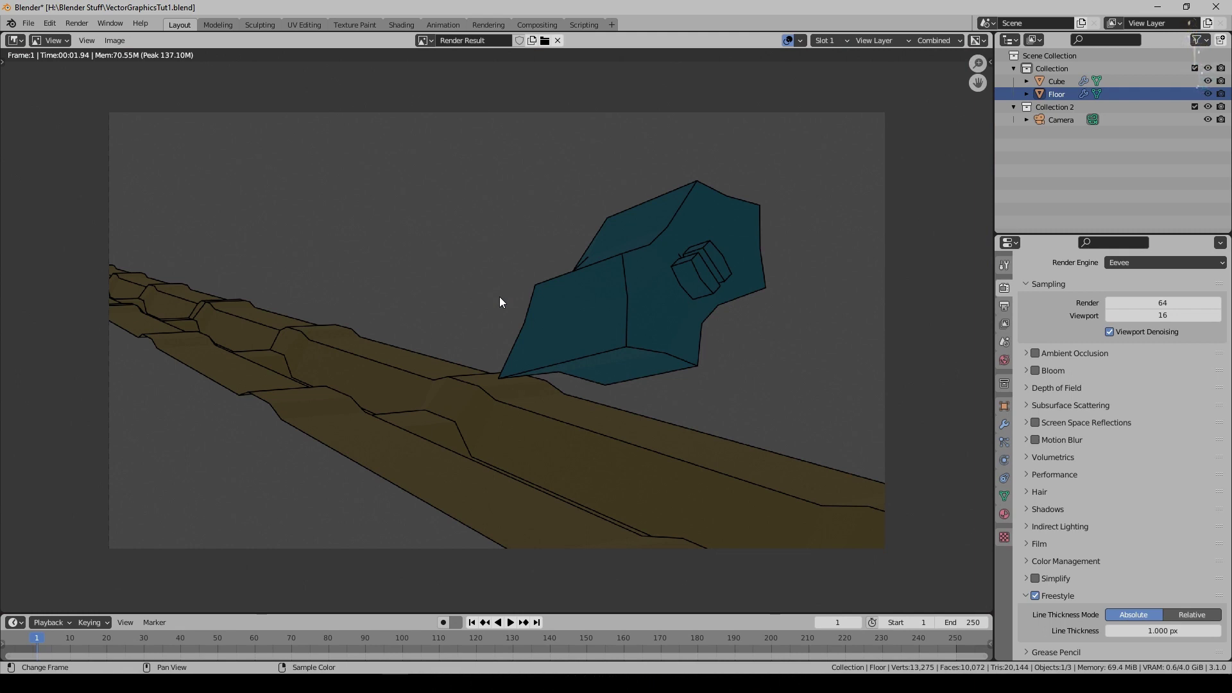
Step: Enable Freestyle with a 75° crease angle and compare the new render against the first slot
{"action": "left_click", "coordinate": [1028, 357]}
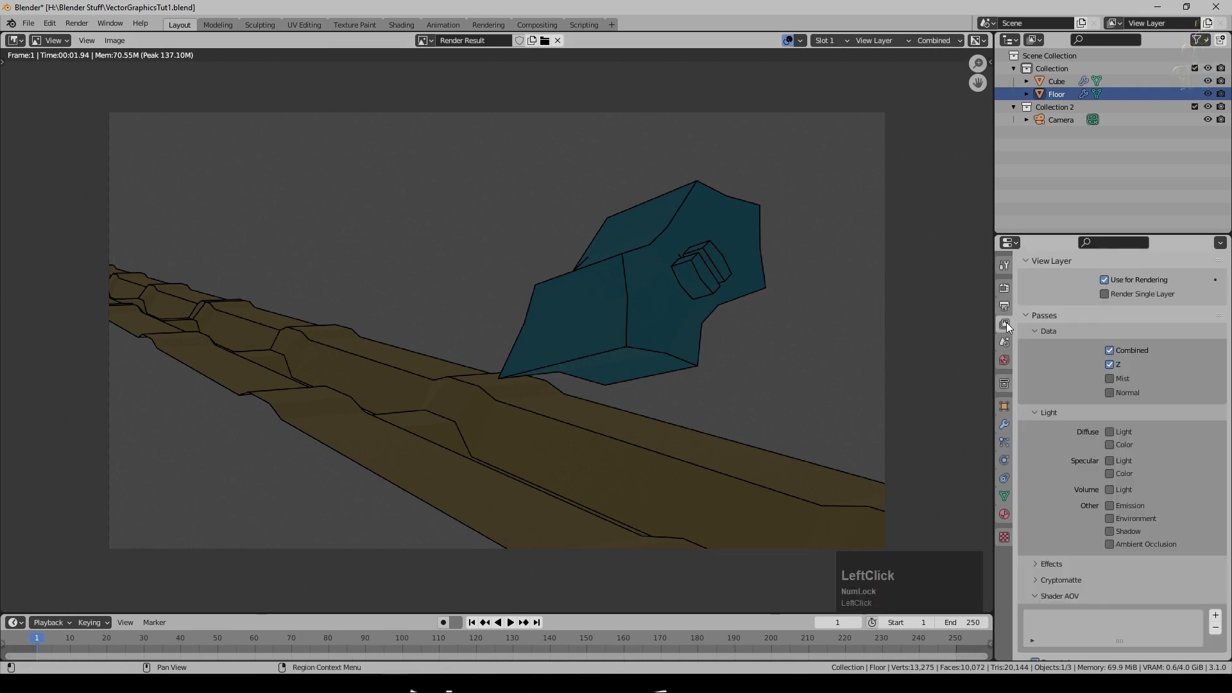
{"action": "scroll", "scroll_direction": "up", "scroll_amount": 3}
{"action": "left_click", "coordinate": [1040, 356]}
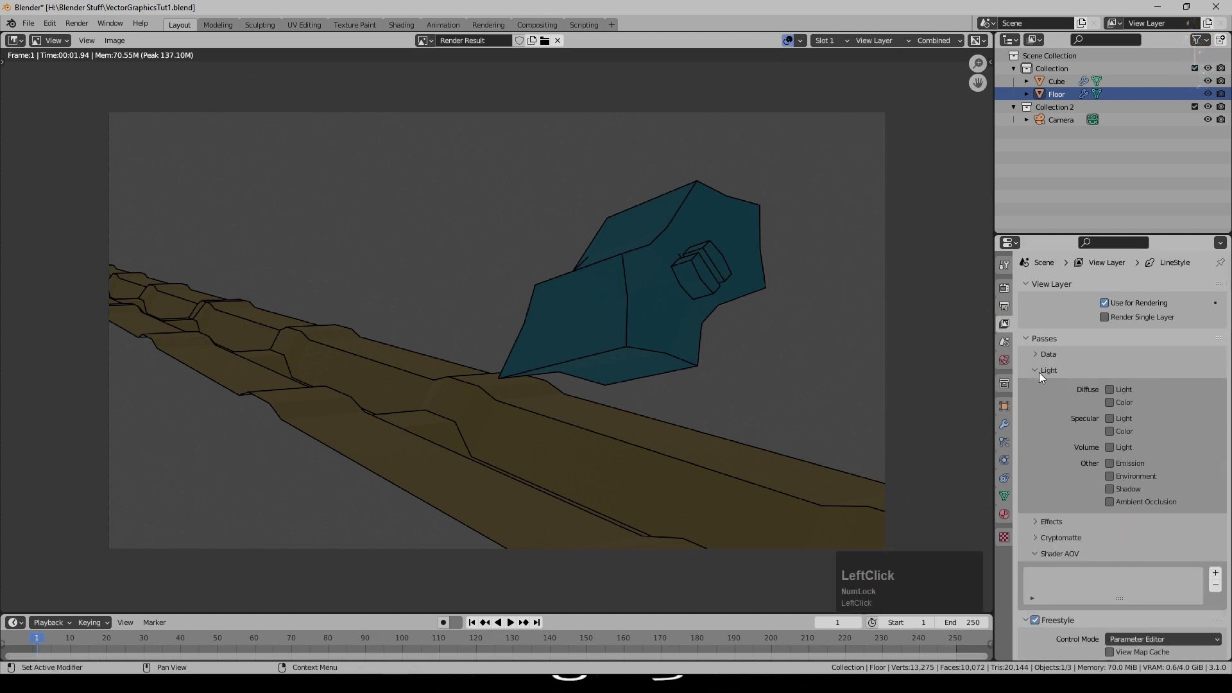
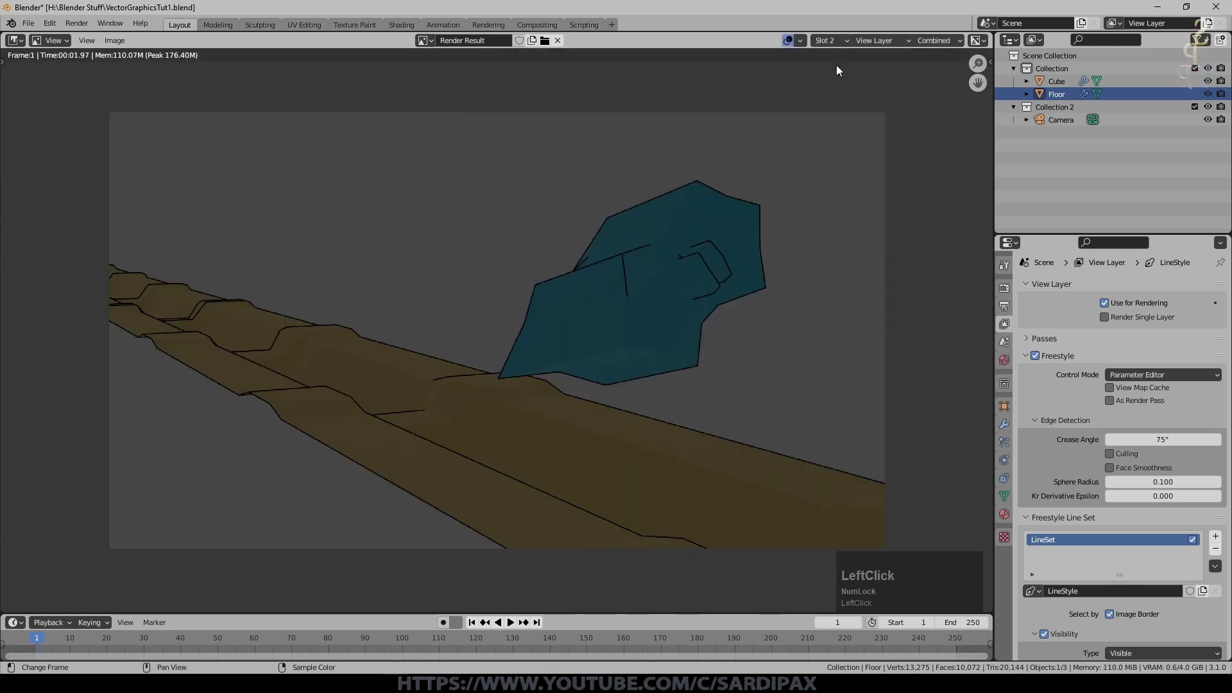
{"action": "left_click", "coordinate": [841, 51]}
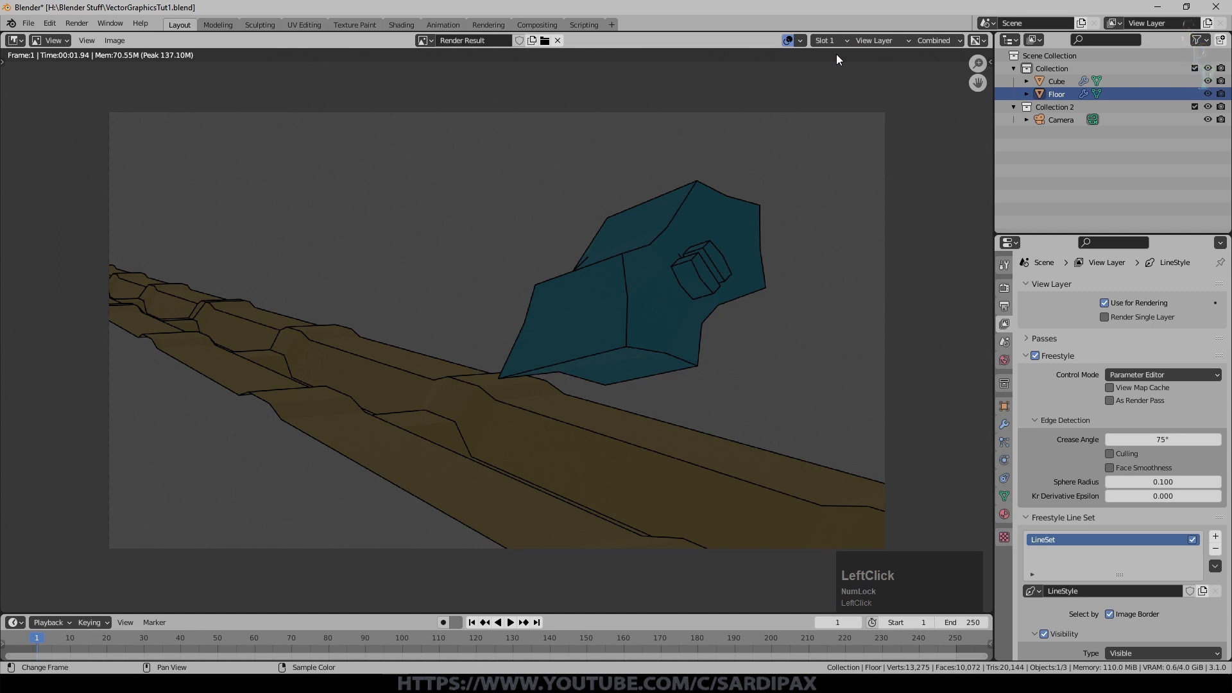
{"action": "left_click", "coordinate": [841, 49]}
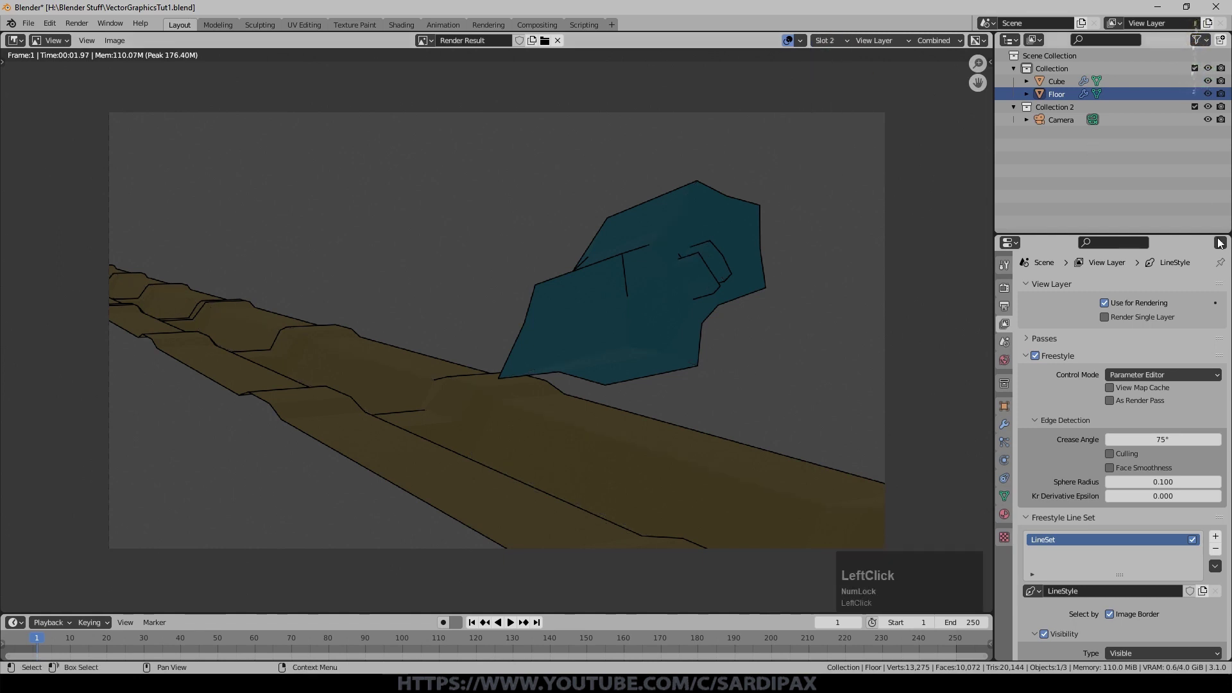
Step: Re-render with a 180° crease angle and view the result in another render slot
{"action": "key", "text": "KP_Enter"}
{"action": "key", "text": "F12"}
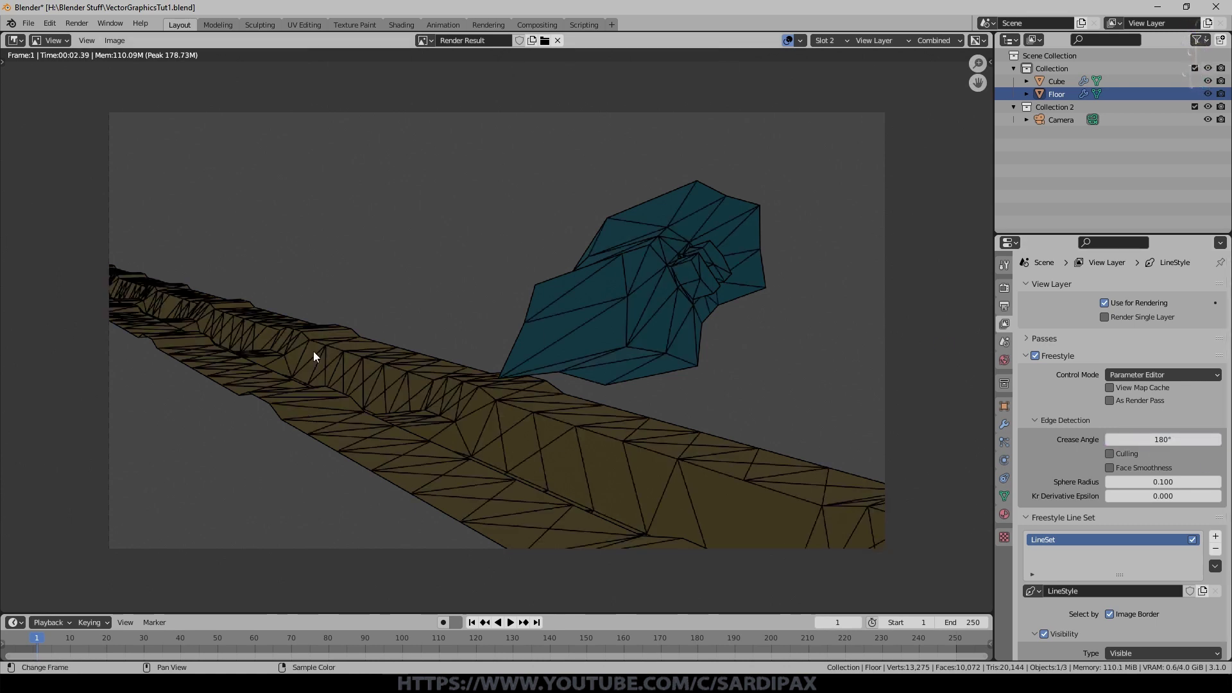
{"action": "left_click", "coordinate": [830, 48]}
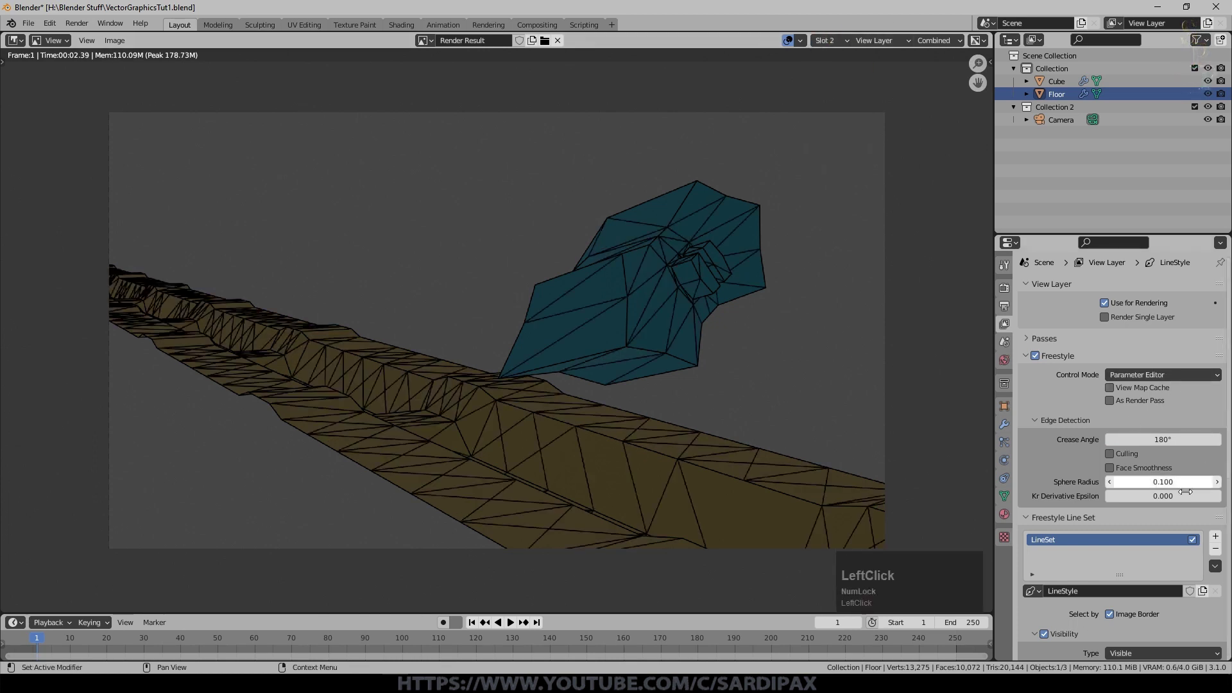
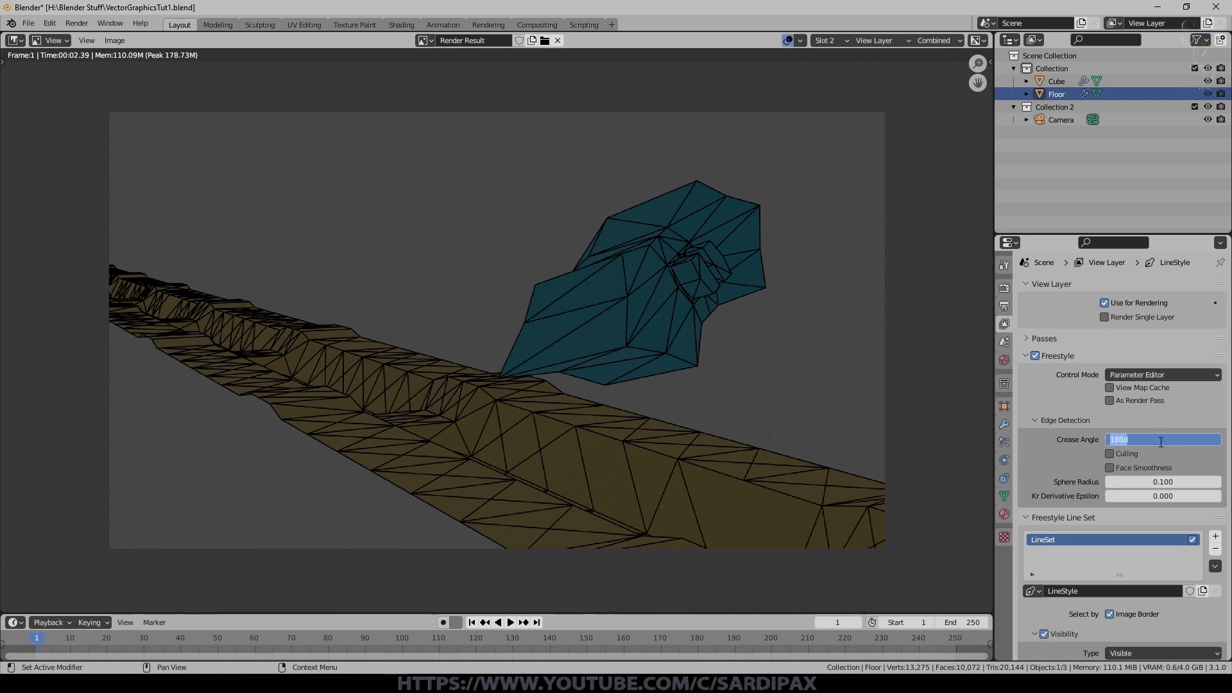
Step: Set the crease angle to 125° and re-render
{"action": "key", "text": "KP_1"}
{"action": "key", "text": "KP_2"}
{"action": "key", "text": "KP_5"}
{"action": "key", "text": "KP_Enter"}
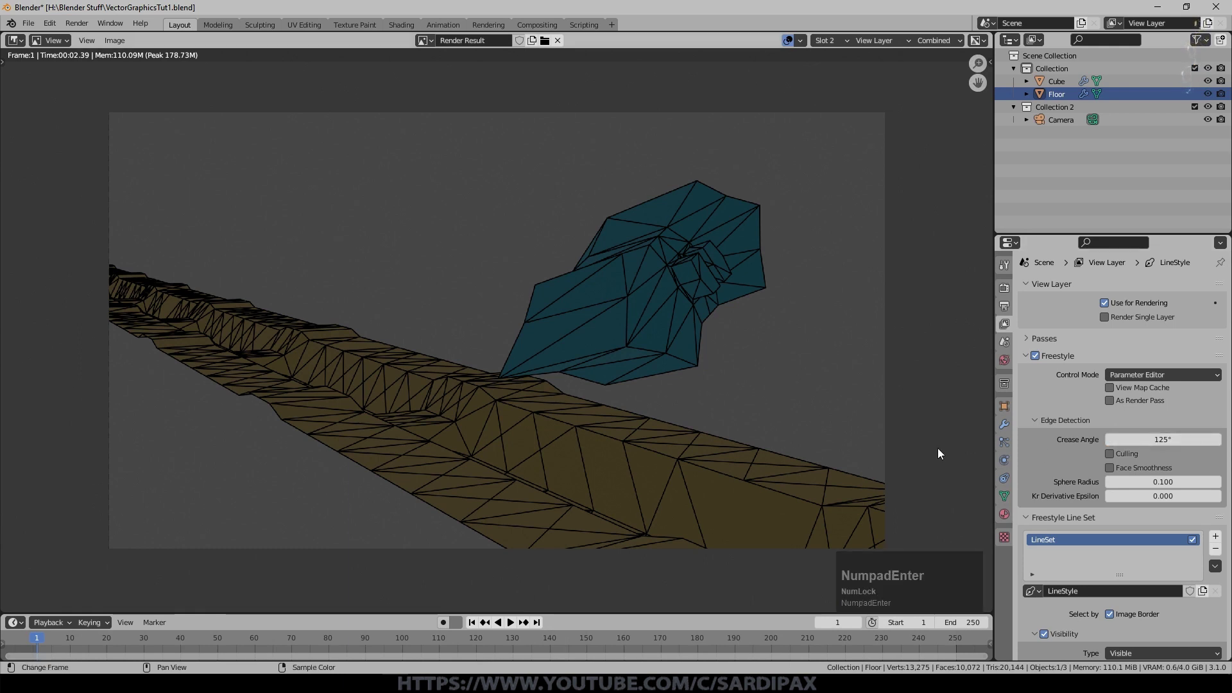
{"action": "key", "text": "F12"}
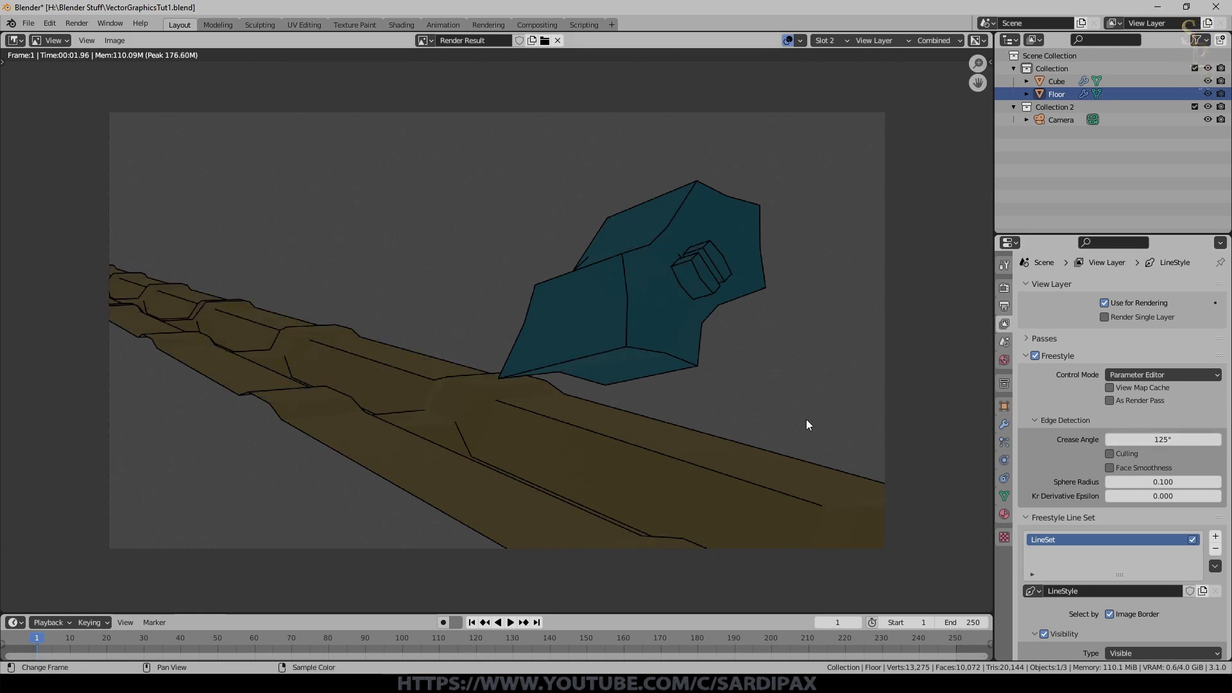
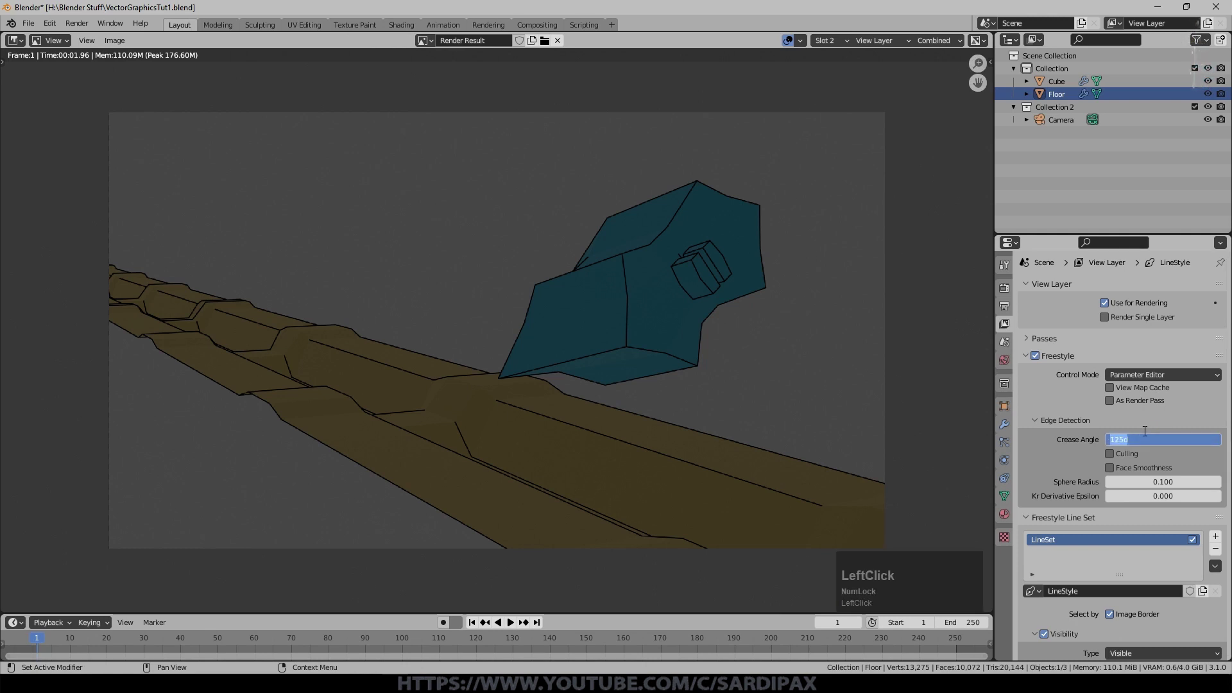
Step: Set the crease angle to 145°, re-render, and compare the results across render slots
{"action": "key", "text": "KP_1"}
{"action": "key", "text": "KP_4"}
{"action": "key", "text": "KP_5"}
{"action": "key", "text": "KP_Enter"}
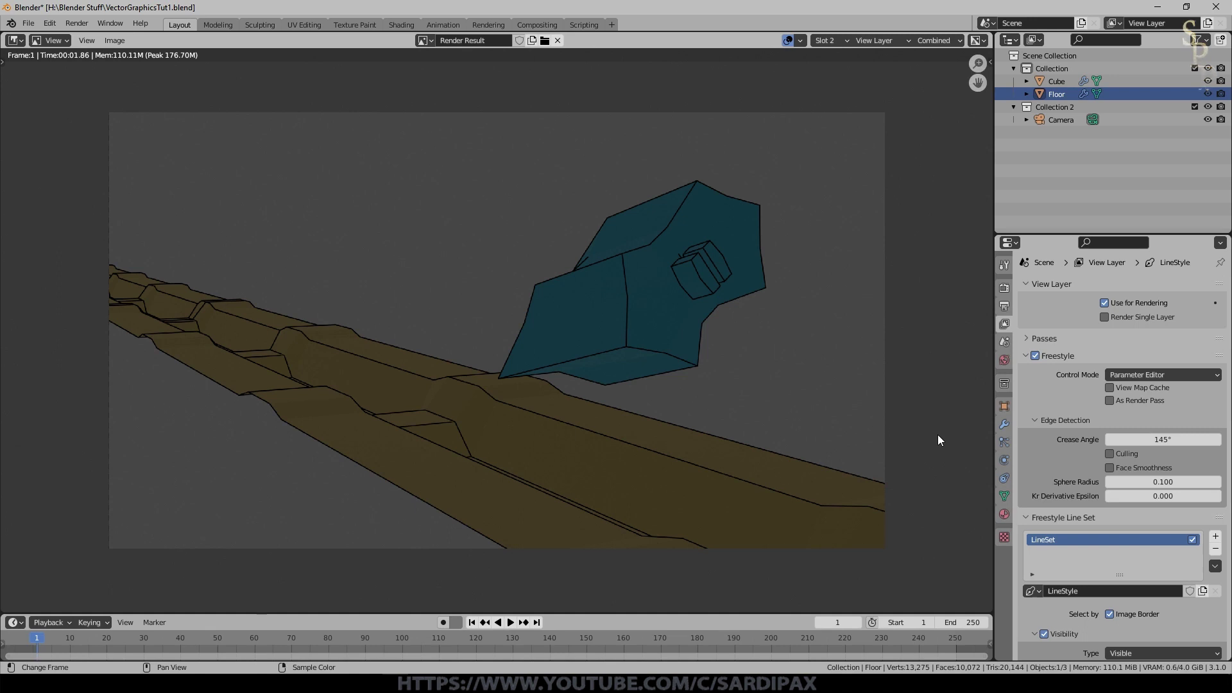
{"action": "left_click", "coordinate": [841, 42]}
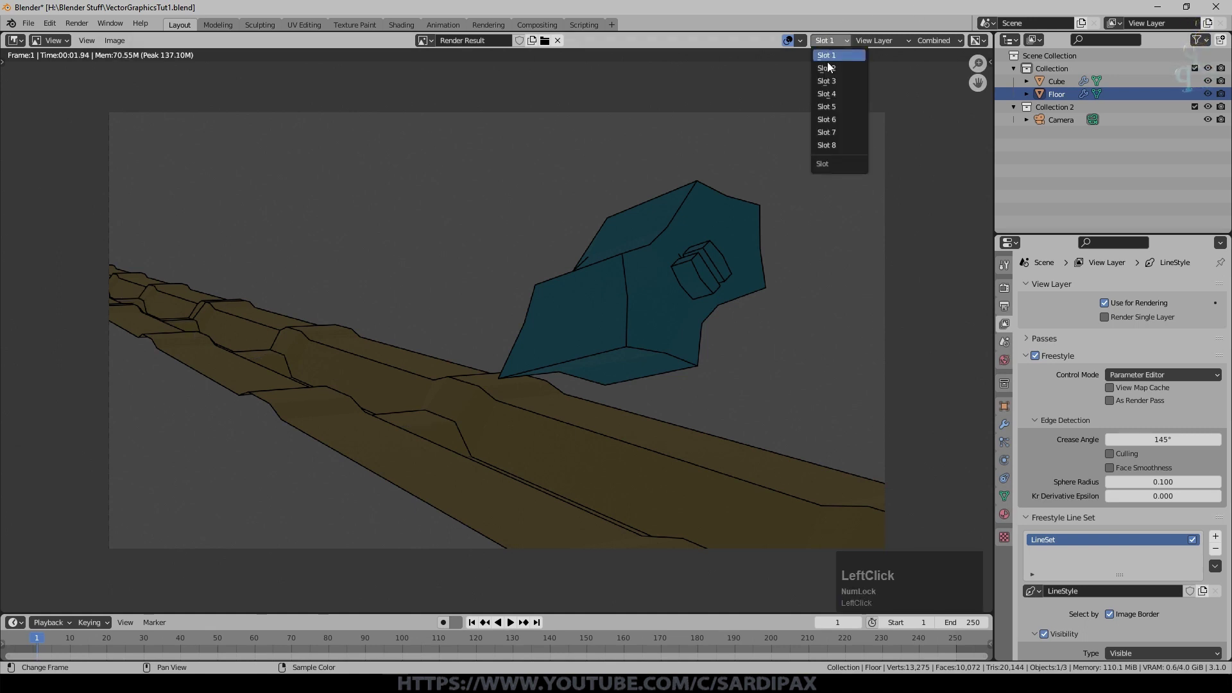
{"action": "key", "text": "KP_1"}
Step: Adjust the crease angle value, collapse the main Freestyle panel and scroll to the line set's edge types
{"action": "key", "text": "KP_3"}
{"action": "key", "text": "KP_4"}
{"action": "key", "text": "KP_Enter"}
{"action": "left_click", "coordinate": [1030, 395]}
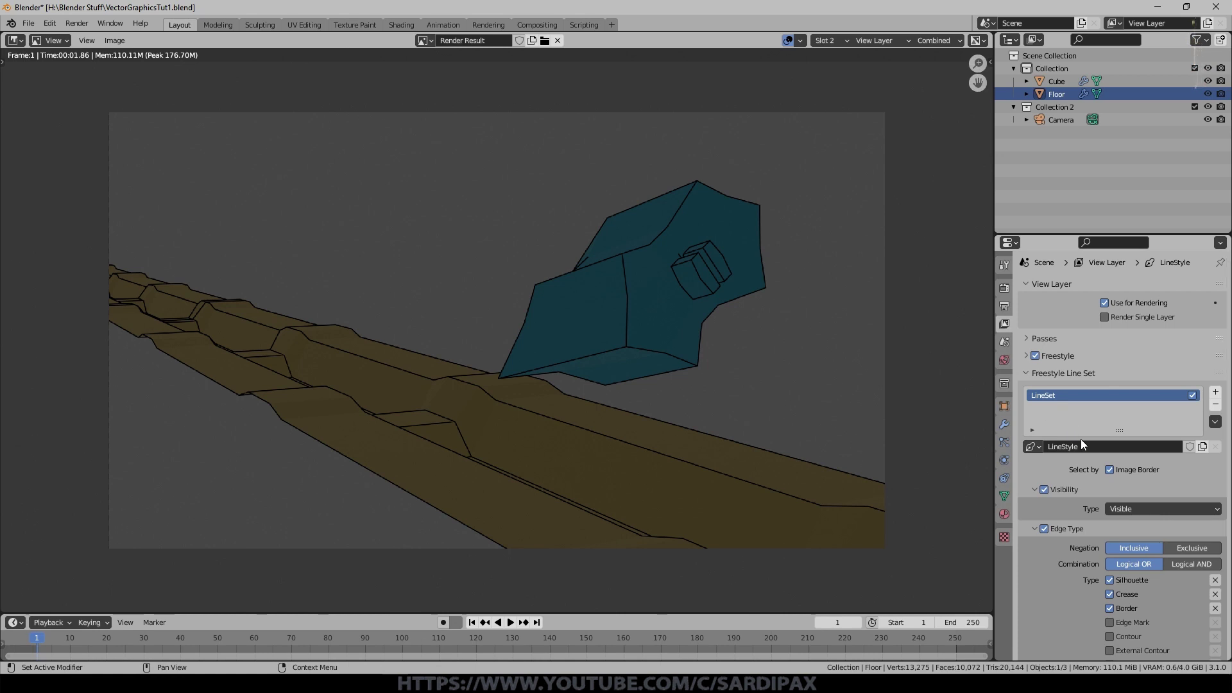
{"action": "scroll", "scroll_direction": "down", "scroll_amount": 3}
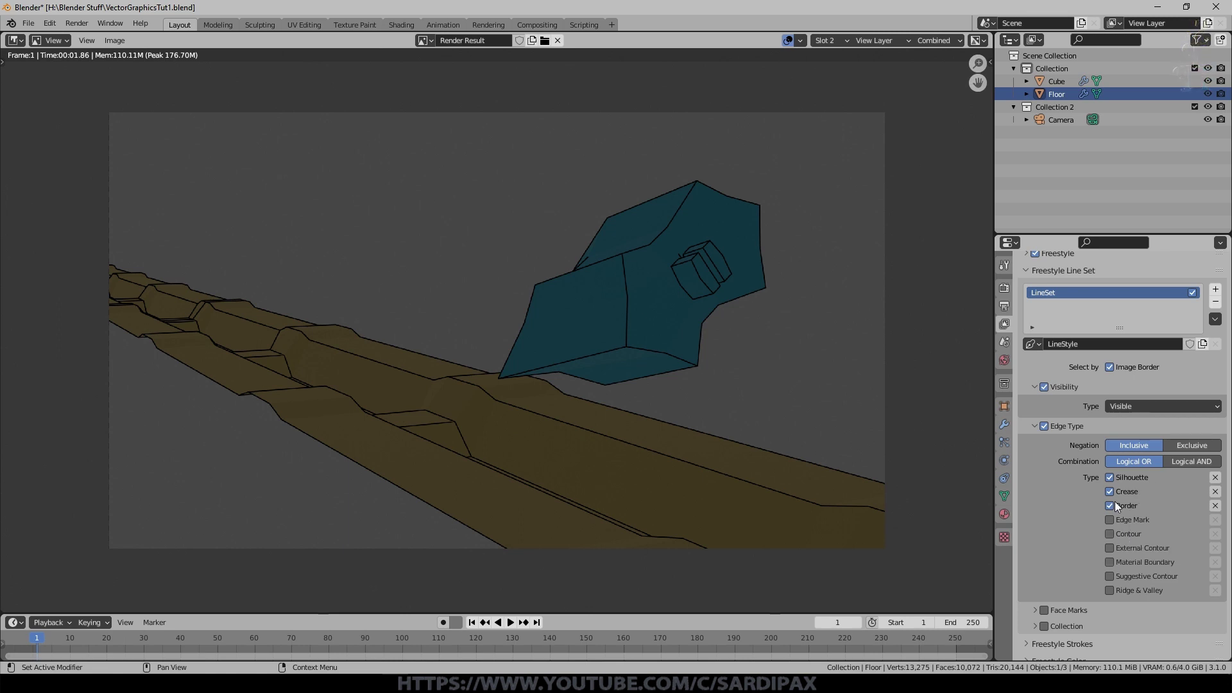
Step: Render with Crease edges excluded from the line set, then re-enable Crease edges
{"action": "left_click", "coordinate": [1117, 496]}
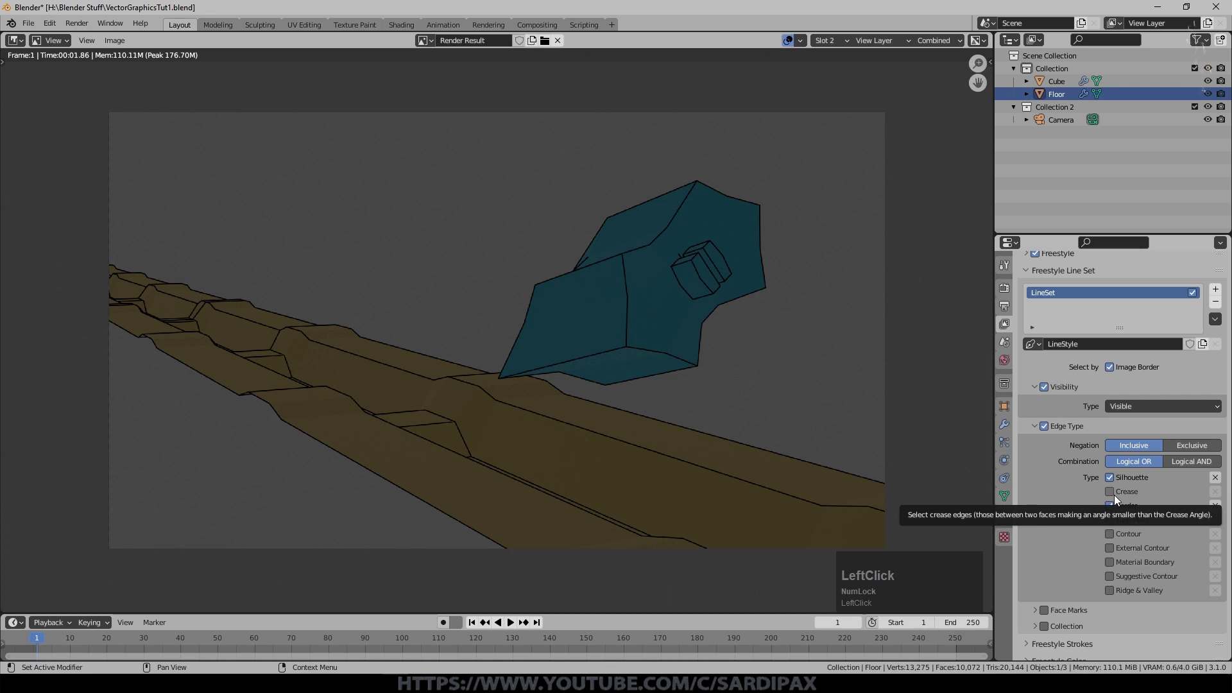
{"action": "key", "text": "F12"}
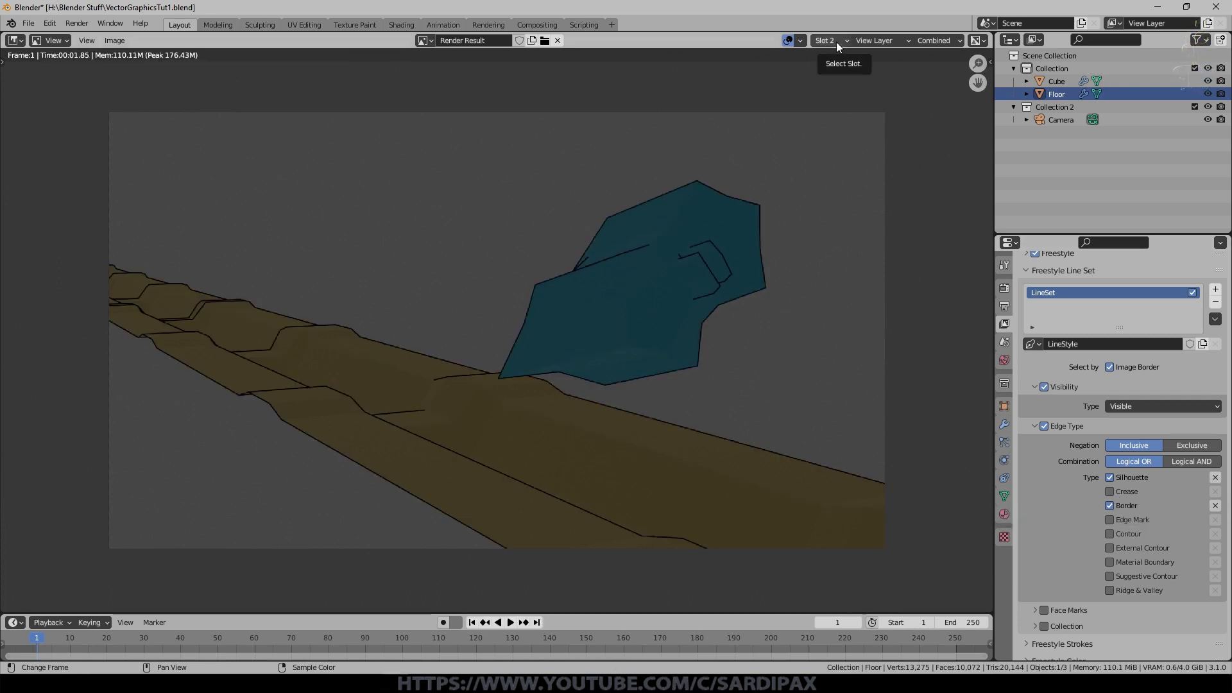
{"action": "left_click", "coordinate": [842, 65]}
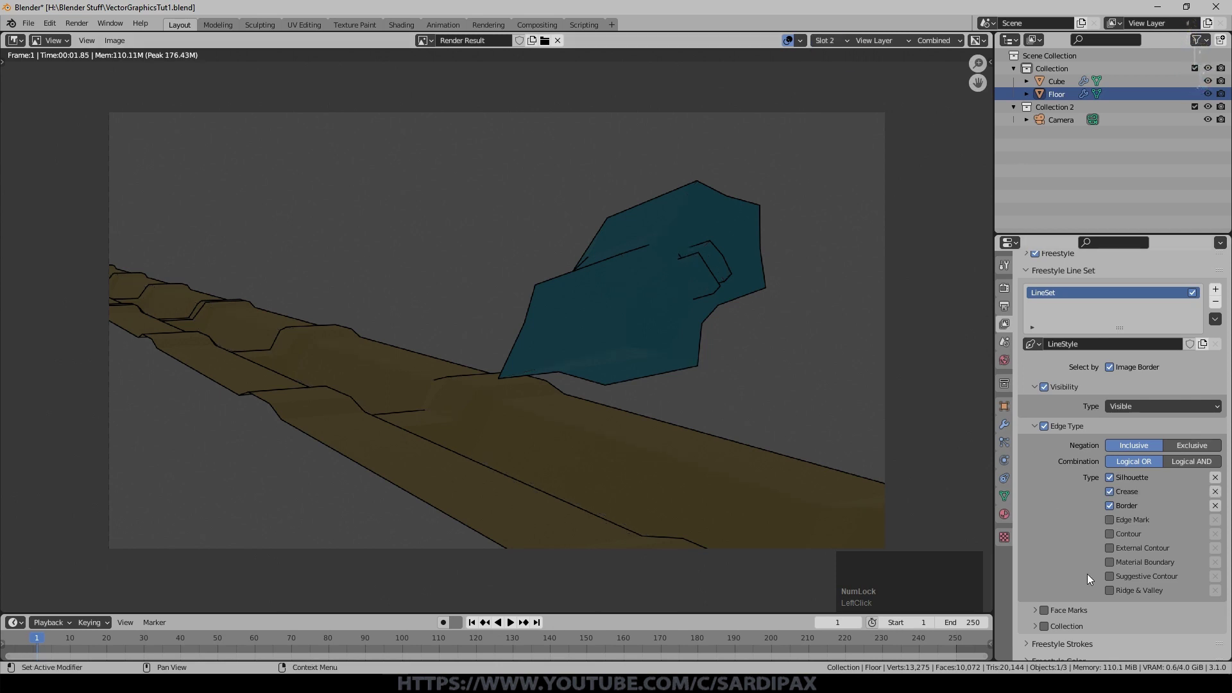
{"action": "left_click", "coordinate": [1034, 428]}
Step: Review the Freestyle stroke settings and set the line Base Color to white
{"action": "scroll", "scroll_direction": "down", "scroll_amount": 3}
{"action": "left_click", "coordinate": [1033, 571]}
{"action": "scroll", "scroll_direction": "down", "scroll_amount": 3}
{"action": "left_click", "coordinate": [1123, 507]}
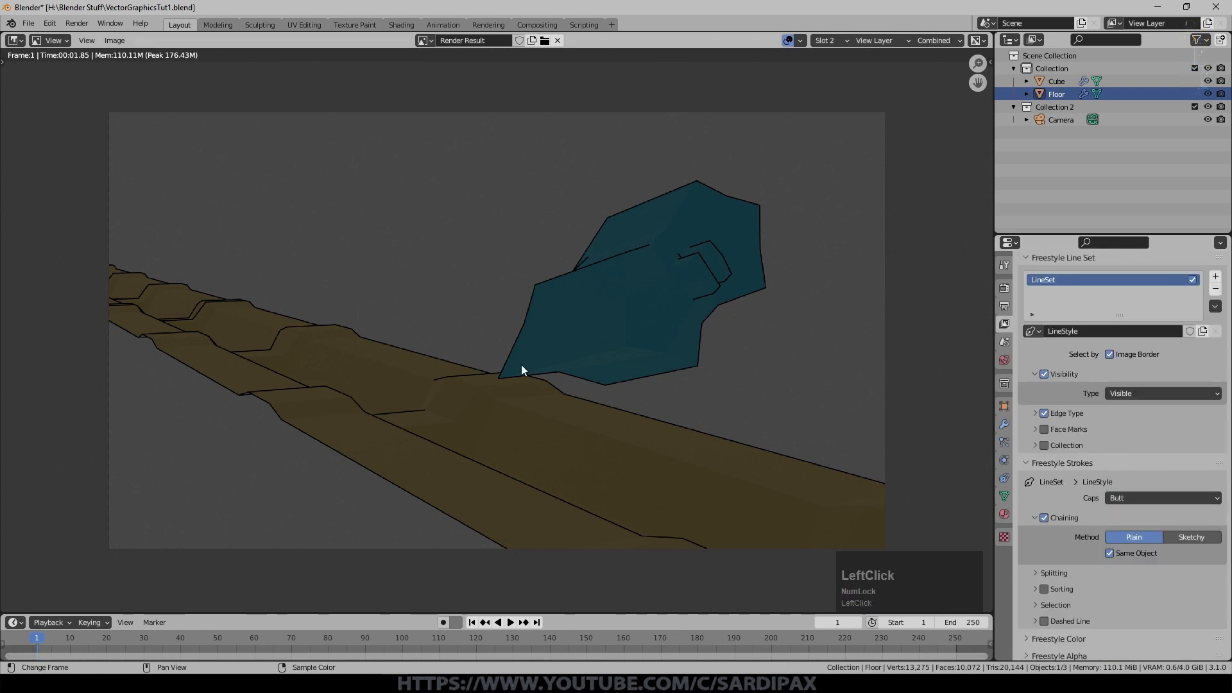
{"action": "scroll", "scroll_direction": "up", "scroll_amount": 3}
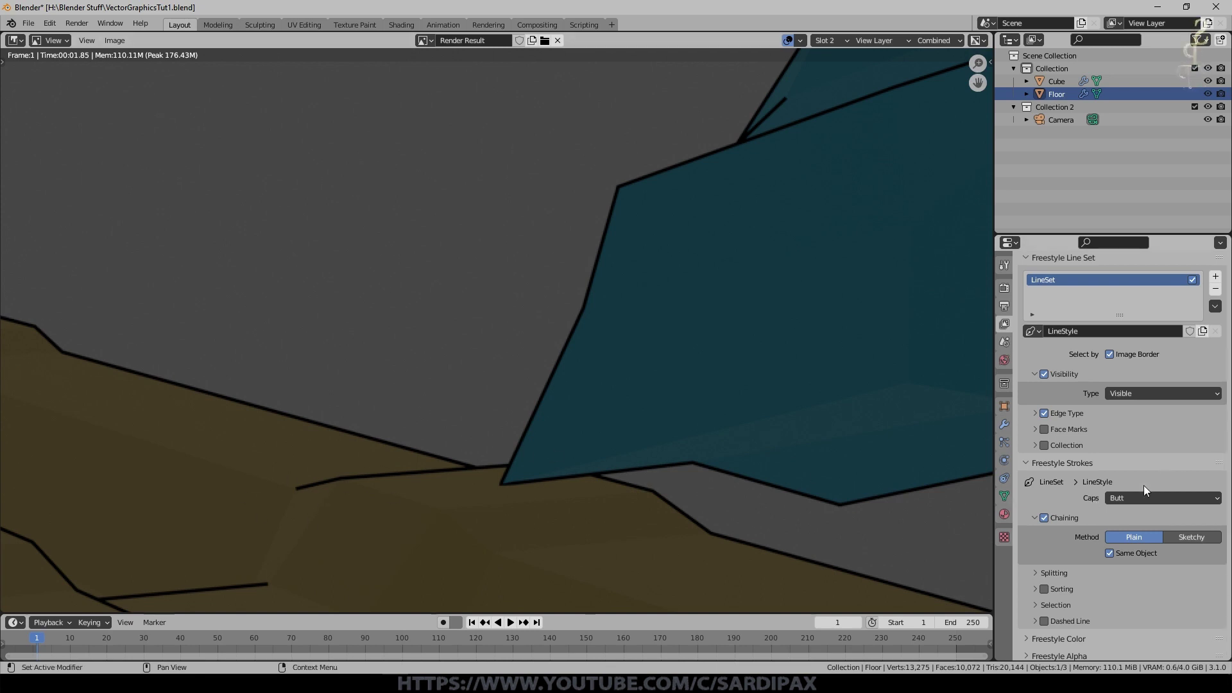
{"action": "left_click", "coordinate": [1145, 503]}
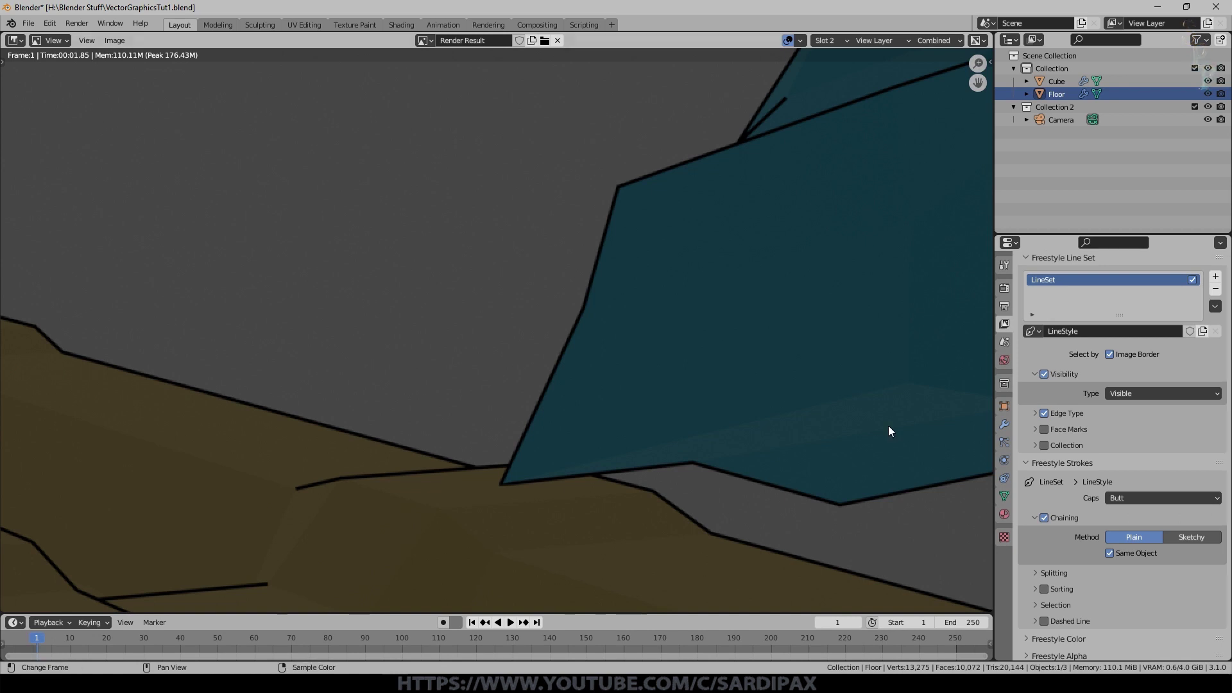
{"action": "scroll", "scroll_direction": "down", "scroll_amount": 3}
{"action": "left_click", "coordinate": [1031, 577]}
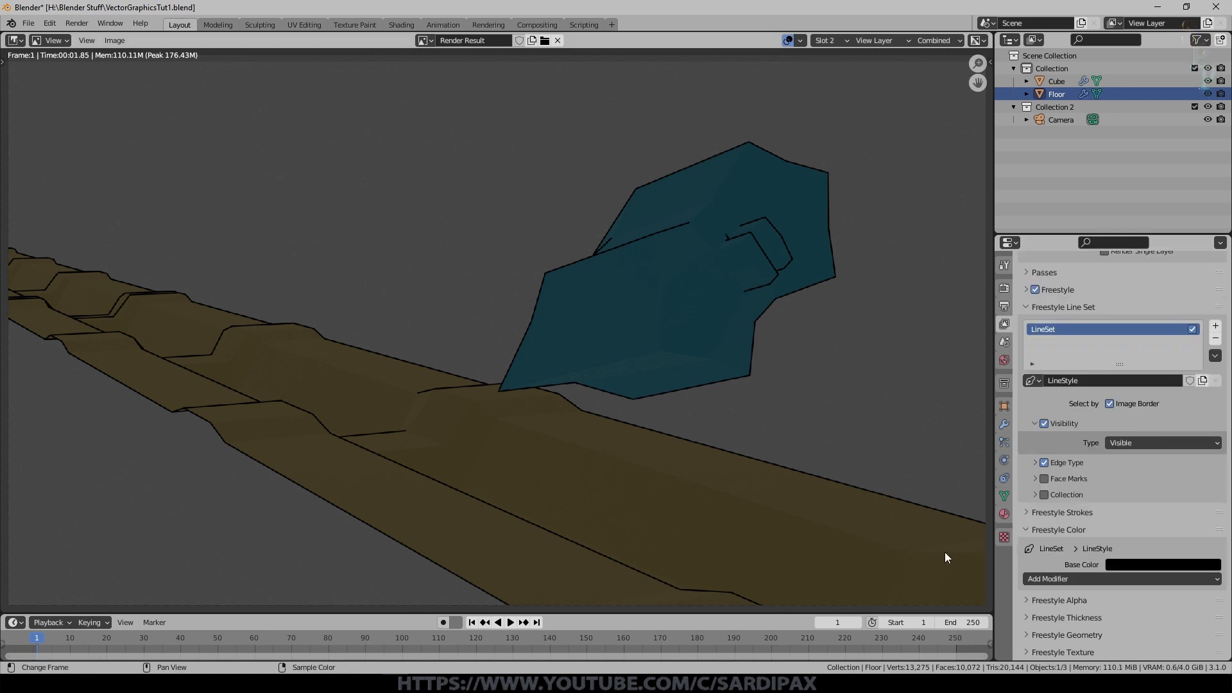
{"action": "left_click", "coordinate": [1176, 573]}
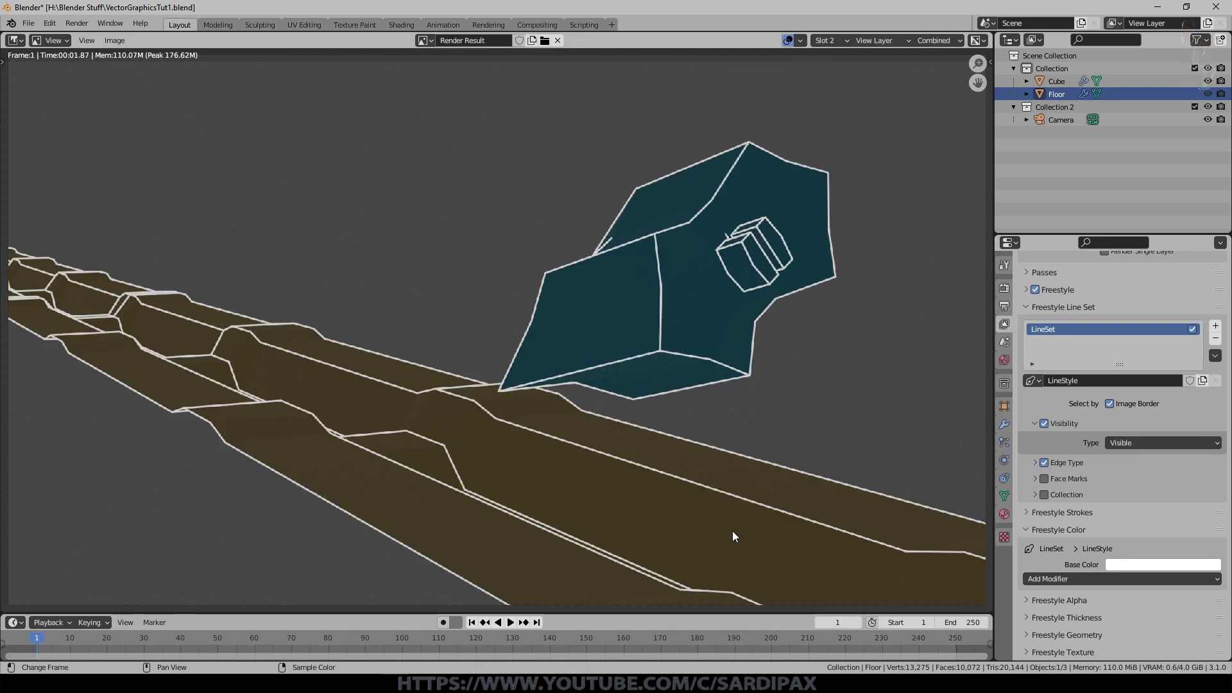
Step: Switch to the floor's Ground material properties and browse its settings
{"action": "scroll", "scroll_direction": "down", "scroll_amount": 3}
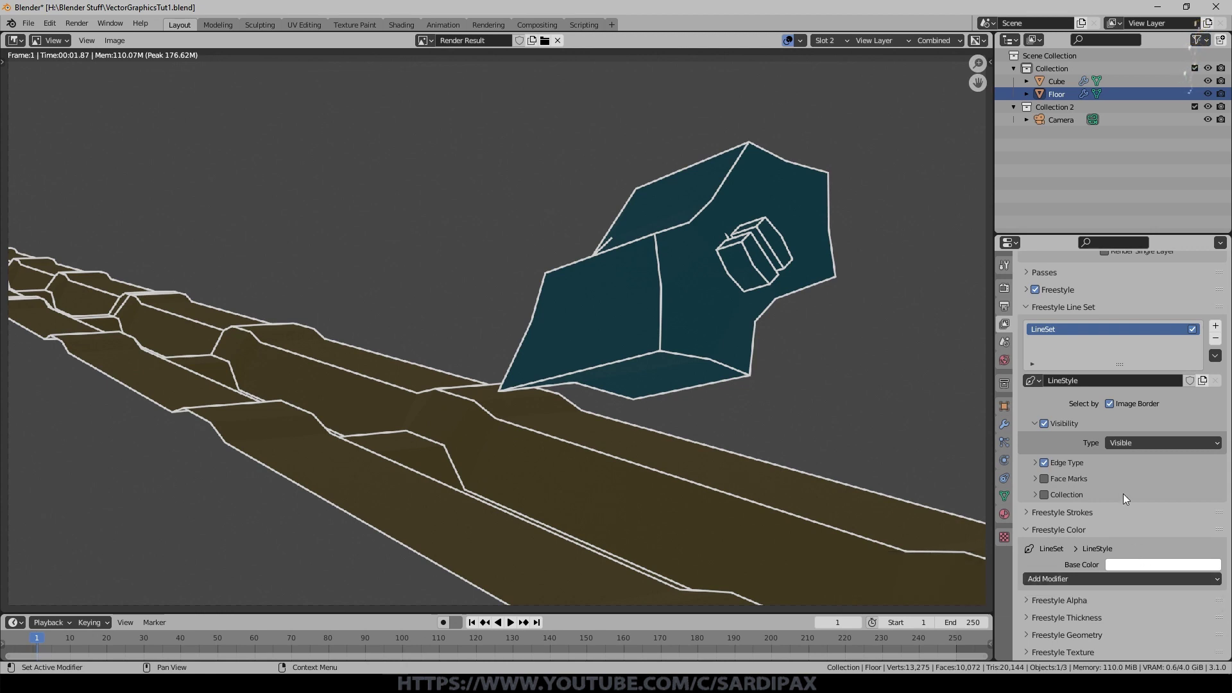
{"action": "left_click", "coordinate": [1089, 477]}
{"action": "left_click", "coordinate": [1012, 522]}
{"action": "scroll", "scroll_direction": "down", "scroll_amount": 3}
{"action": "scroll", "scroll_direction": "up", "scroll_amount": 3}
{"action": "scroll", "scroll_direction": "down", "scroll_amount": 3}
Step: Give the floor material an orange Freestyle line colour
{"action": "left_click", "coordinate": [1033, 539]}
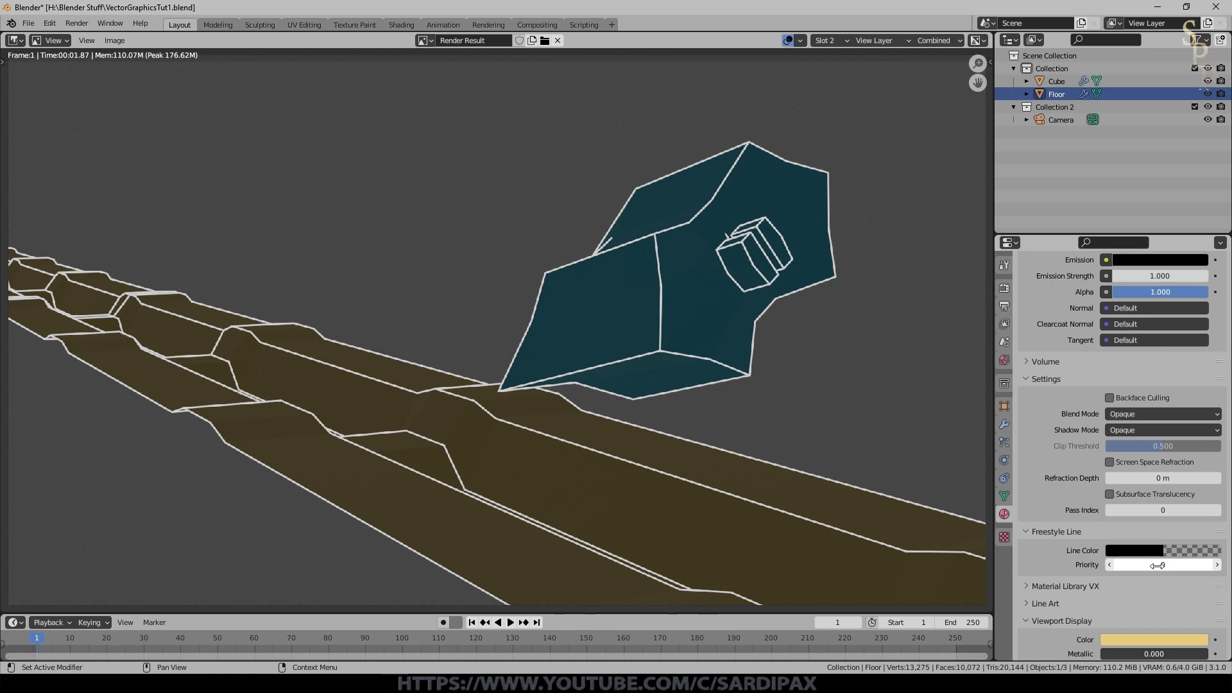
{"action": "left_click", "coordinate": [1130, 550]}
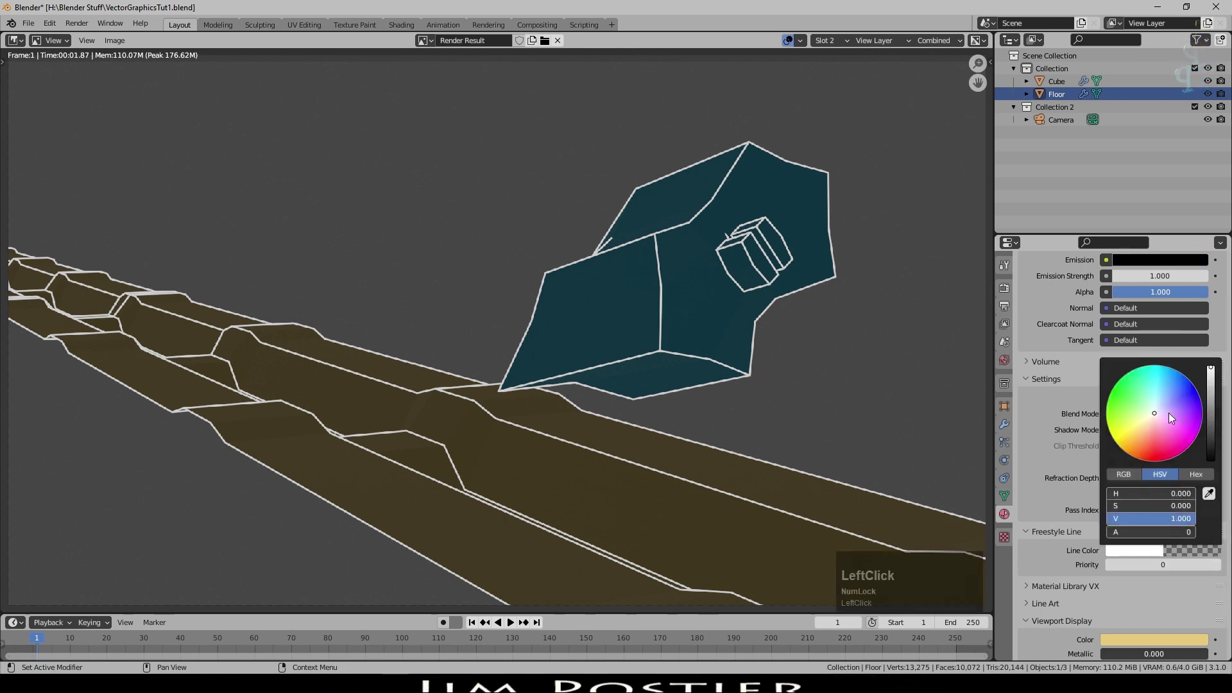
{"action": "key", "text": "F12"}
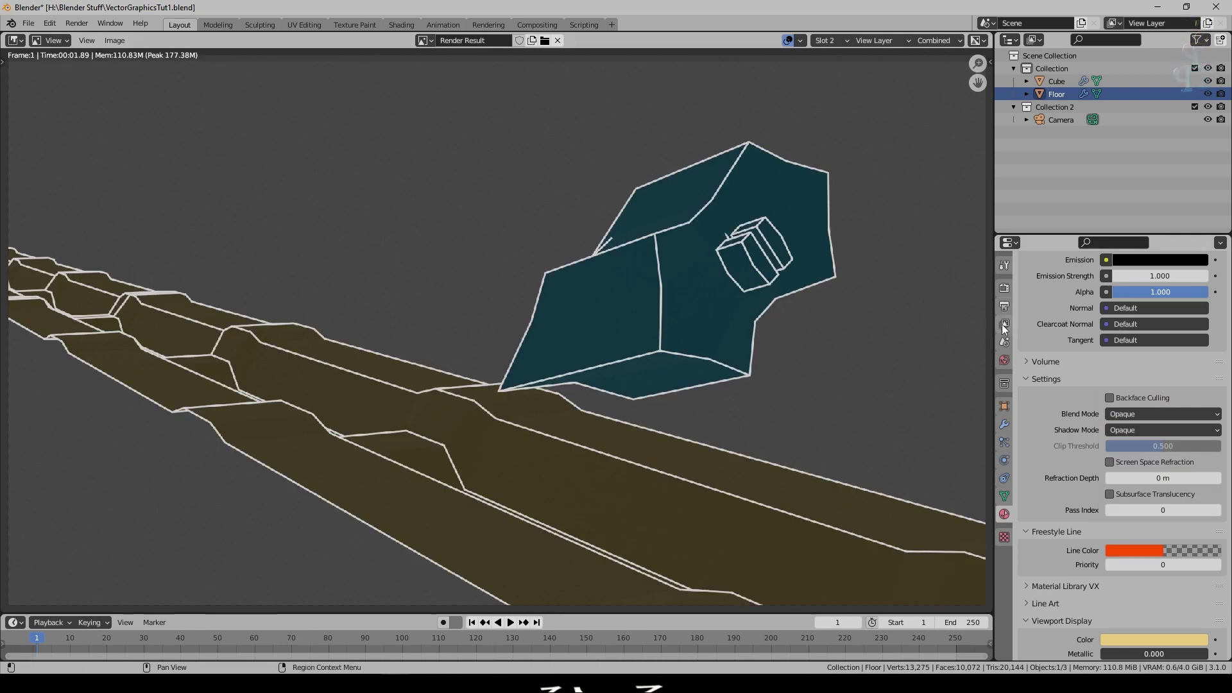
Step: Add a Material colour modifier to the Freestyle line style and re-render for orange road outlines
{"action": "left_click", "coordinate": [1005, 326]}
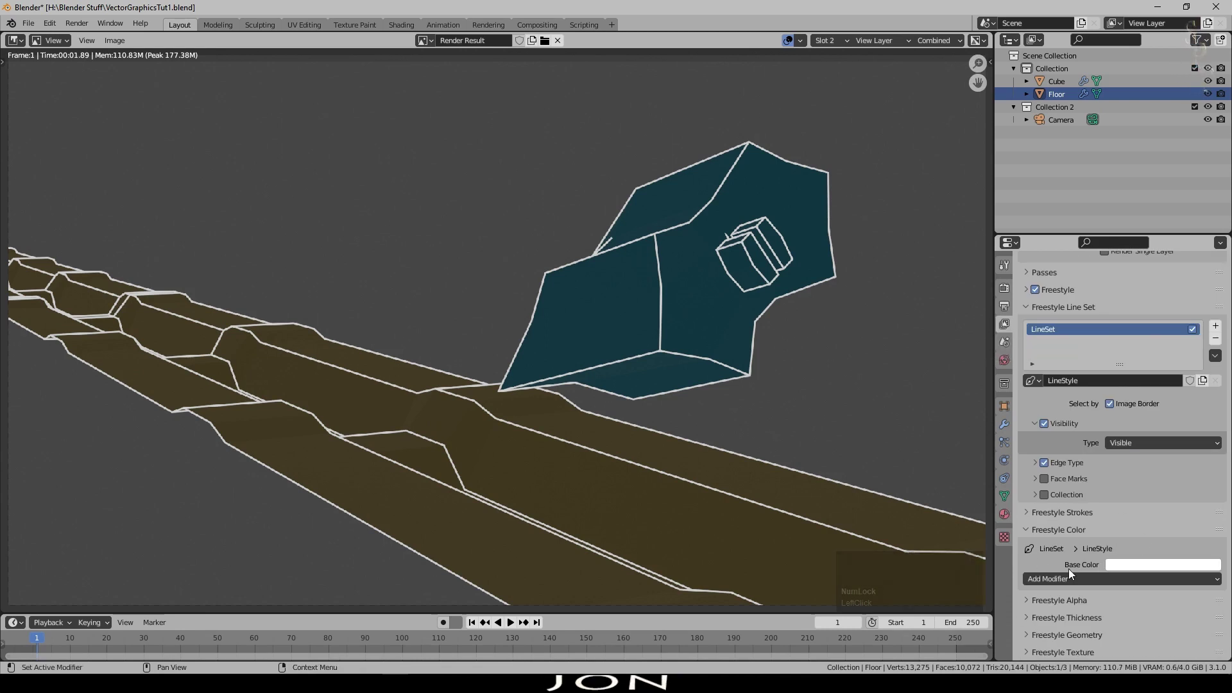
{"action": "left_click", "coordinate": [1072, 576]}
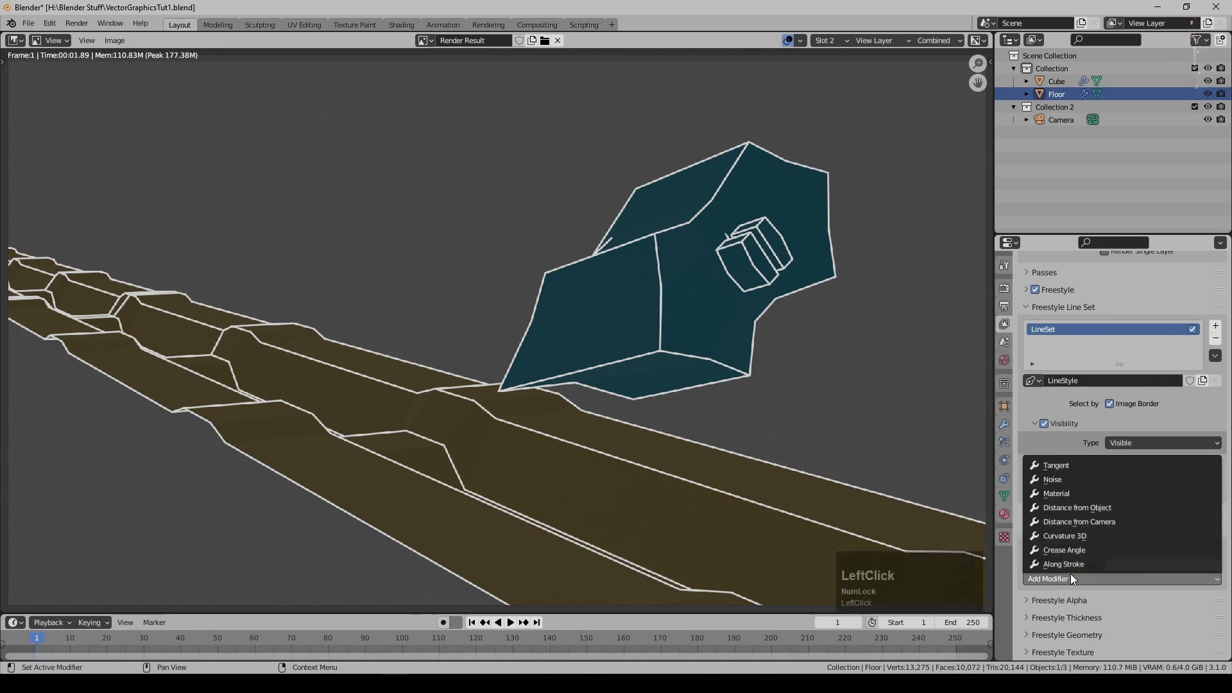
{"action": "left_click", "coordinate": [1063, 500]}
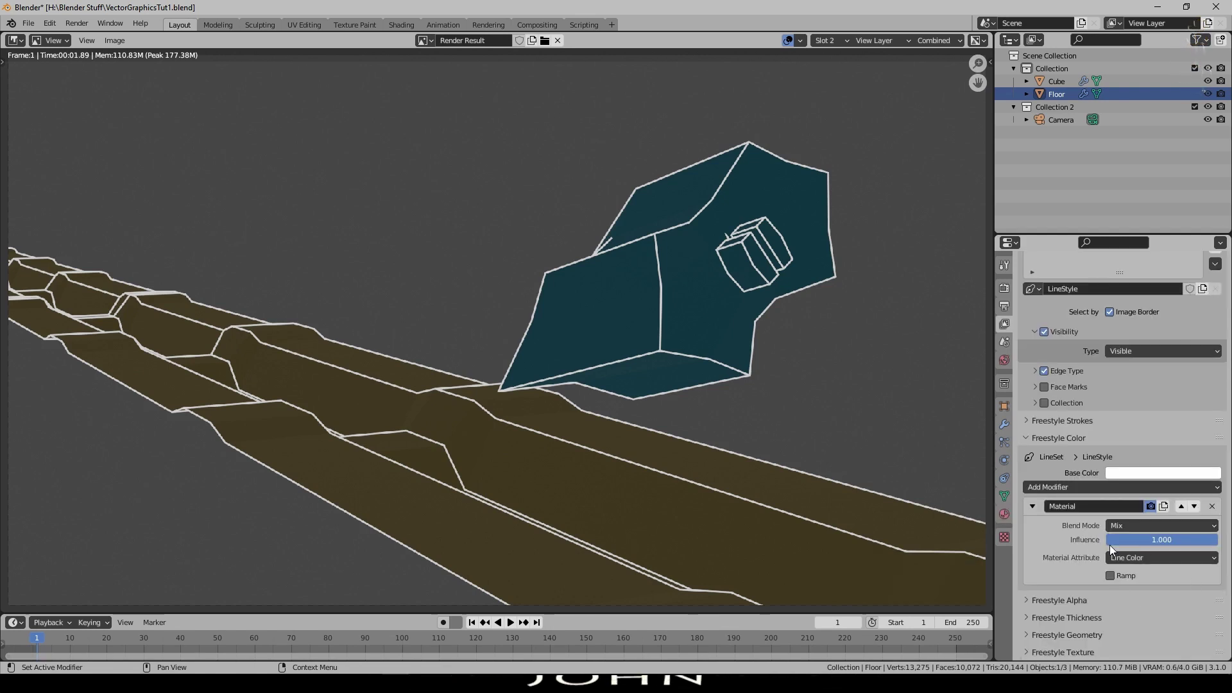
{"action": "key", "text": "F12"}
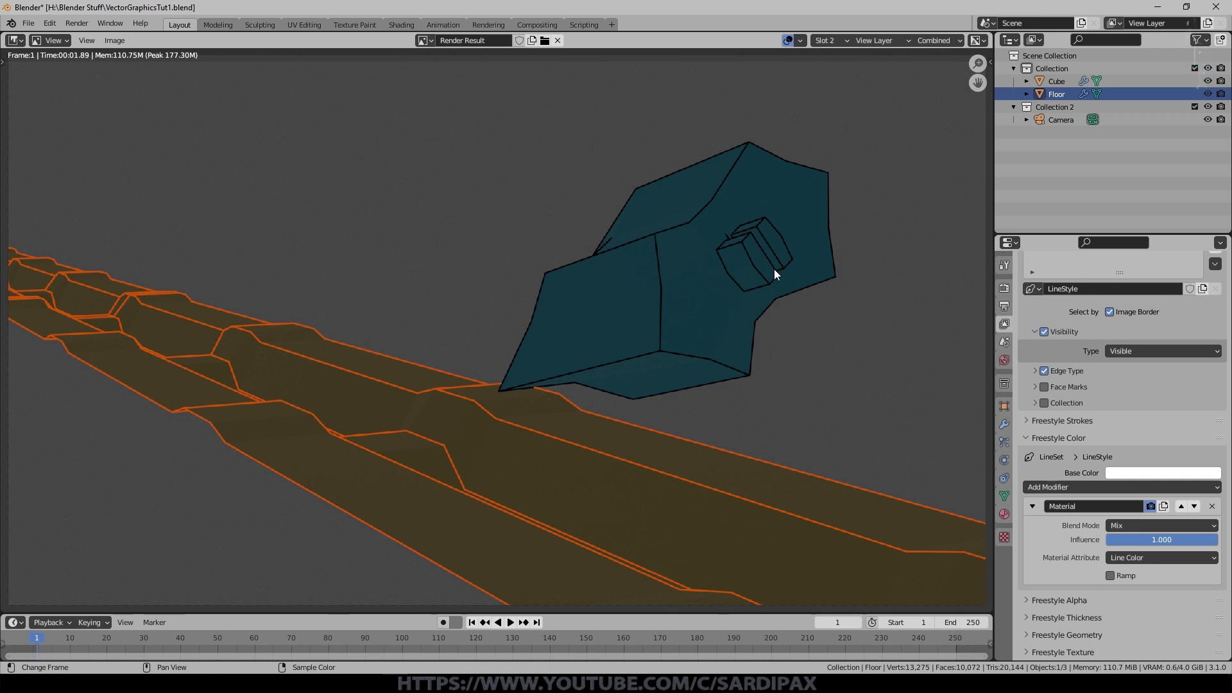
Step: Confirm the ship material's cyan line colour and render cyan ship outlines over the orange road
{"action": "left_click", "coordinate": [1046, 114]}
{"action": "key", "text": "Escape"}
{"action": "left_click", "coordinate": [632, 288]}
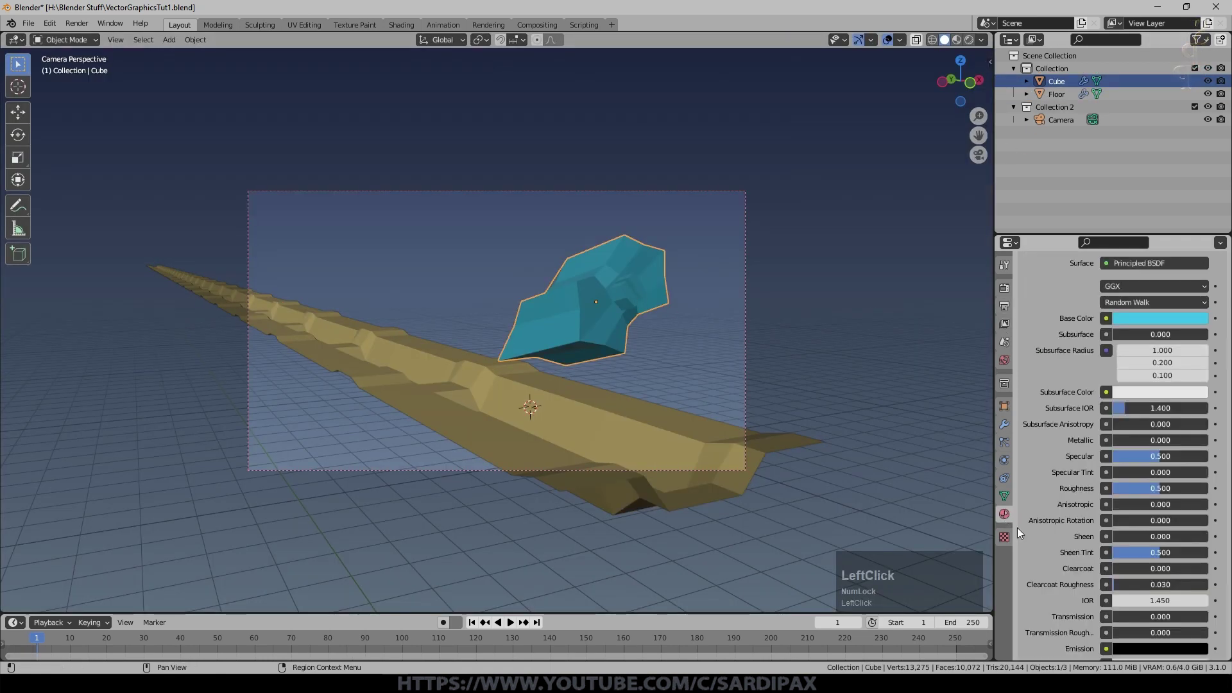
{"action": "scroll", "scroll_direction": "down", "scroll_amount": 3}
{"action": "left_click", "coordinate": [1129, 518]}
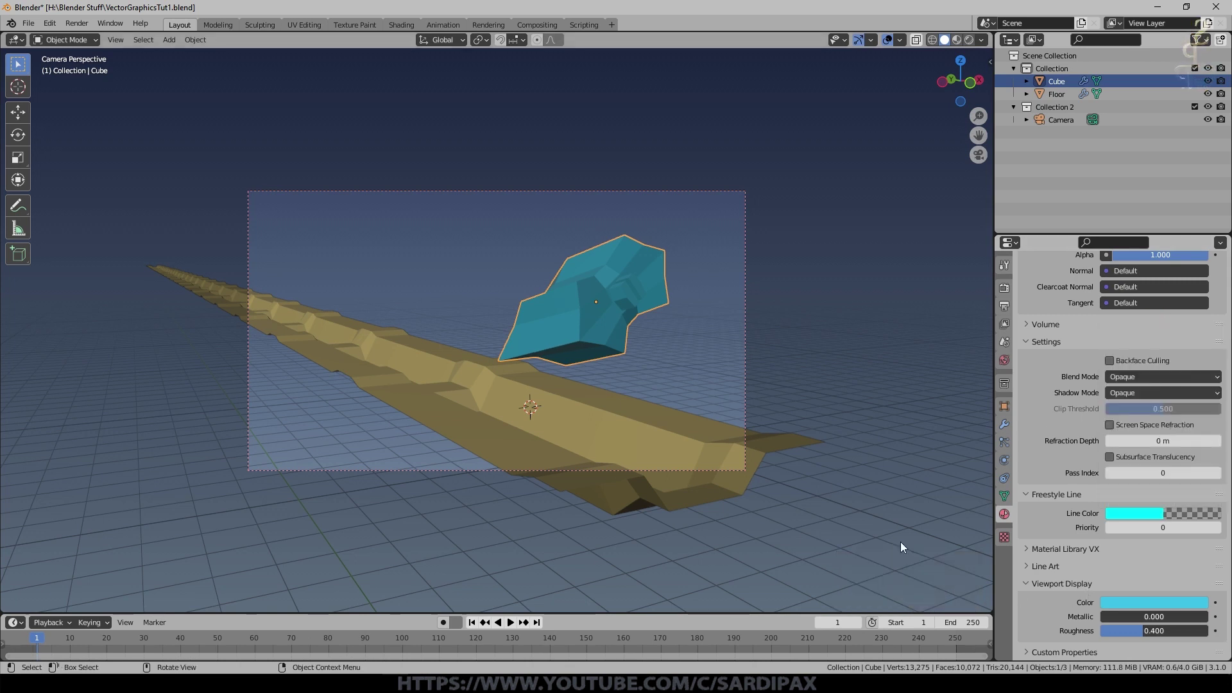
{"action": "key", "text": "F12"}
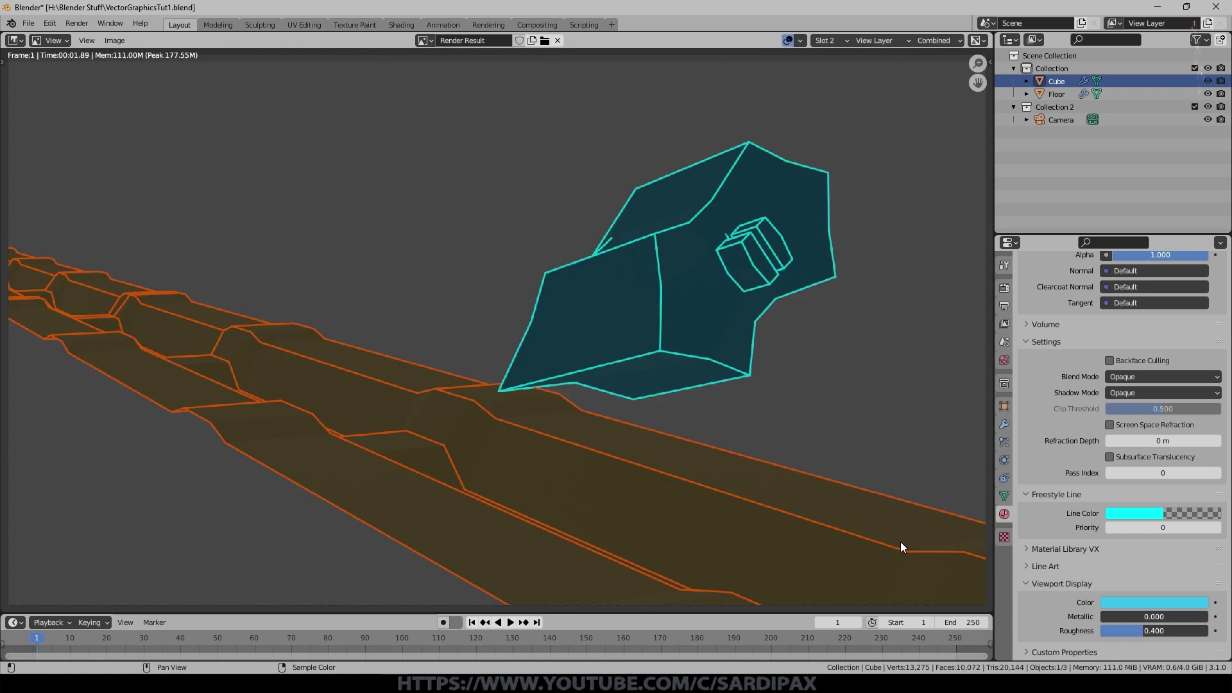
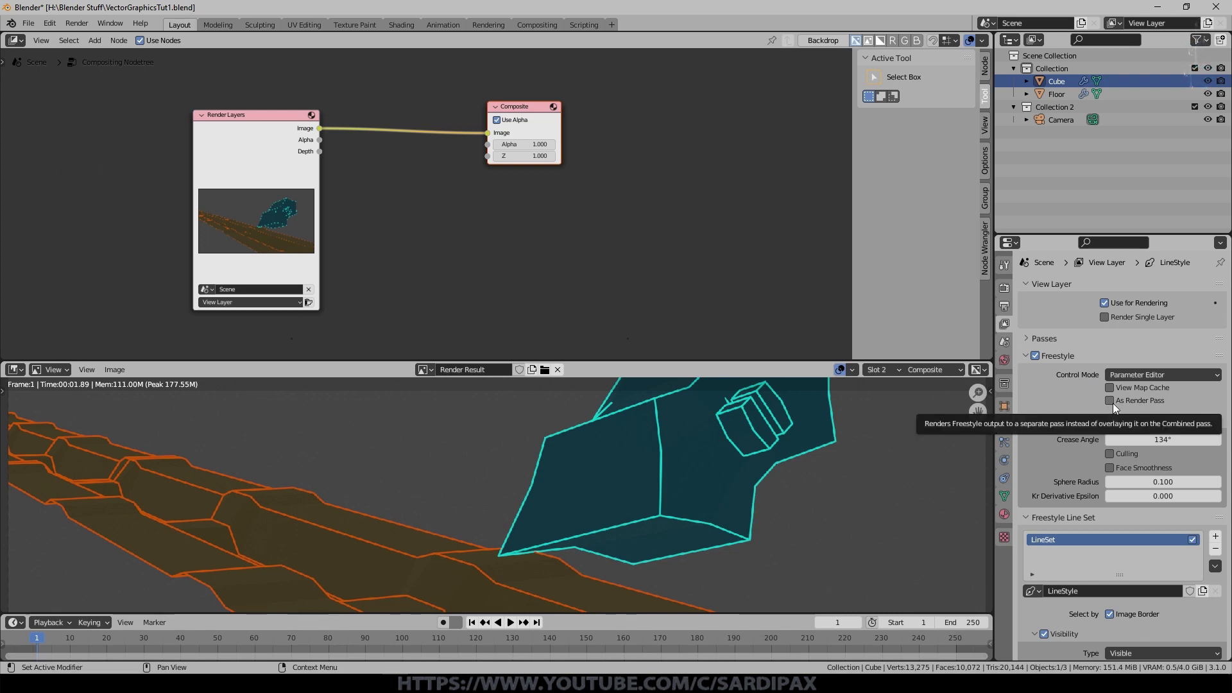
Step: Output Freestyle as its own render pass, wire it to the Composite node, and re-render lines only
{"action": "left_click", "coordinate": [1118, 404]}
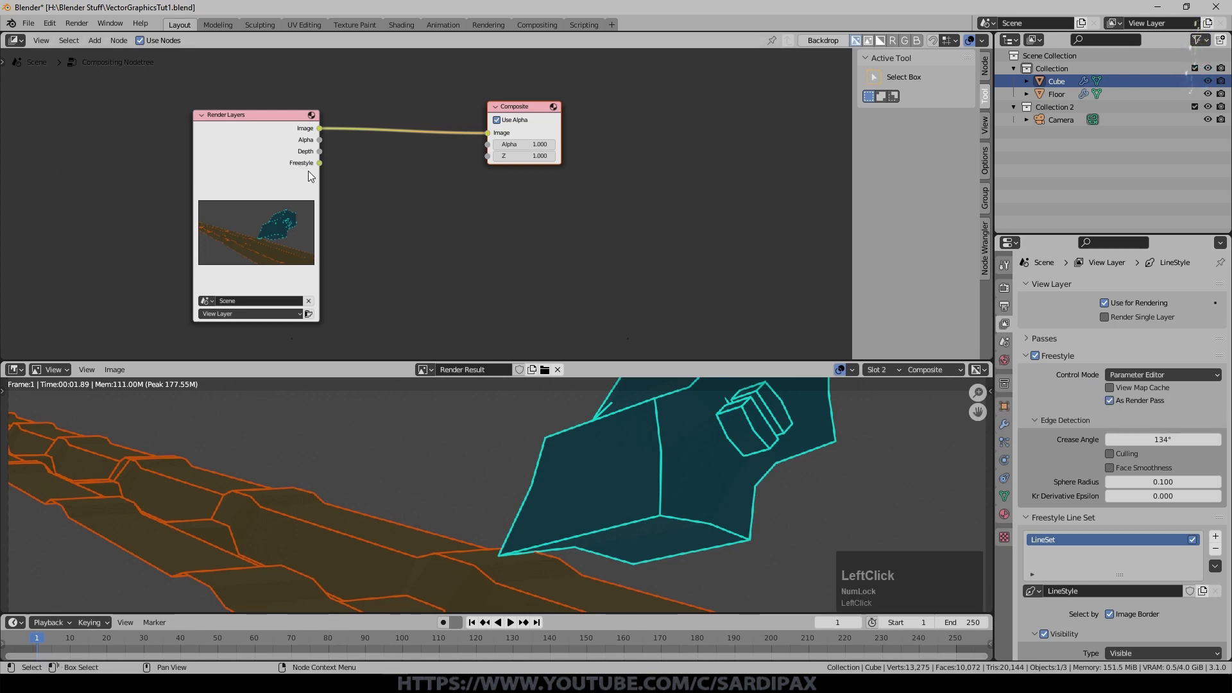
{"action": "scroll", "scroll_direction": "down", "scroll_amount": 3}
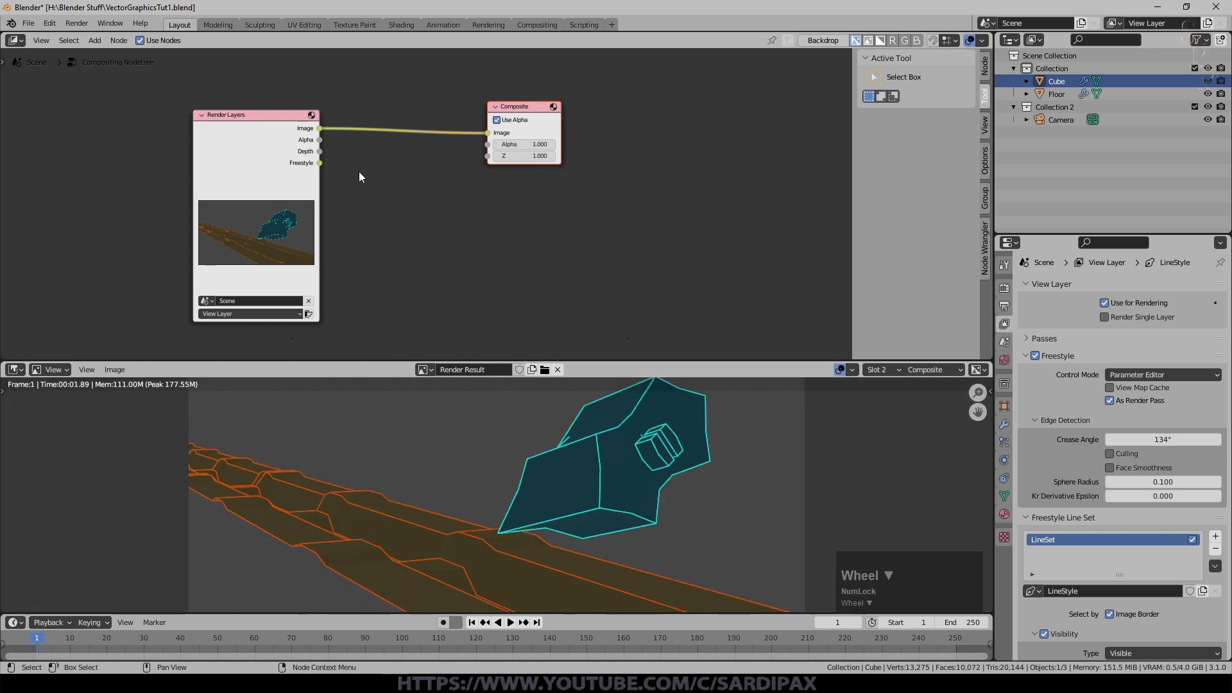
{"action": "left_click", "coordinate": [326, 165]}
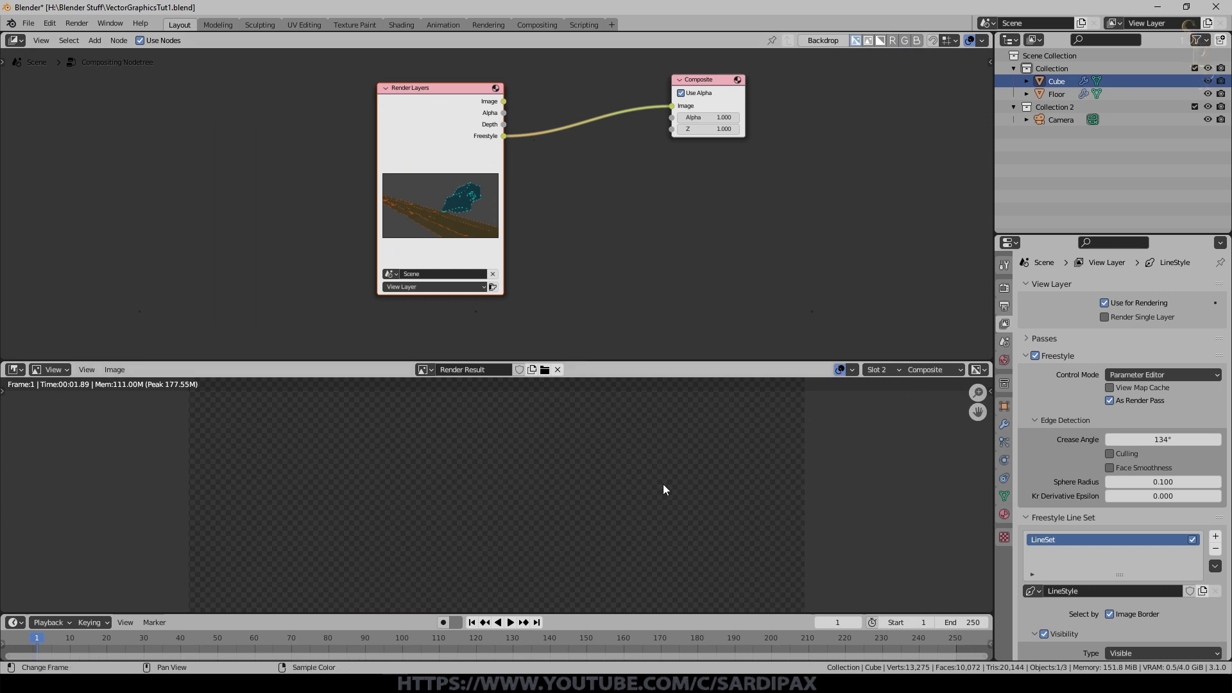
{"action": "key", "text": "F12"}
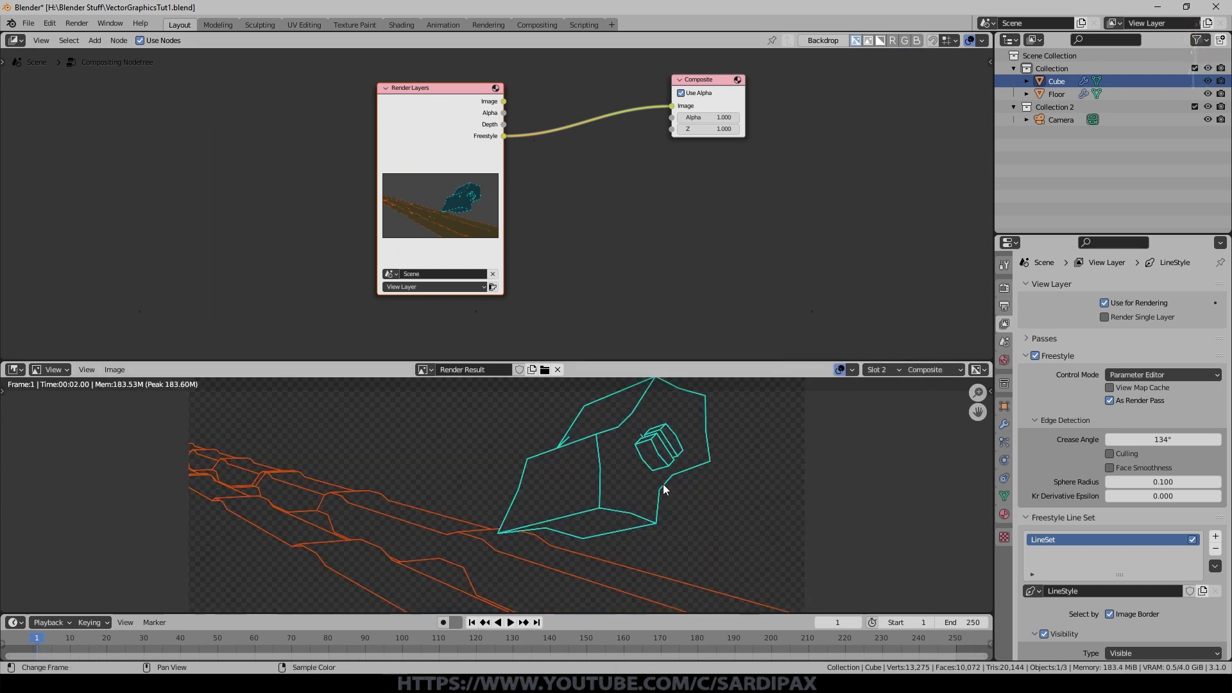
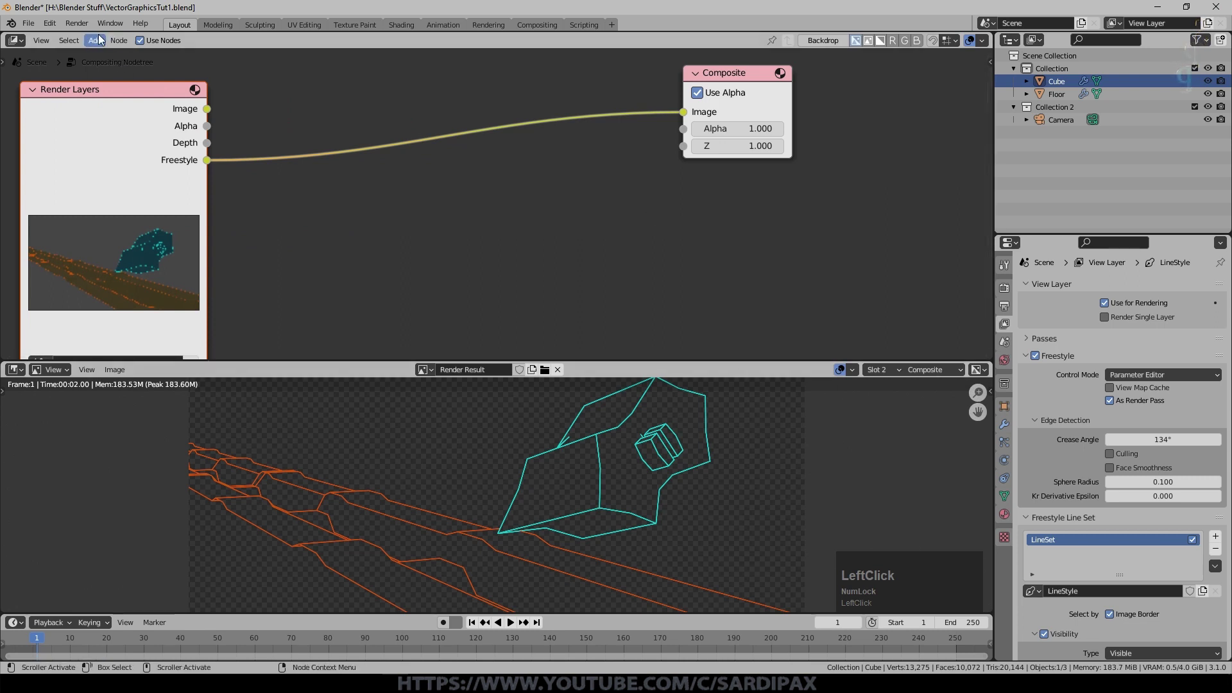
Step: Insert a Mix node so the Freestyle pass composites over solid black
{"action": "left_click", "coordinate": [204, 212]}
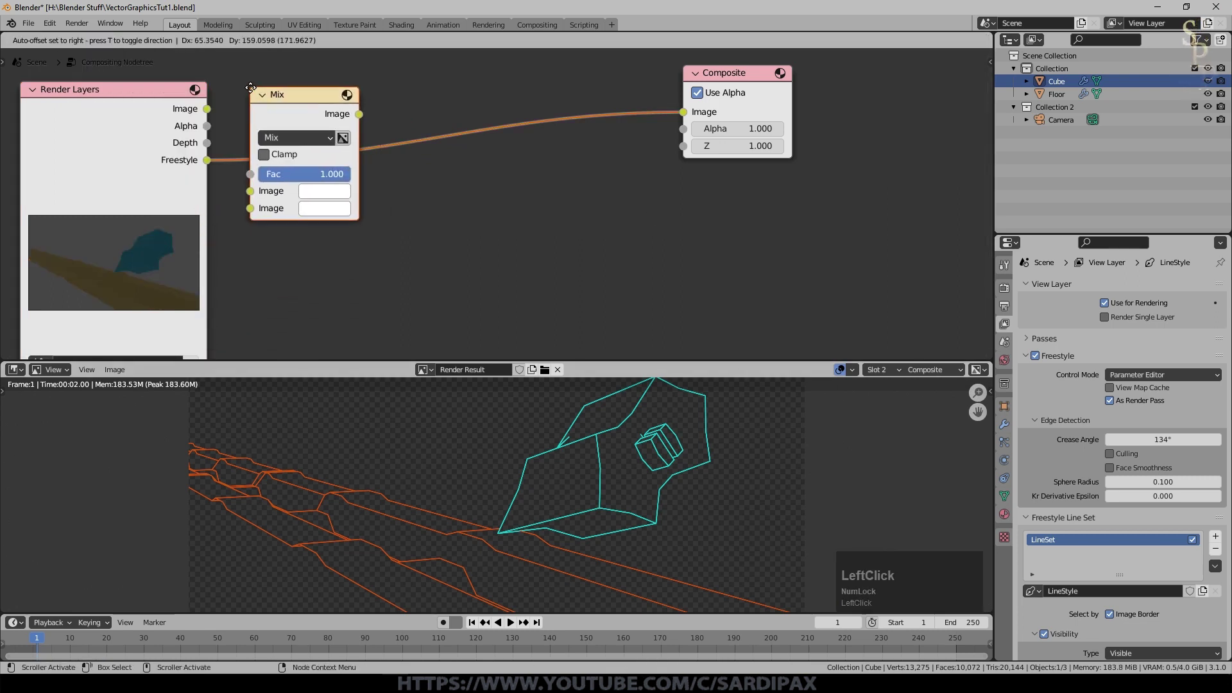
{"action": "left_click", "coordinate": [269, 197]}
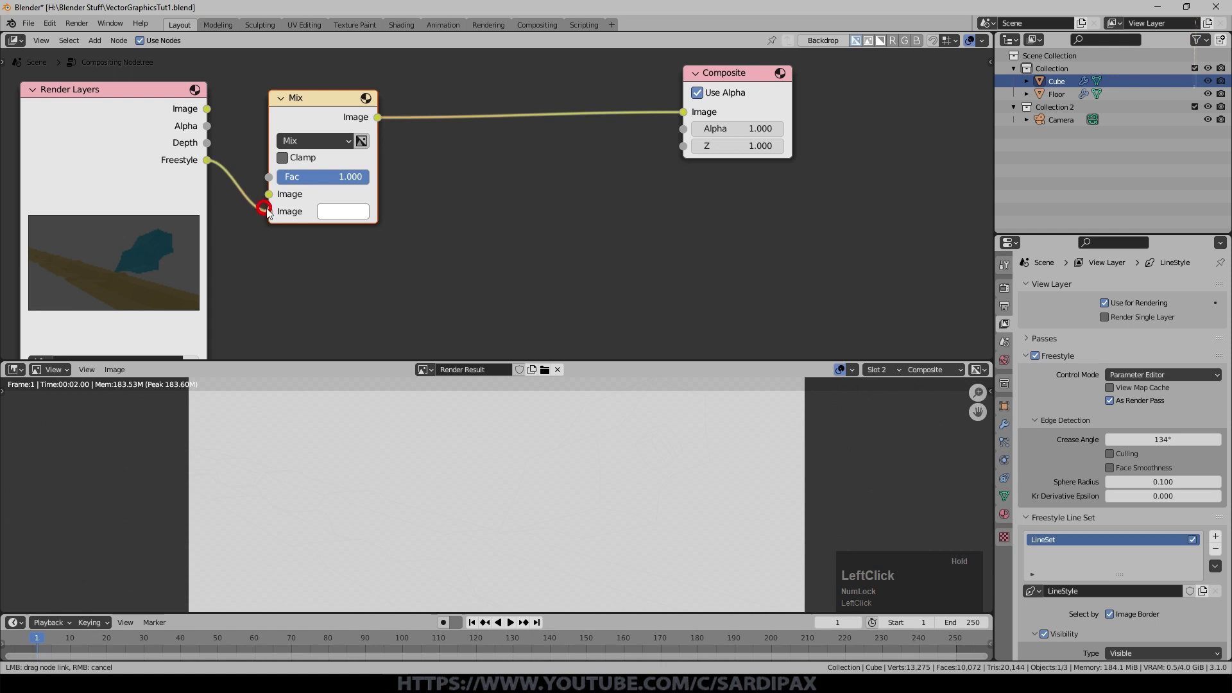
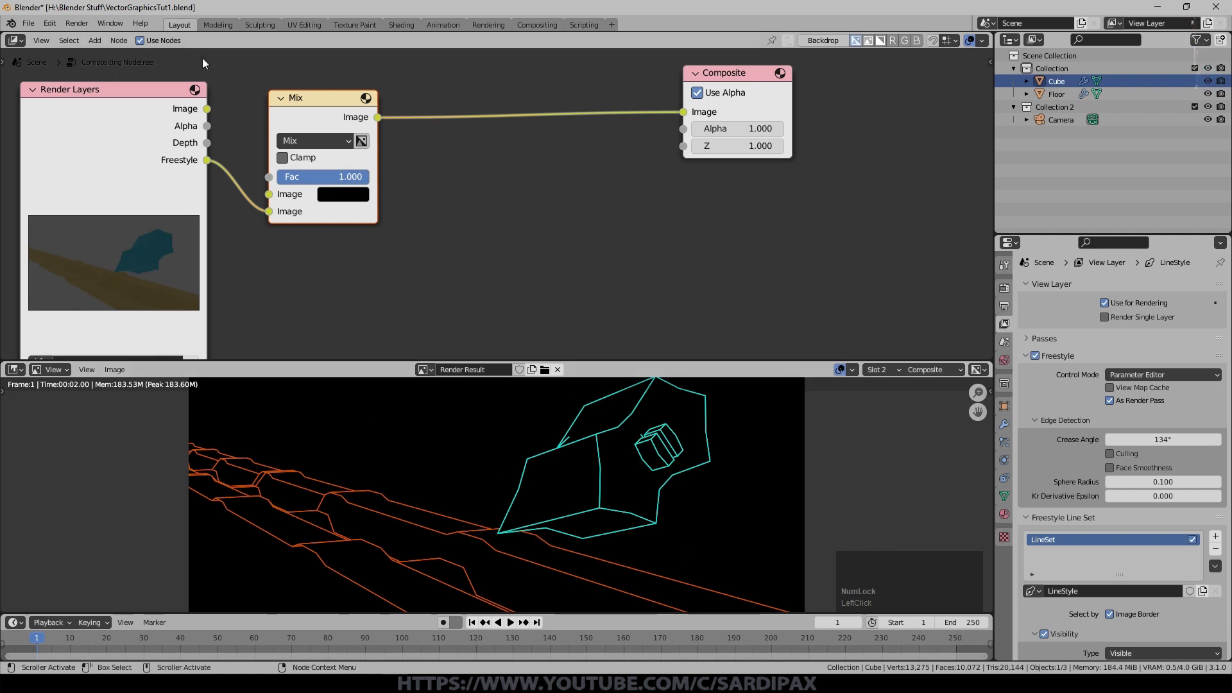
{"action": "scroll", "scroll_direction": "down", "scroll_amount": 3}
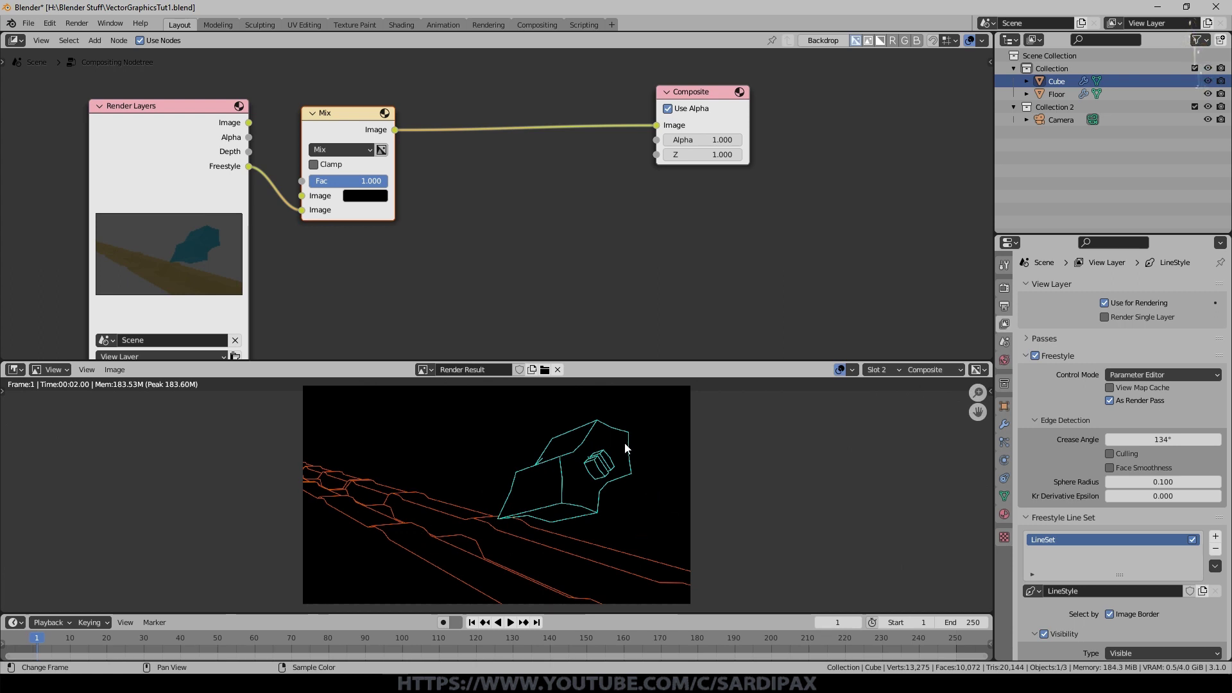
Step: Show the Eevee render settings, toggle Bloom on and off, and pan the node tree into view
{"action": "left_click", "coordinate": [1011, 309]}
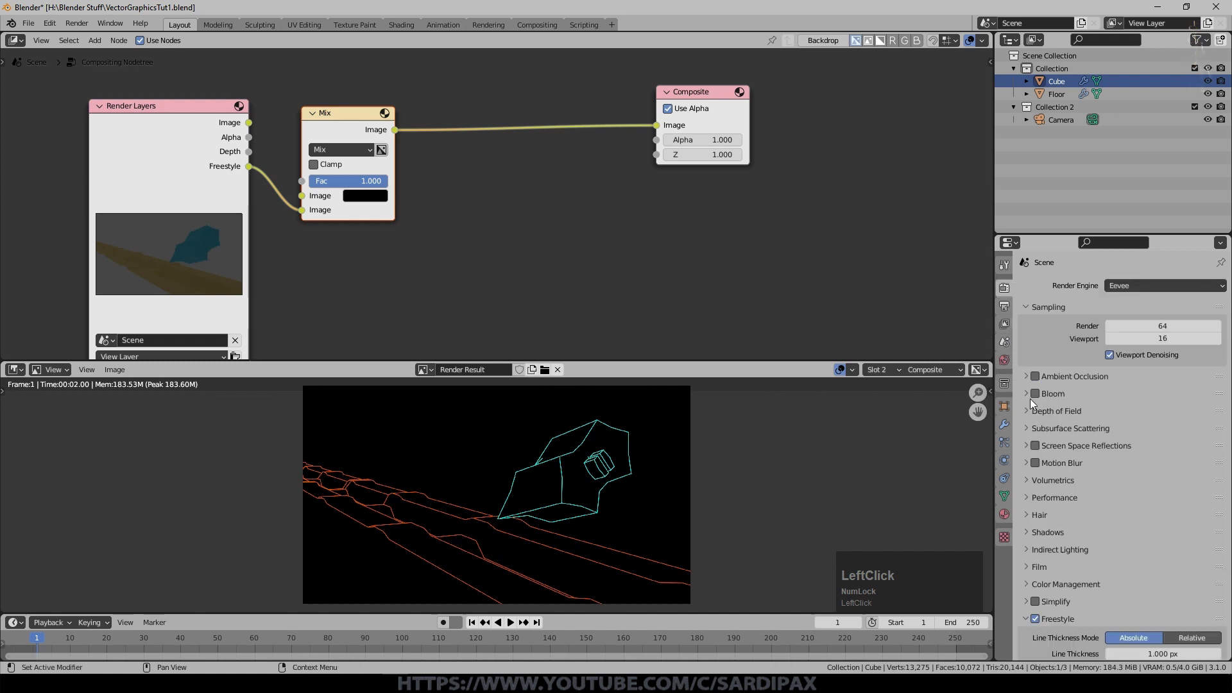
{"action": "left_click", "coordinate": [1044, 415]}
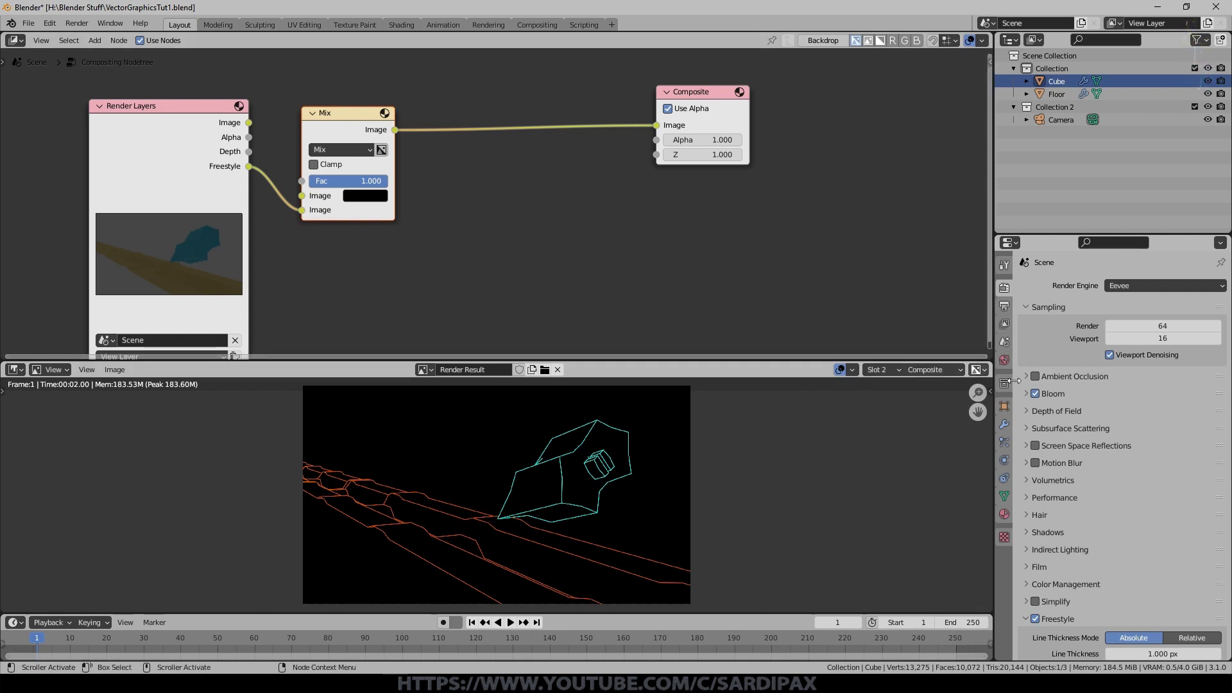
{"action": "left_click", "coordinate": [357, 35]}
{"action": "middle_click", "coordinate": [653, 236]}
Step: Insert a Glare node (Fog Glow, Medium quality) on the Mix–Composite link
{"action": "left_click", "coordinate": [213, 175]}
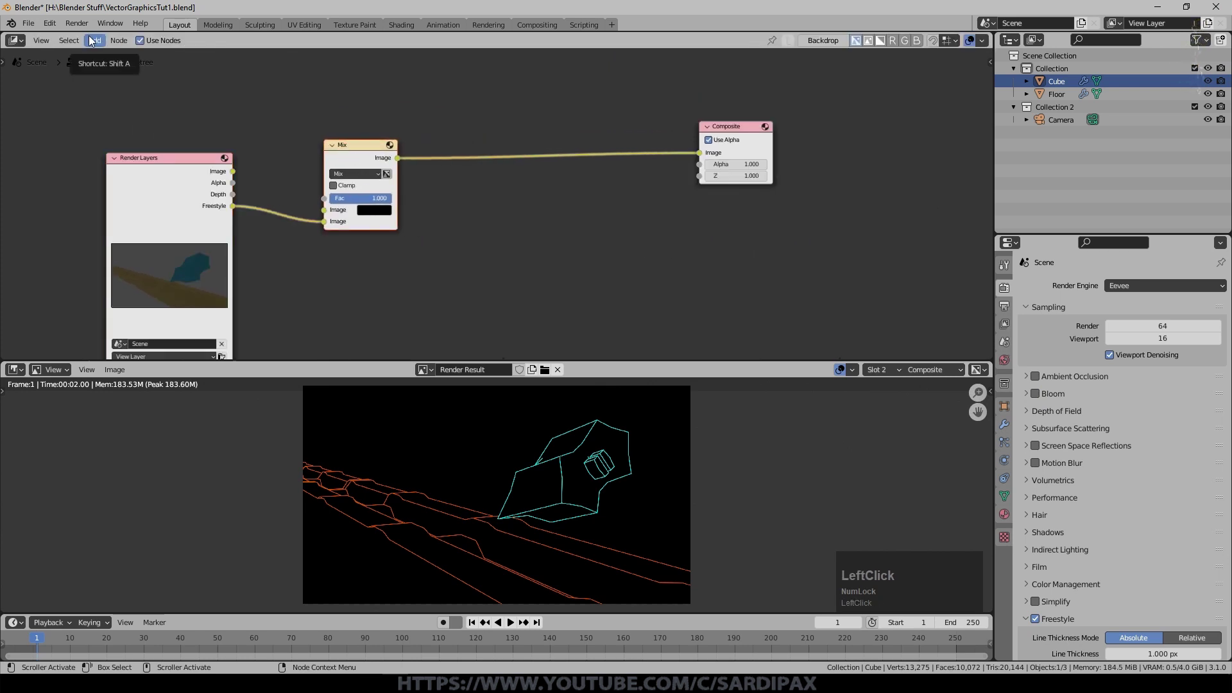
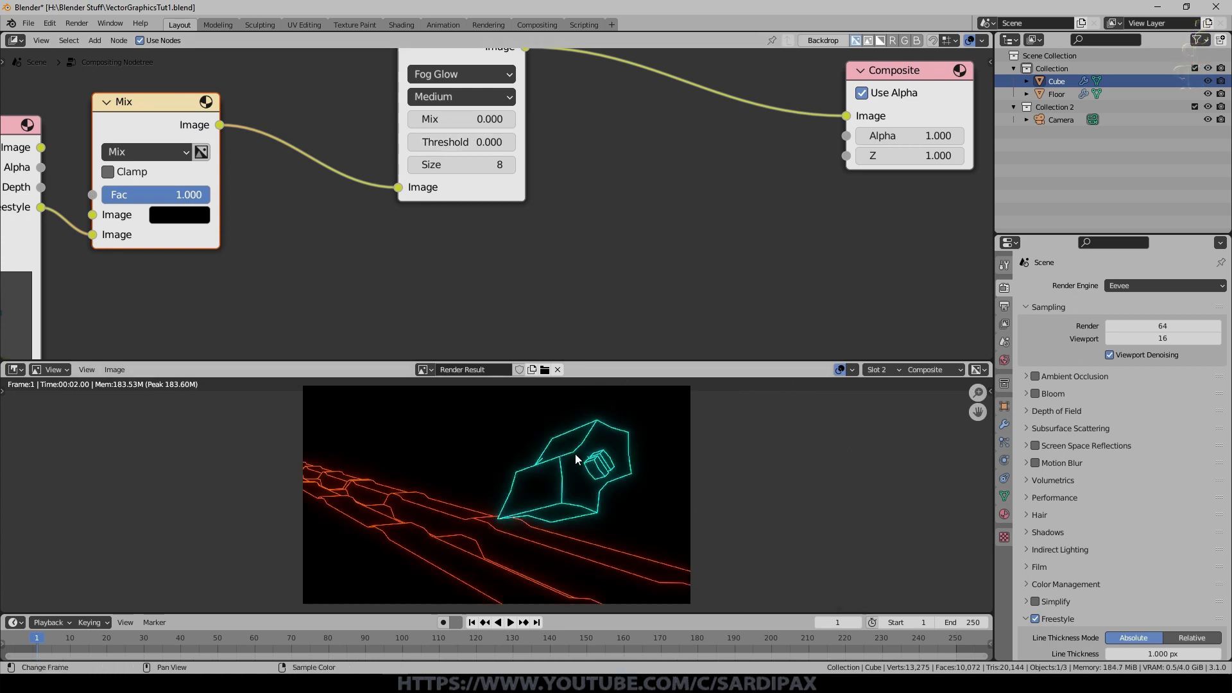
{"action": "scroll", "scroll_direction": "up", "scroll_amount": 3}
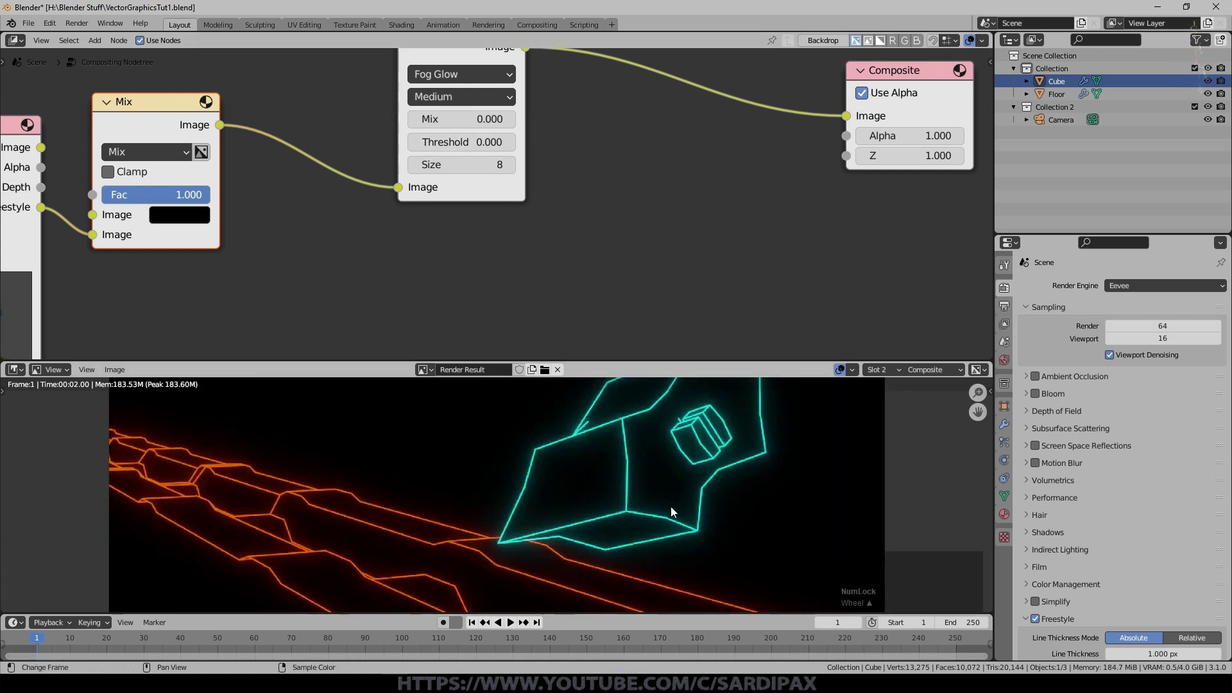
{"action": "scroll", "scroll_direction": "down", "scroll_amount": 3}
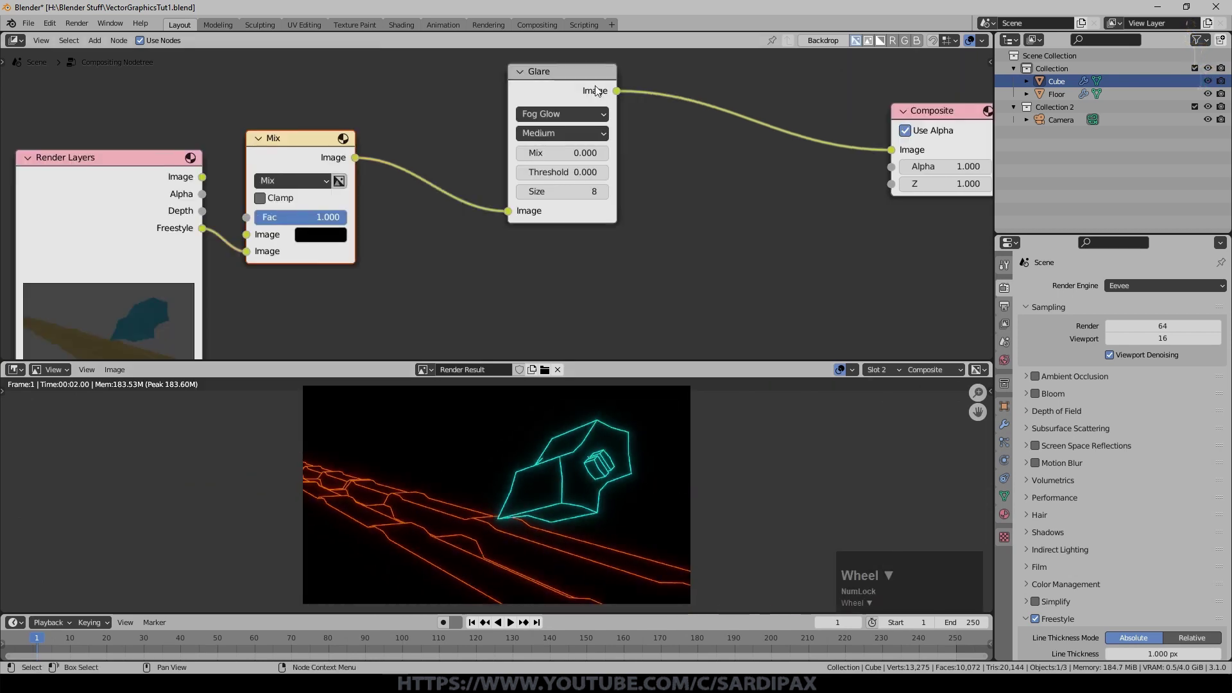
{"action": "left_click", "coordinate": [561, 74]}
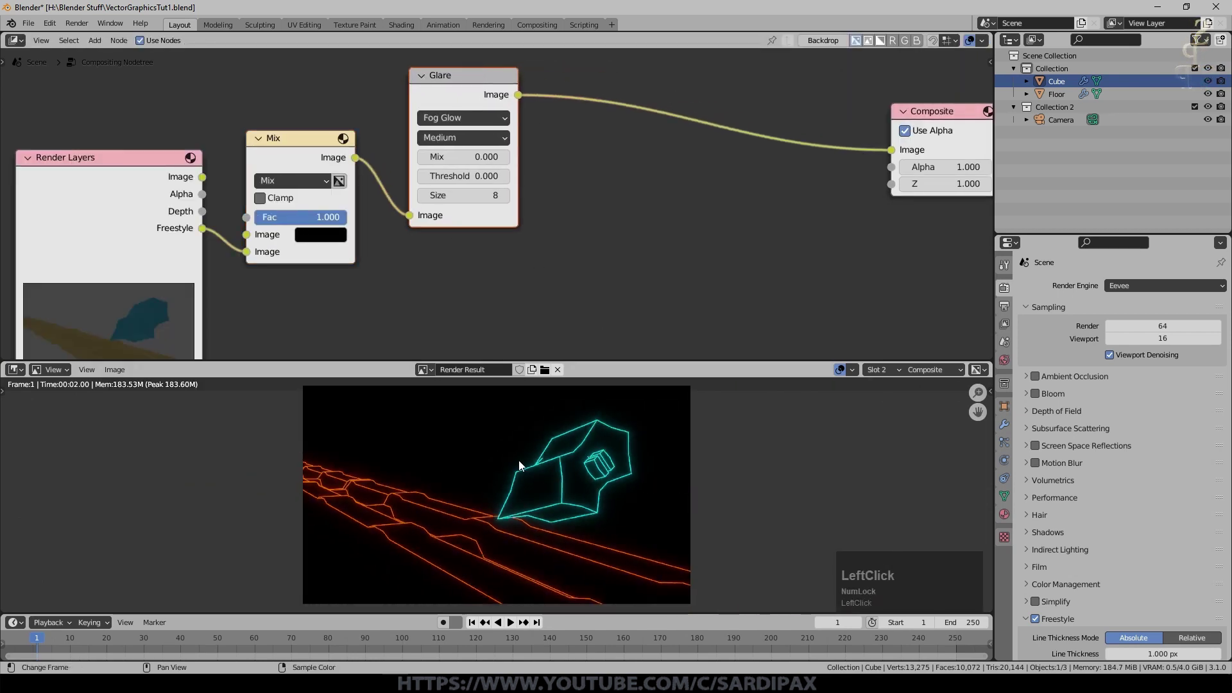
Step: Insert a Mix node set to Add after Glare, fed by Glare twice, and duplicate it twice along the link
{"action": "left_click", "coordinate": [311, 137]}
{"action": "key", "text": "shift+d"}
{"action": "left_click", "coordinate": [666, 96]}
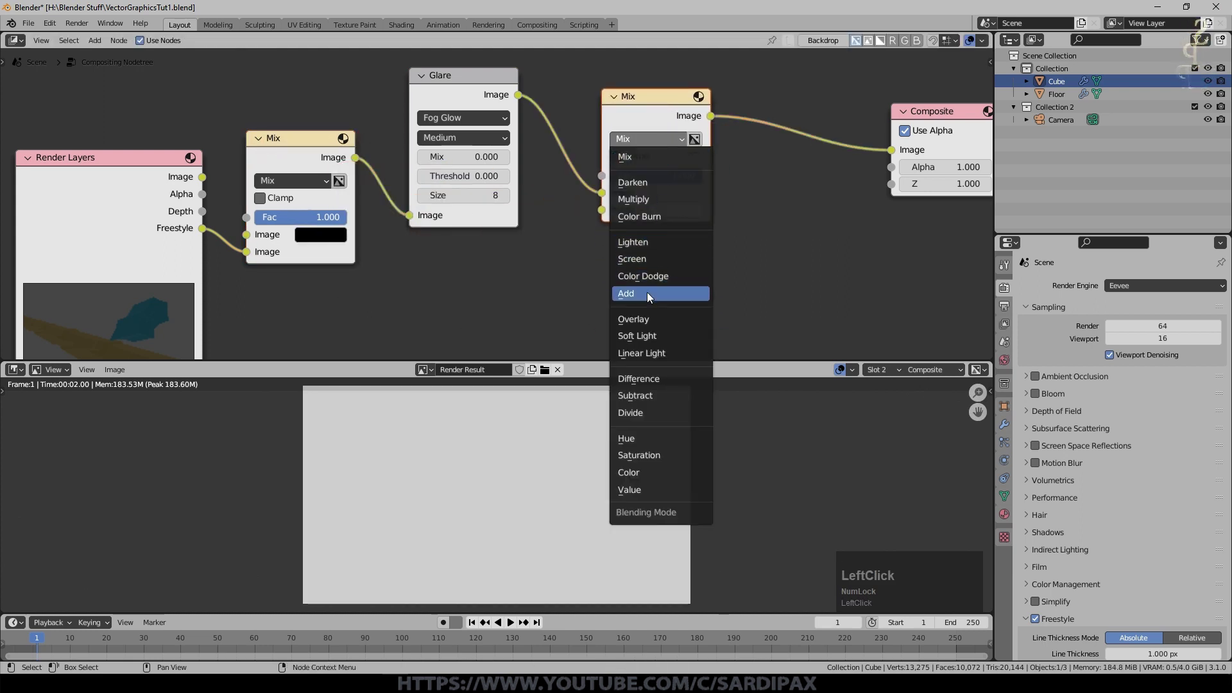
{"action": "left_click", "coordinate": [525, 98]}
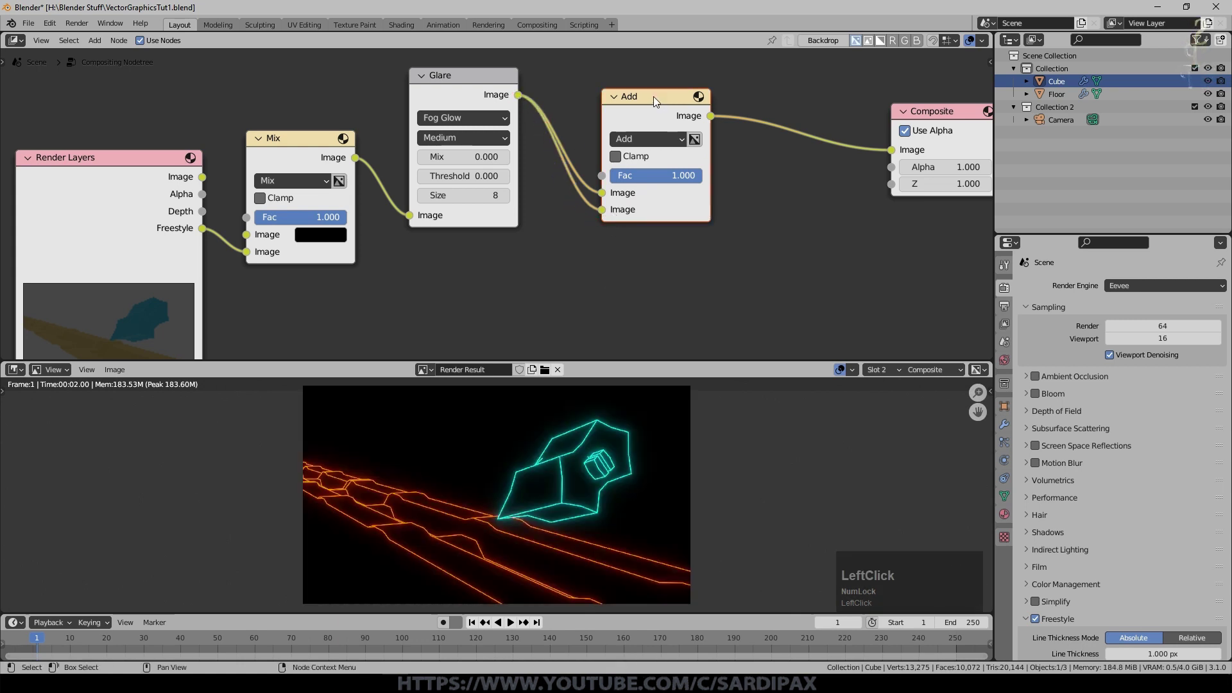
{"action": "key", "text": "m"}
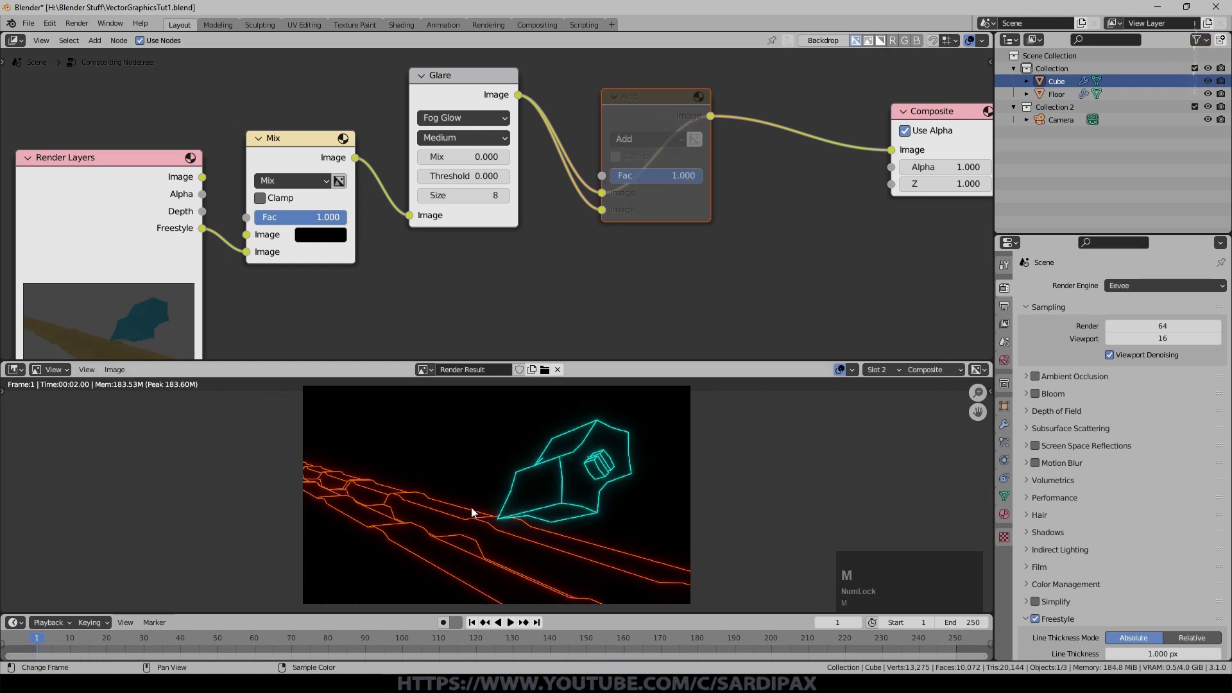
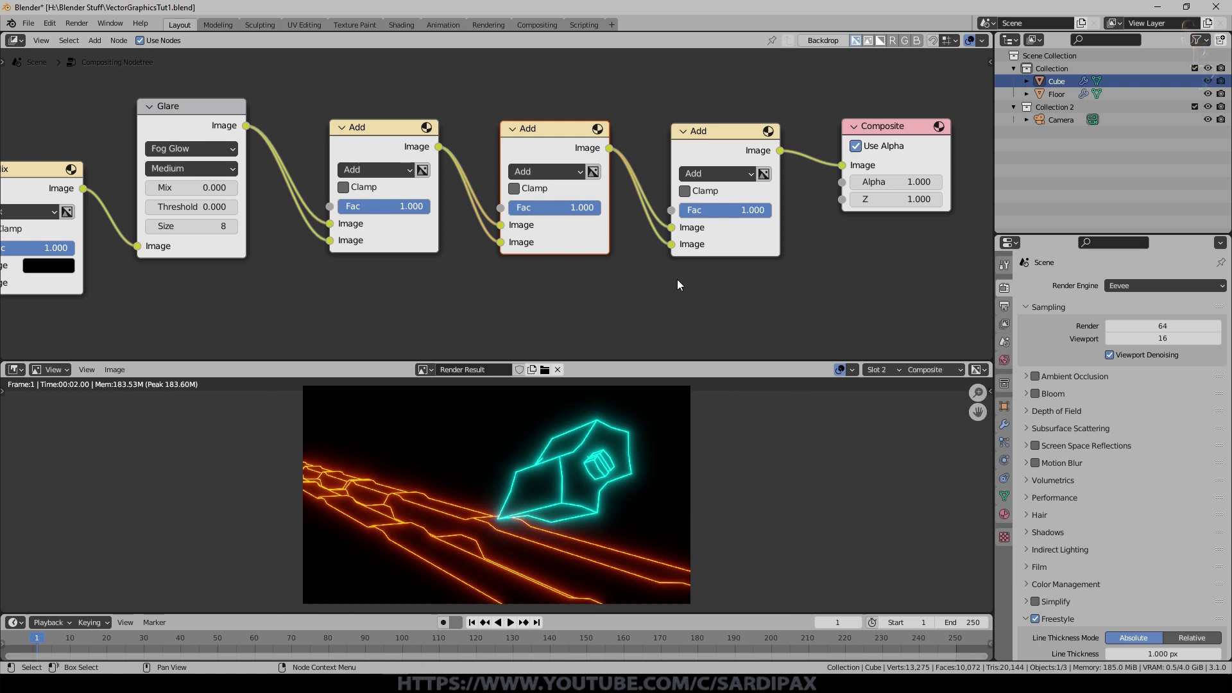
{"action": "scroll", "scroll_direction": "up", "scroll_amount": 3}
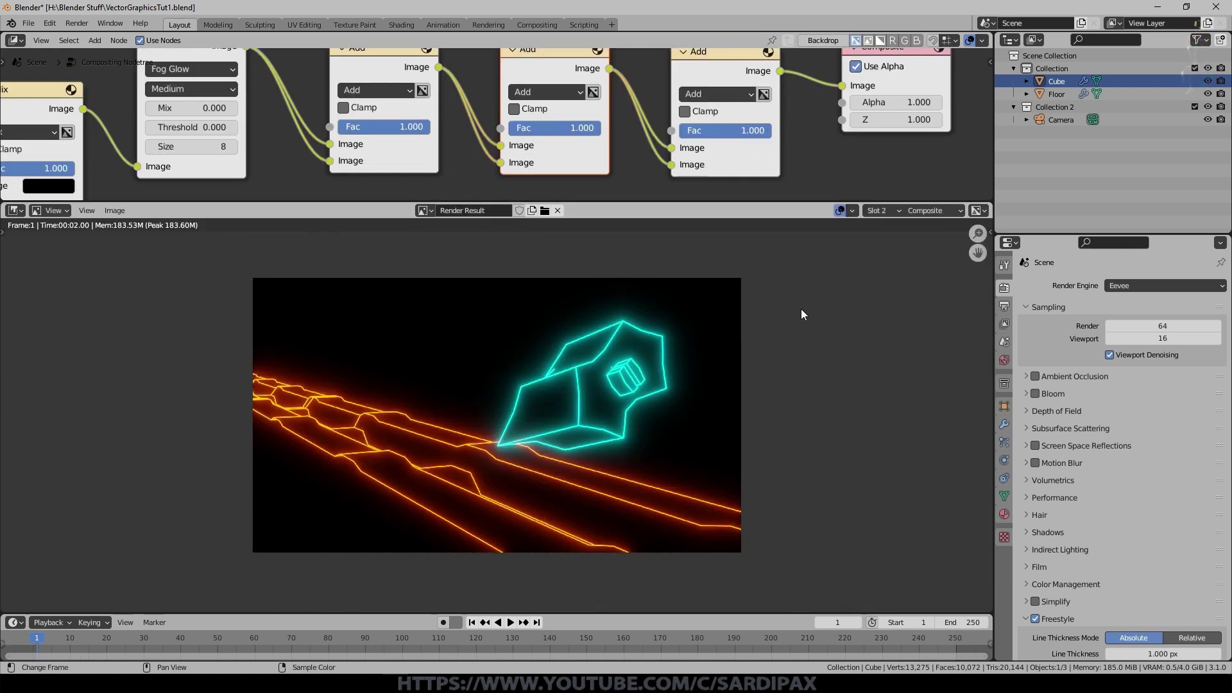